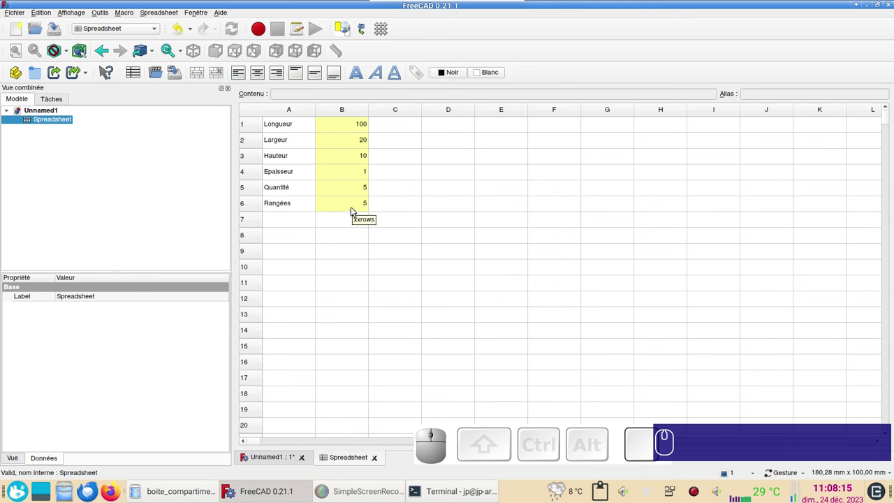
Step: Give the empty cell below the parameter values the alias 'test' and verify it
{"action": "left_click", "coordinate": [356, 208]}
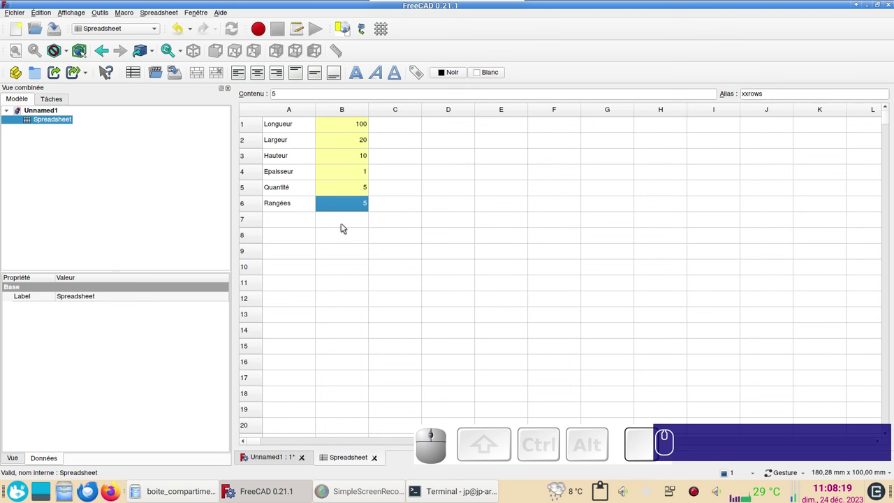
{"action": "left_click", "coordinate": [350, 222]}
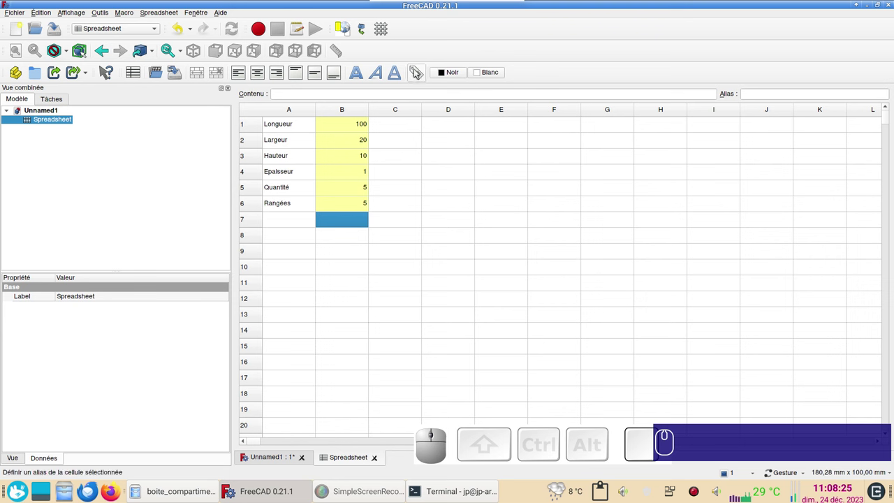
{"action": "left_click", "coordinate": [419, 70]}
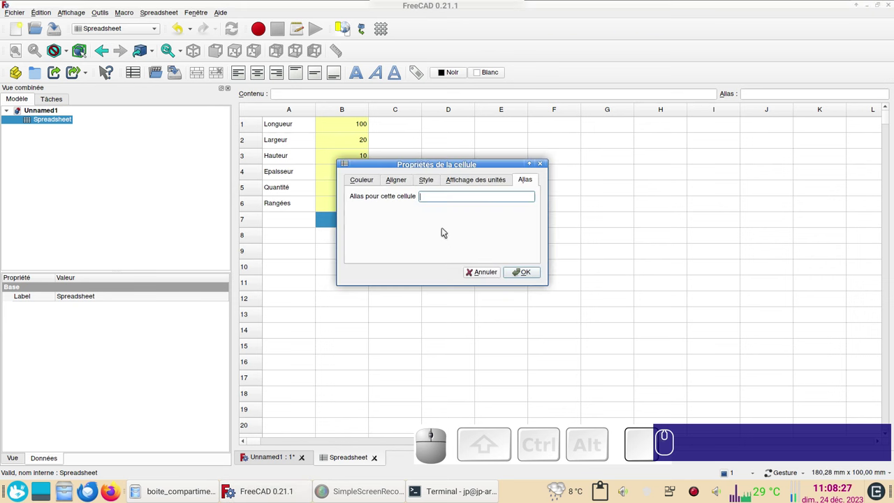
{"action": "type", "text": "test"}
{"action": "left_click", "coordinate": [536, 269]}
{"action": "left_click", "coordinate": [387, 271]}
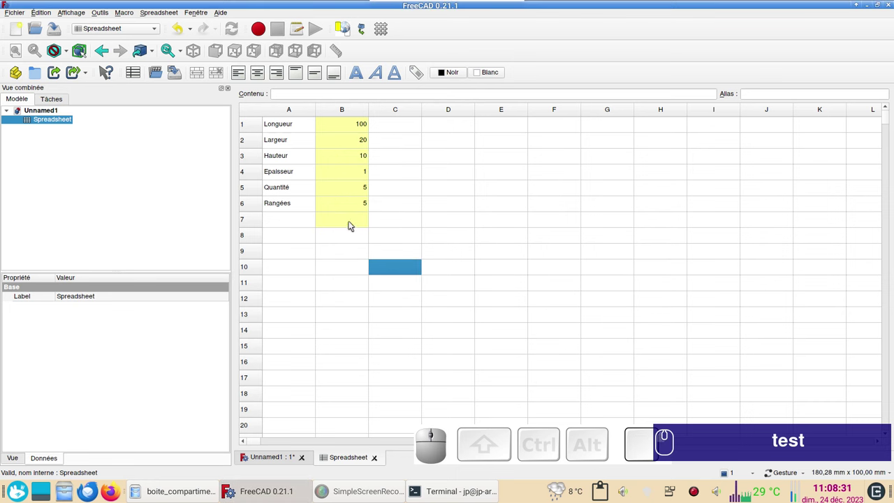
{"action": "left_click", "coordinate": [353, 222]}
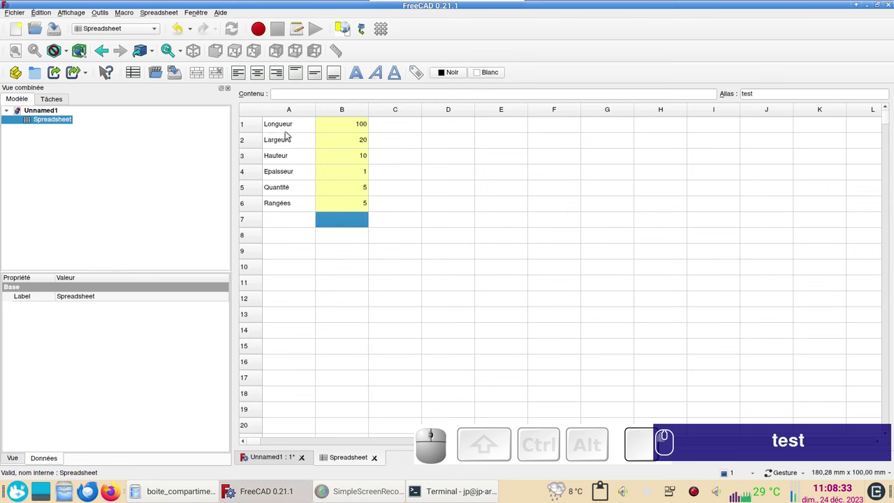
Step: Save the document as boite_compartiments_demo
{"action": "left_click", "coordinate": [190, 32]}
{"action": "left_click", "coordinate": [384, 239]}
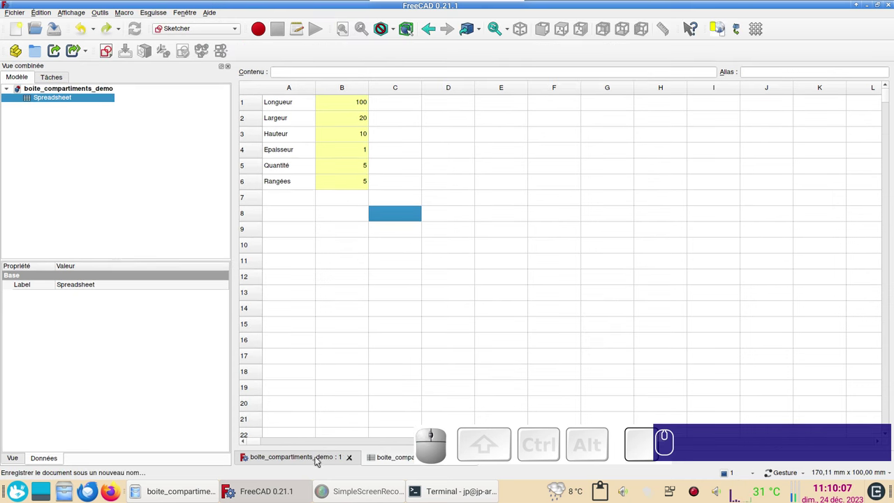
Step: Create a new sketch placed on the XY plane and enter editing mode
{"action": "left_click", "coordinate": [285, 458]}
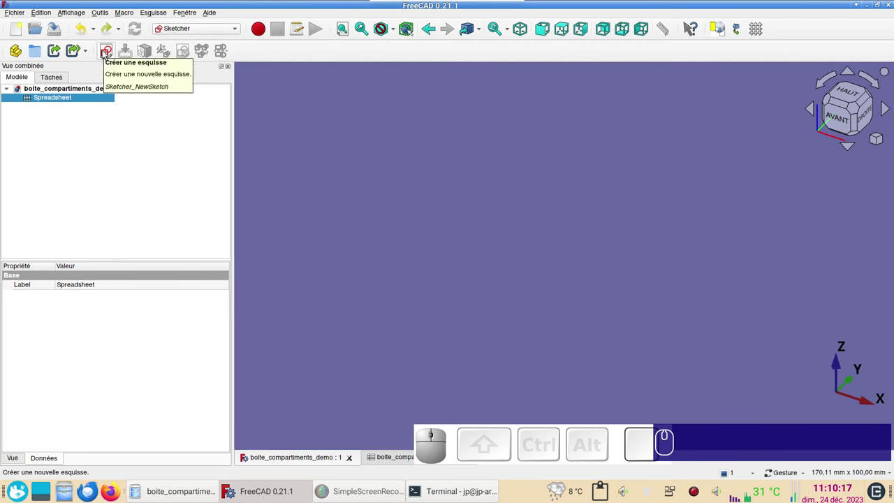
{"action": "left_click", "coordinate": [105, 53]}
{"action": "left_click", "coordinate": [549, 242]}
{"action": "left_click", "coordinate": [385, 238]}
{"action": "left_click", "coordinate": [106, 52]}
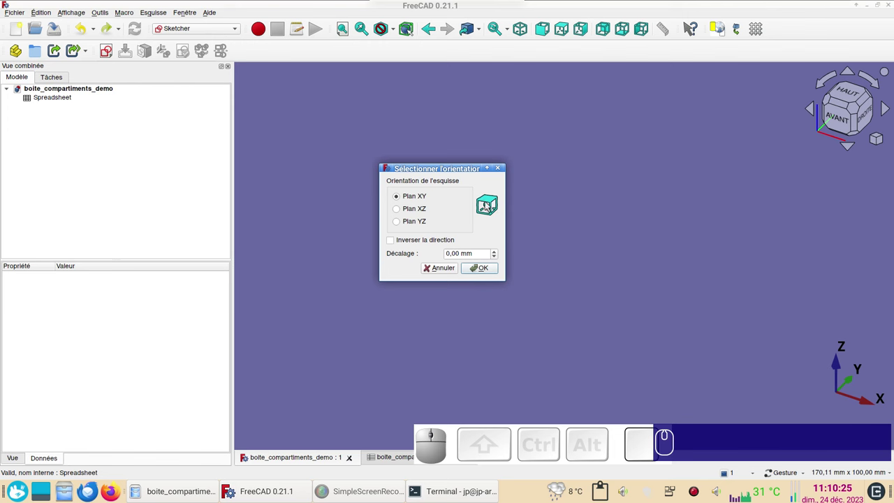
{"action": "left_click", "coordinate": [472, 275]}
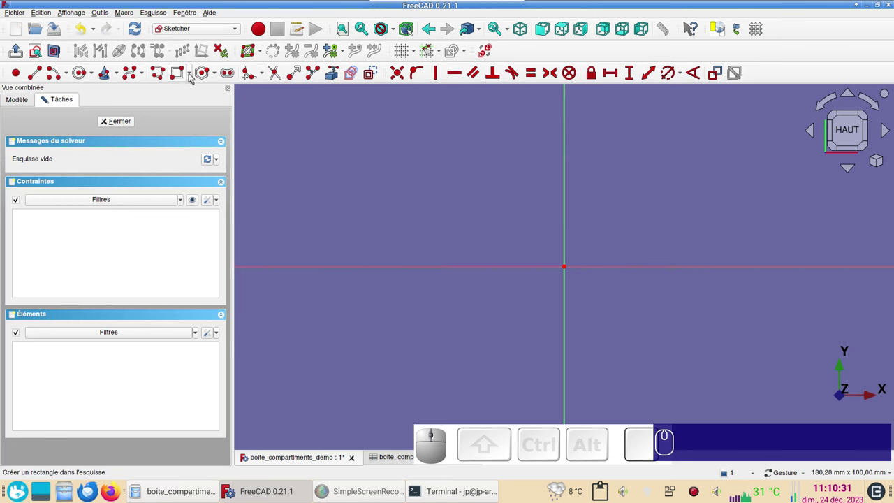
Step: Draw a centred rectangle and add a horizontal width constraint to it
{"action": "left_click", "coordinate": [192, 77]}
{"action": "left_click", "coordinate": [192, 99]}
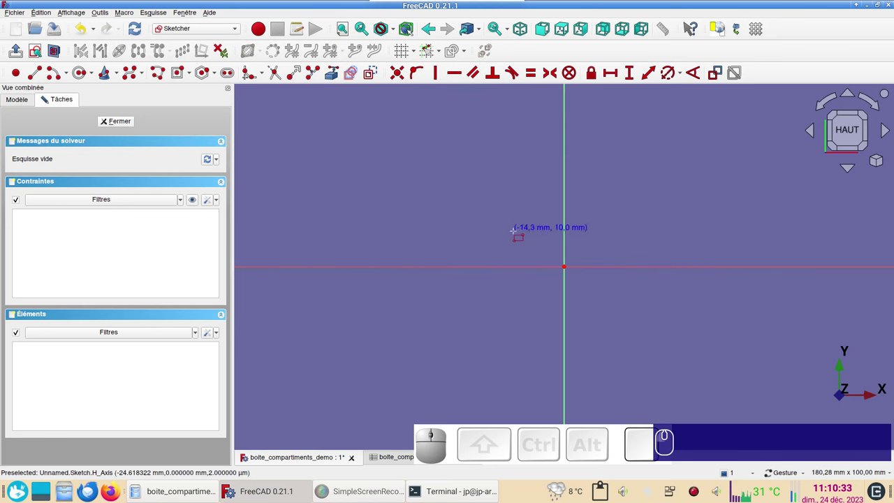
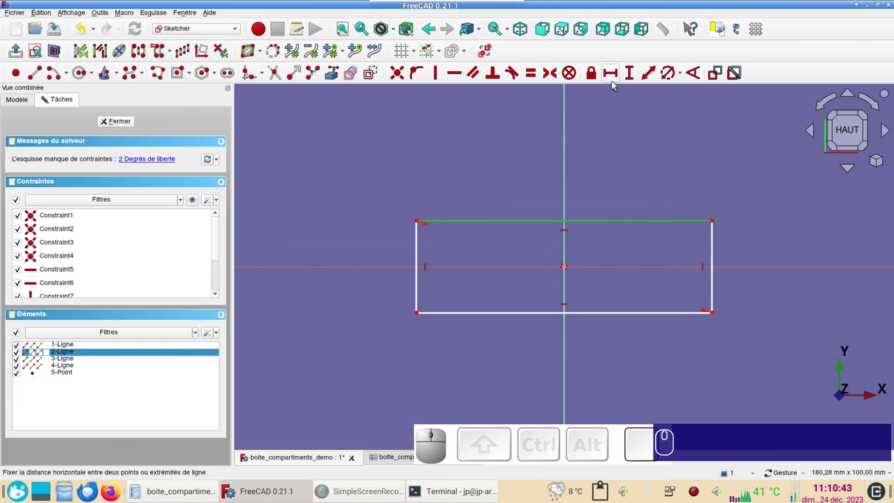
{"action": "key", "text": "l"}
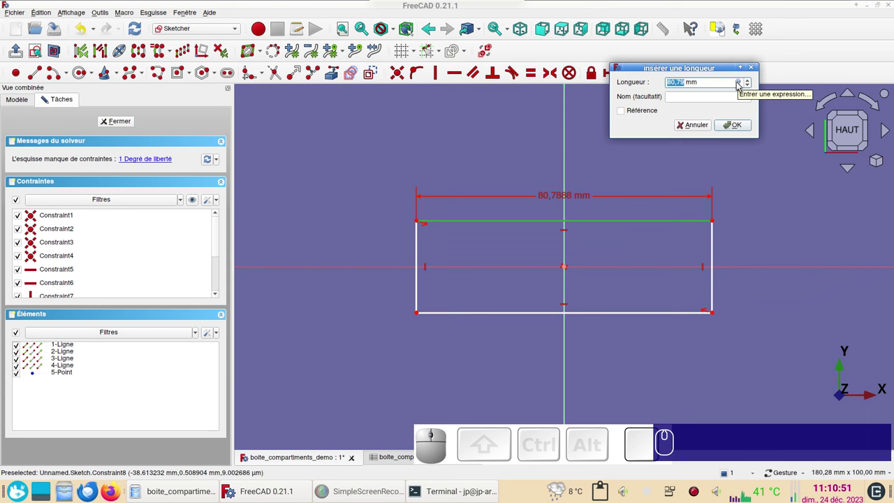
Step: Set the width constraint to the expression Spreadsheet.xxlong (100 mm)
{"action": "left_click", "coordinate": [738, 83]}
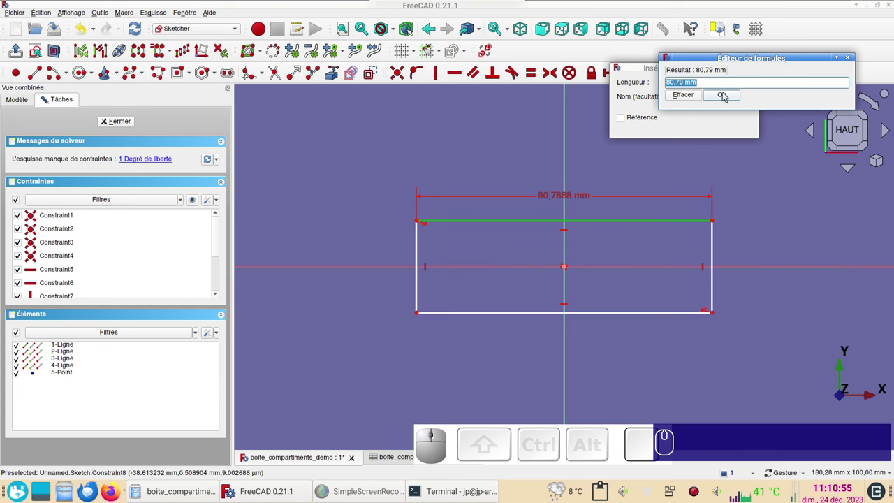
{"action": "type", "text": "sp"}
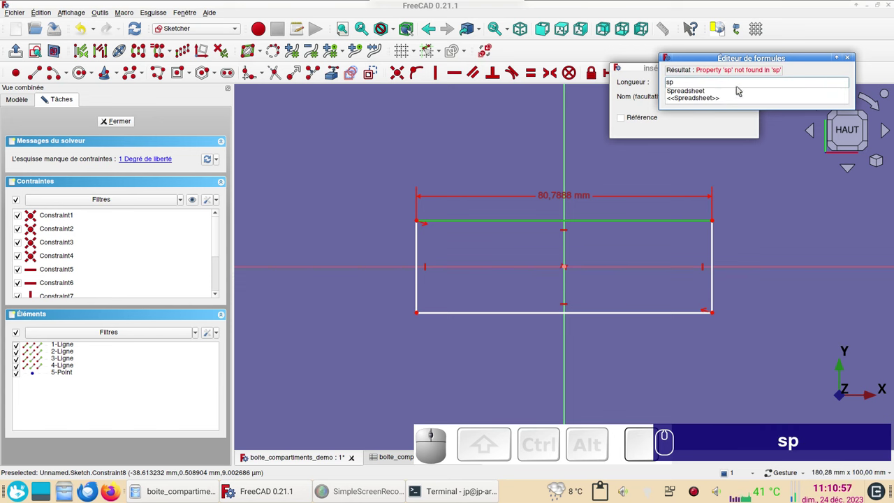
{"action": "left_click", "coordinate": [714, 92]}
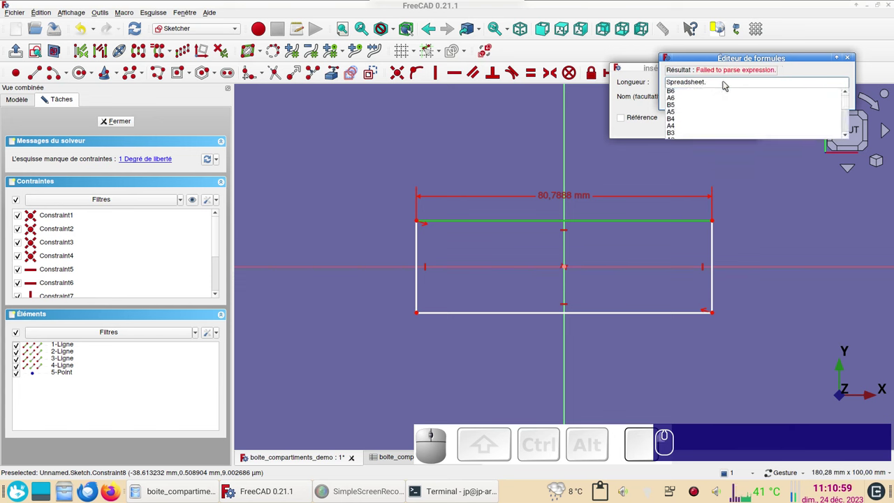
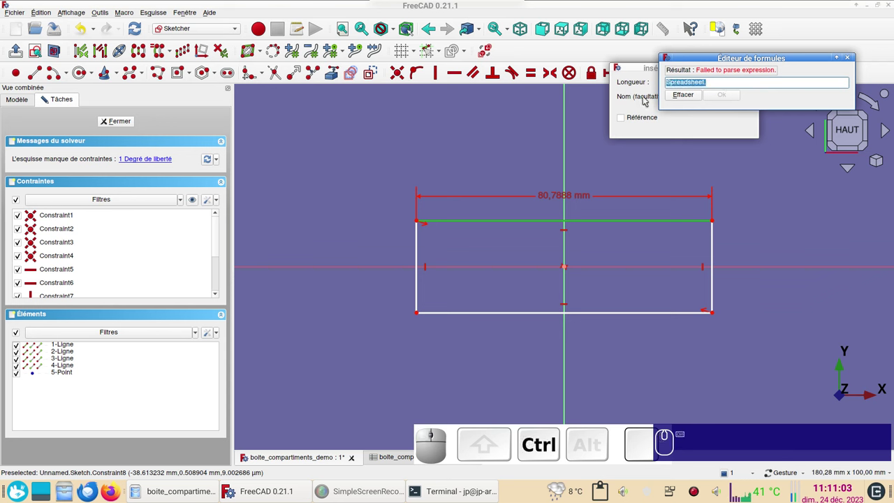
{"action": "key", "text": "c"}
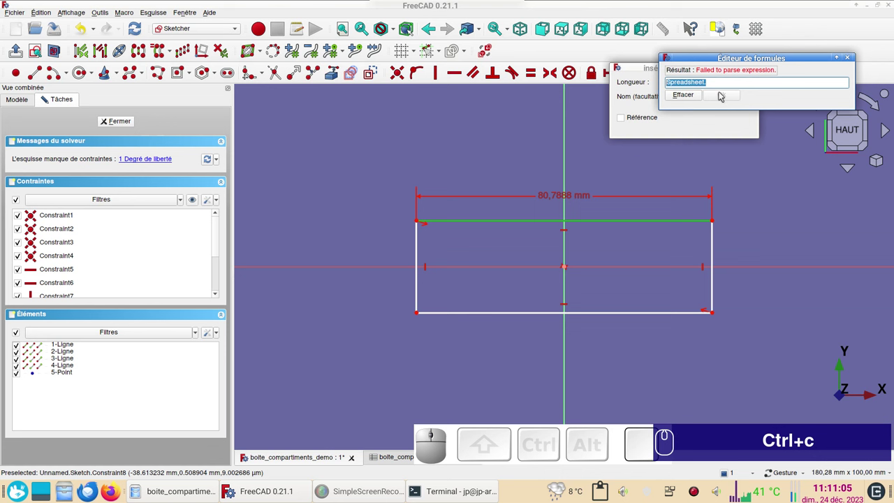
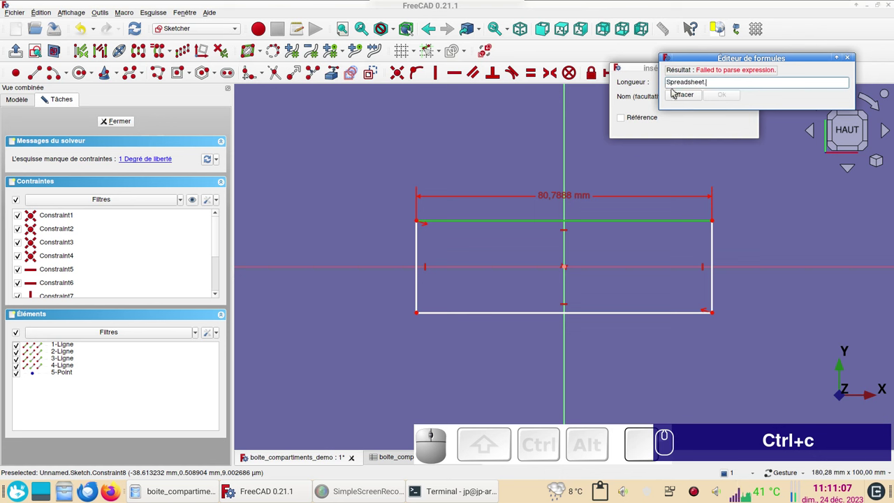
{"action": "type", "text": "xx"}
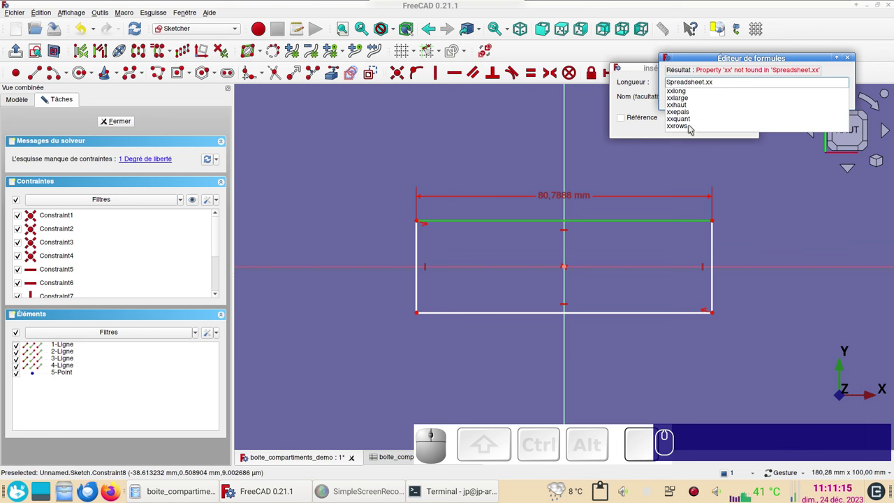
{"action": "type", "text": "lo"}
{"action": "left_click", "coordinate": [703, 93]}
{"action": "left_click", "coordinate": [722, 96]}
{"action": "left_click", "coordinate": [738, 127]}
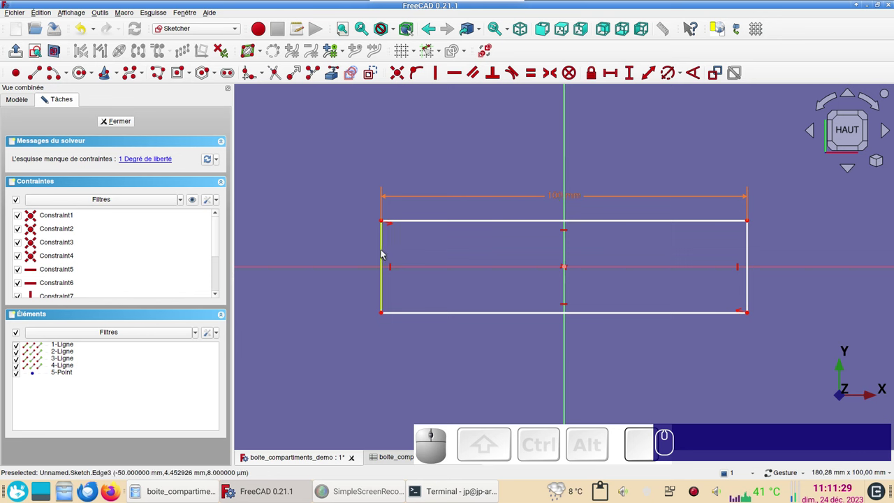
Step: Constrain the left edge's vertical height with the expression Spreadsheet.xxhaut
{"action": "left_click", "coordinate": [384, 253]}
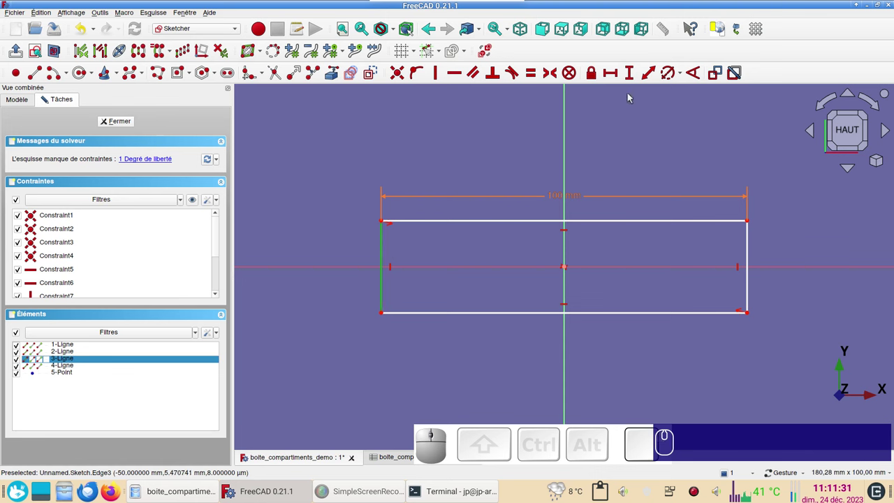
{"action": "key", "text": "i"}
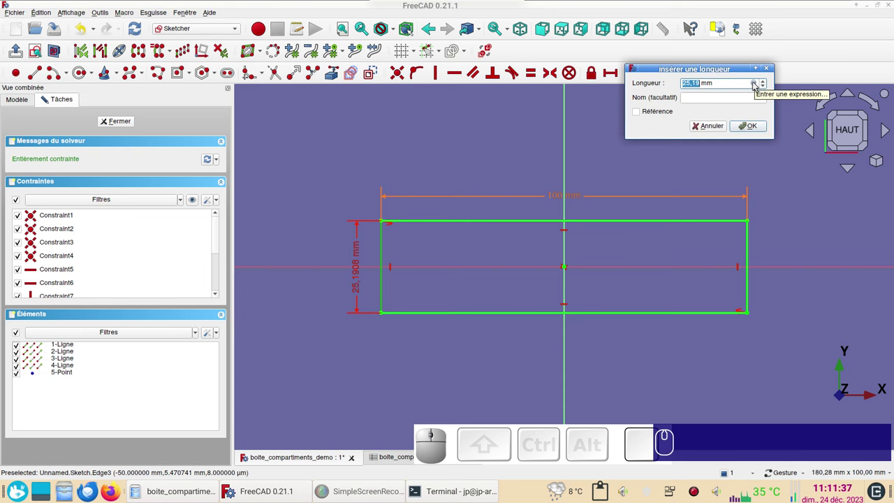
{"action": "key", "text": "Menu"}
{"action": "key", "text": "="}
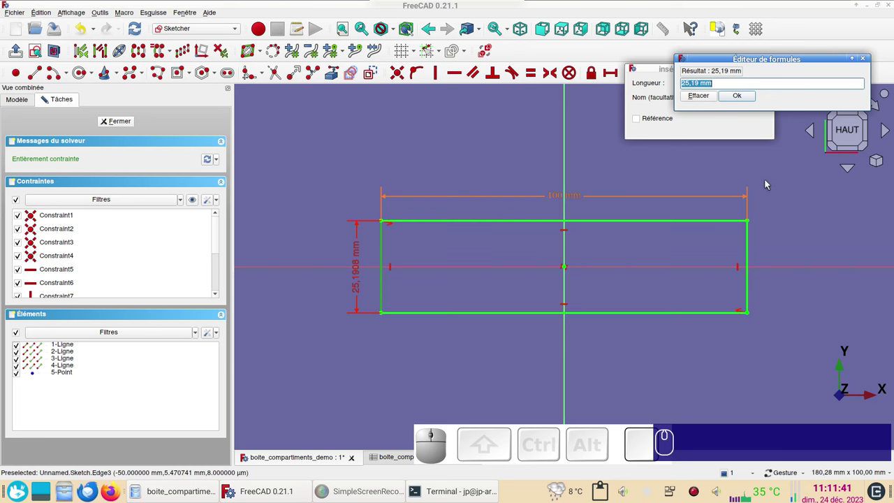
{"action": "key", "text": "ctrl+v"}
{"action": "key", "text": "x"}
{"action": "key", "text": "x"}
{"action": "left_click", "coordinate": [716, 111]}
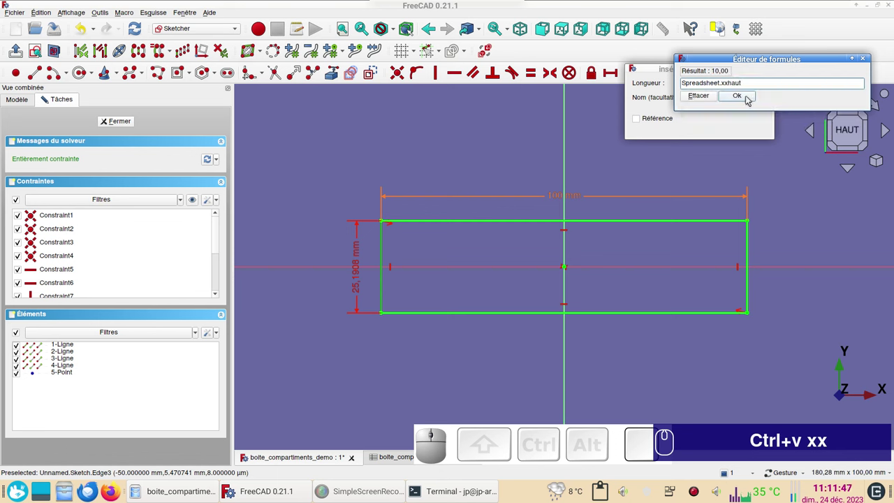
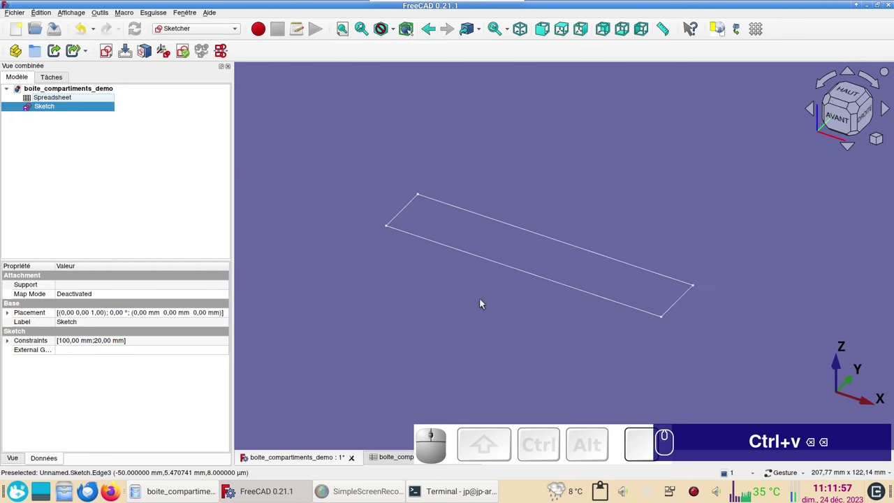
Step: In the Part workbench, extrude the sketch 10 mm into a solid block
{"action": "left_click", "coordinate": [196, 27]}
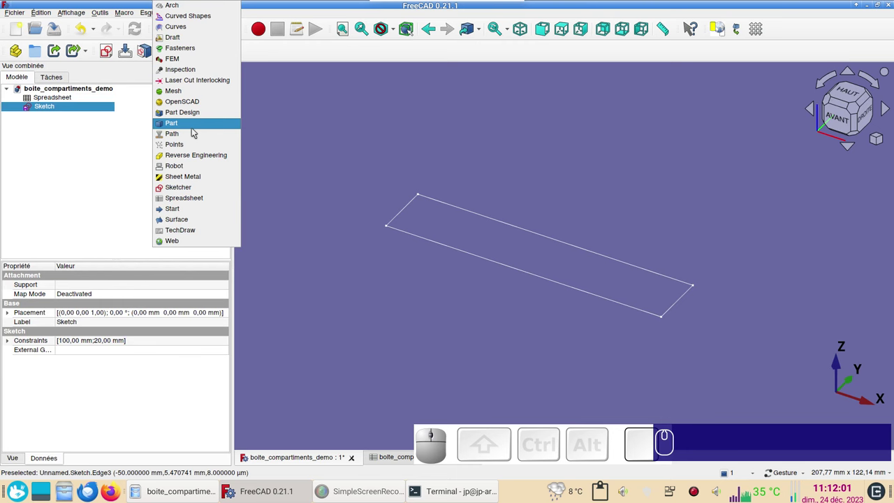
{"action": "left_click", "coordinate": [197, 125]}
{"action": "left_click", "coordinate": [67, 134]}
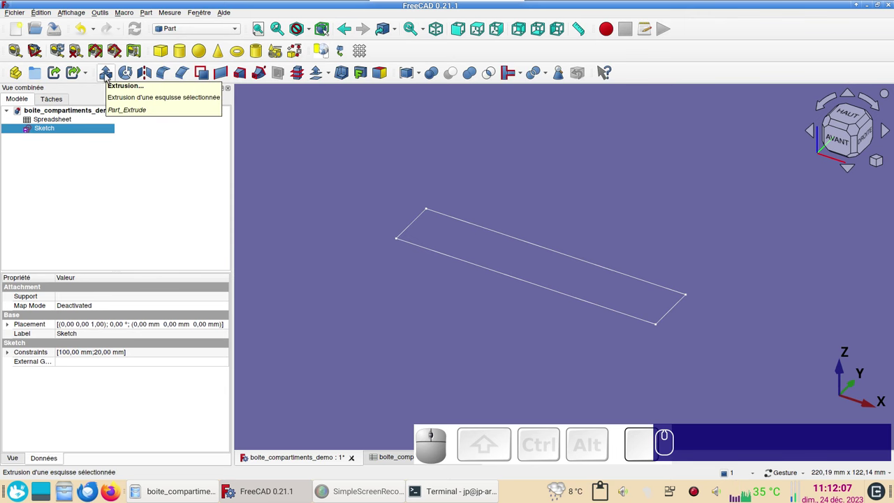
{"action": "left_click", "coordinate": [109, 76]}
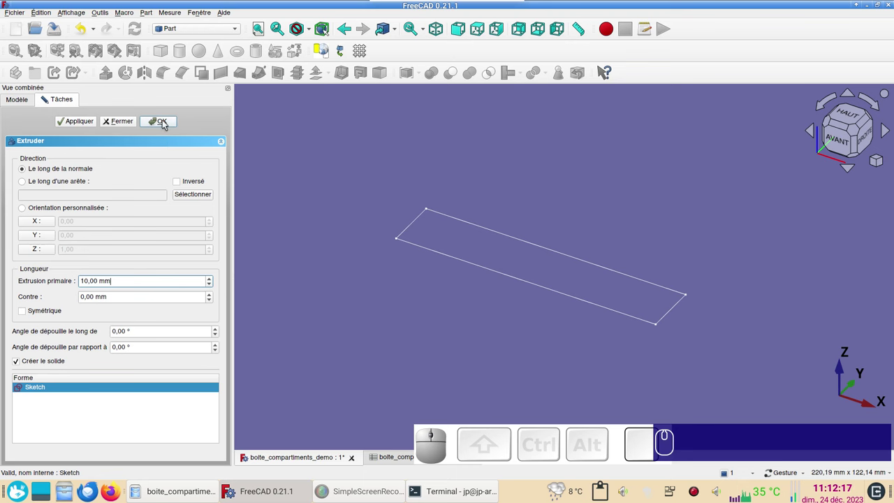
{"action": "left_click", "coordinate": [167, 123]}
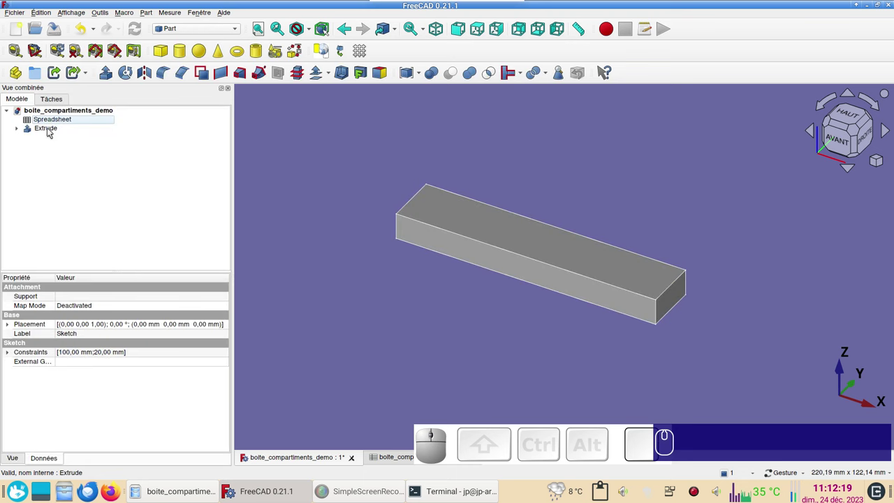
Step: Set the Extrude's Length Fwd property to the expression Spreadsheet.xxhaut
{"action": "left_click", "coordinate": [50, 131]}
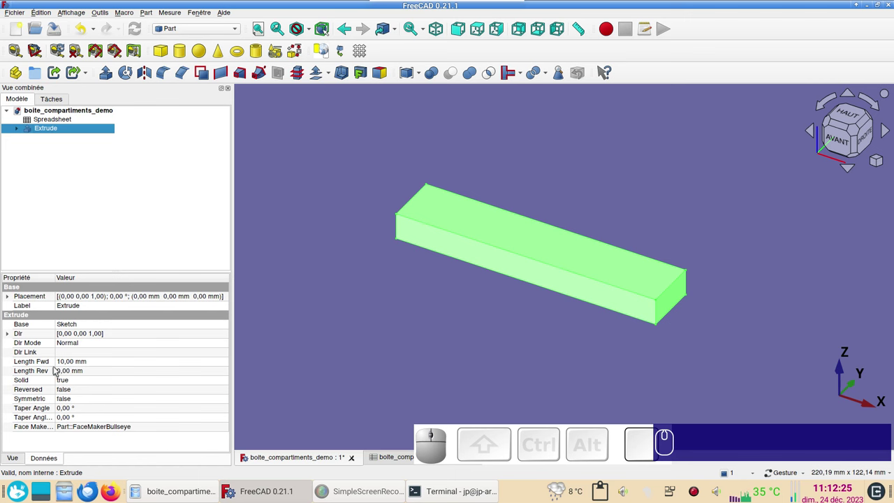
{"action": "left_click", "coordinate": [118, 365]}
{"action": "left_click", "coordinate": [223, 362]}
{"action": "key", "text": "ctrl+v"}
{"action": "key", "text": "x"}
{"action": "key", "text": "x"}
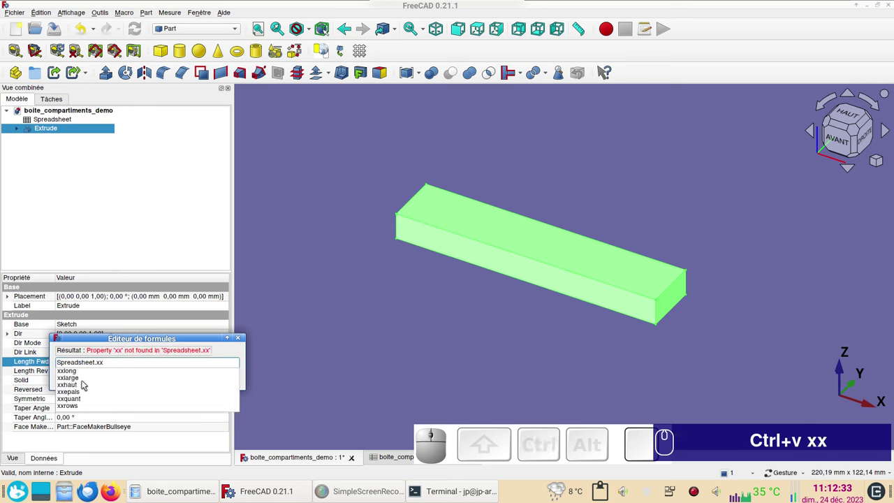
{"action": "left_click", "coordinate": [86, 387]}
{"action": "left_click", "coordinate": [126, 376]}
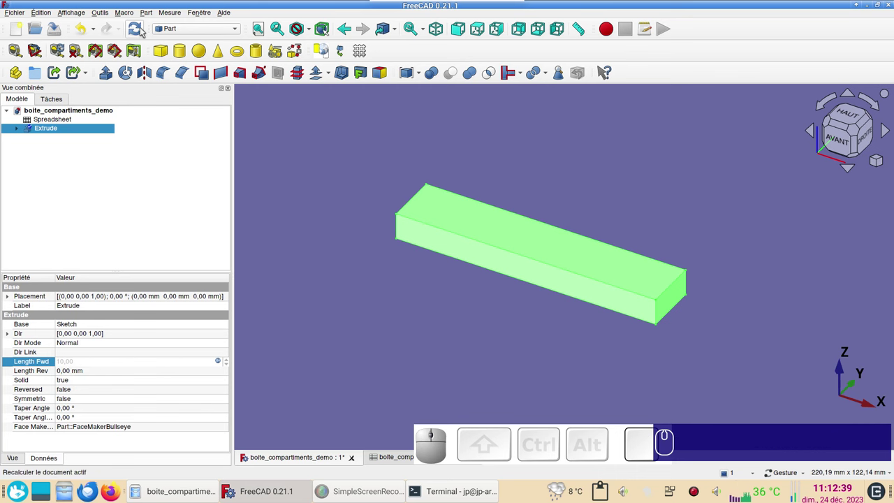
Step: Recompute the model and clear the selection
{"action": "left_click", "coordinate": [137, 29]}
{"action": "left_click", "coordinate": [286, 258]}
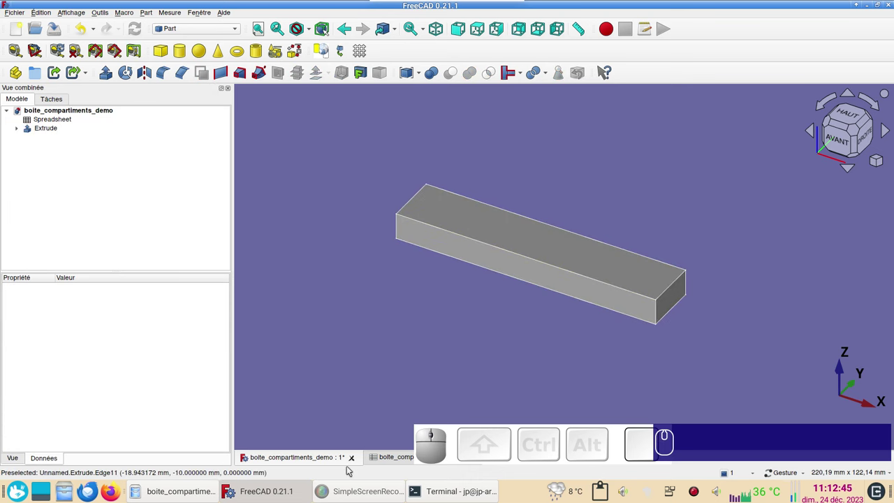
{"action": "left_click", "coordinate": [396, 454]}
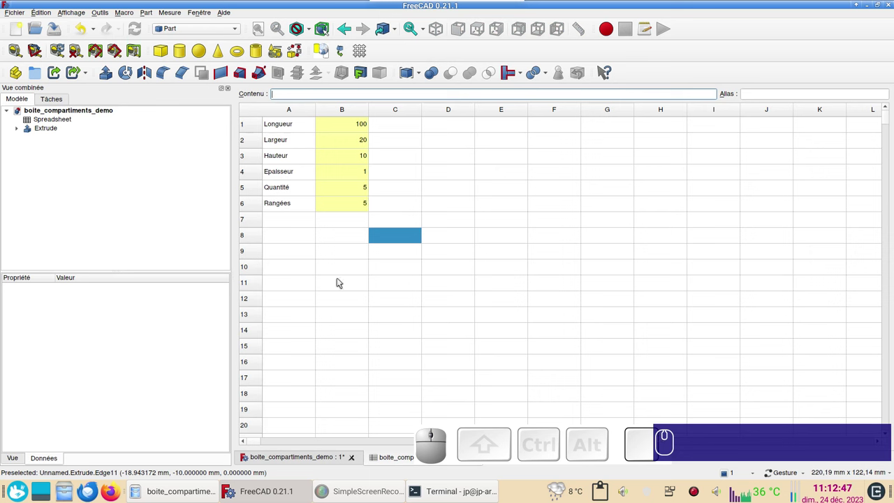
{"action": "left_click", "coordinate": [322, 459]}
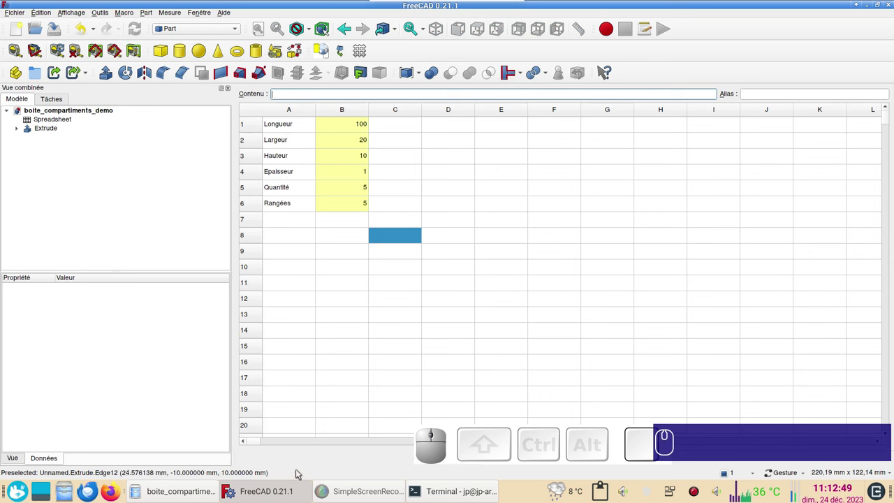
{"action": "left_click", "coordinate": [331, 465]}
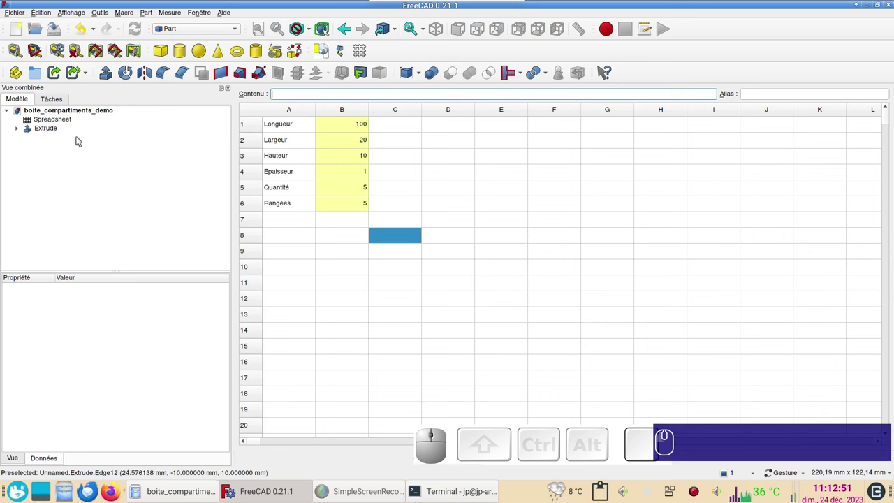
{"action": "left_click", "coordinate": [57, 129]}
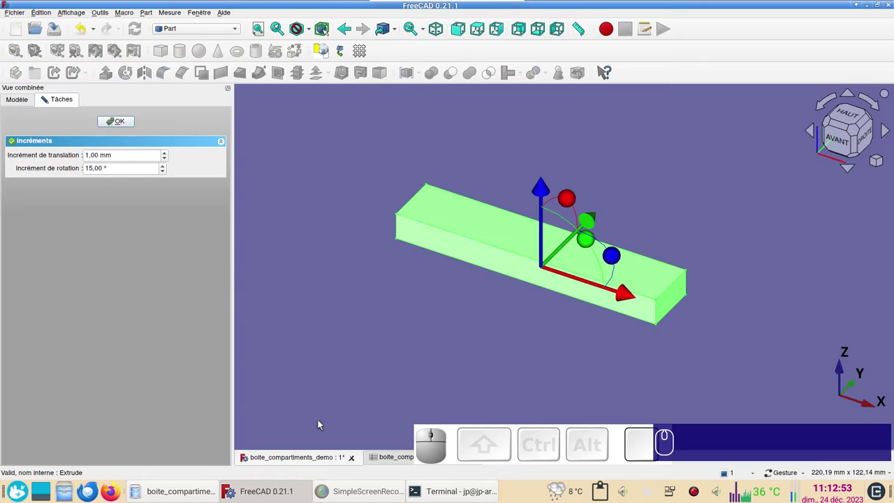
{"action": "left_click", "coordinate": [127, 124]}
{"action": "left_click", "coordinate": [369, 246]}
{"action": "left_click_drag", "start_coordinate": [384, 305], "coordinate": [411, 261]}
{"action": "left_click", "coordinate": [426, 263]}
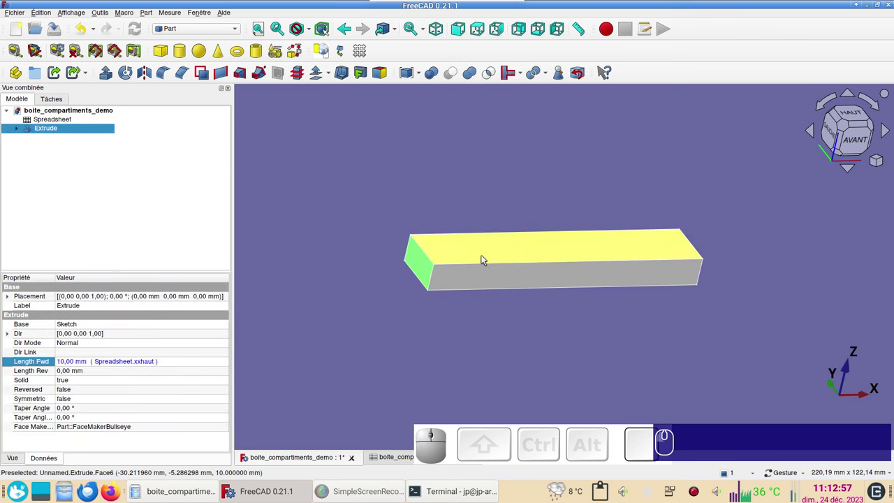
{"action": "left_click", "coordinate": [486, 257]}
{"action": "left_click_drag", "start_coordinate": [752, 292], "coordinate": [658, 286]}
{"action": "left_click", "coordinate": [670, 281]}
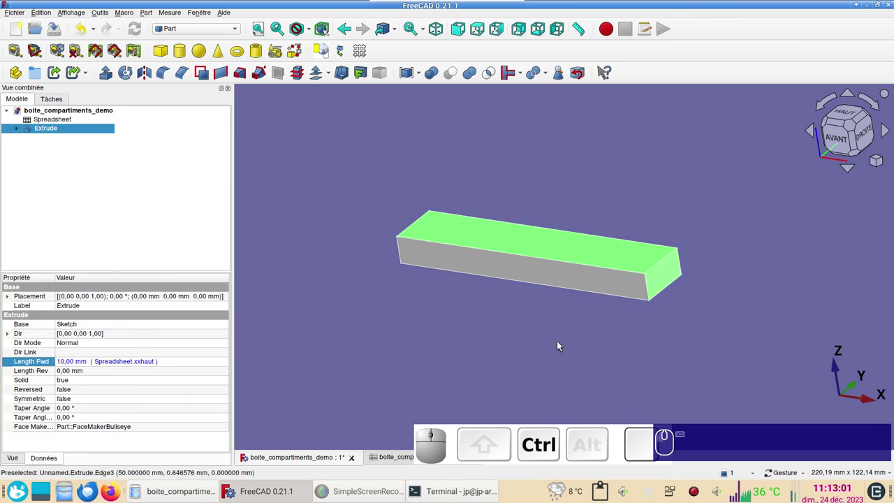
{"action": "left_click_drag", "start_coordinate": [389, 336], "coordinate": [448, 225]}
{"action": "left_click_drag", "start_coordinate": [473, 201], "coordinate": [429, 171]}
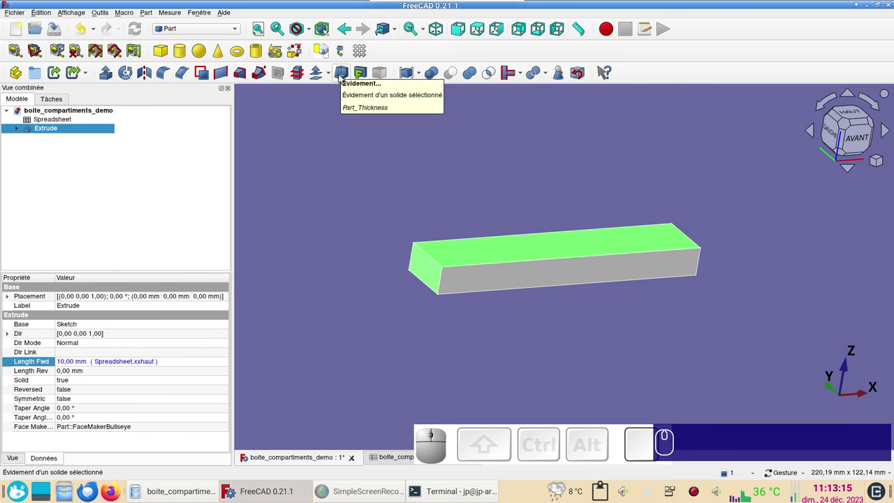
Step: Hollow the bar with a Thickness feature whose value is Spreadsheet.xxepais
{"action": "left_click", "coordinate": [342, 77]}
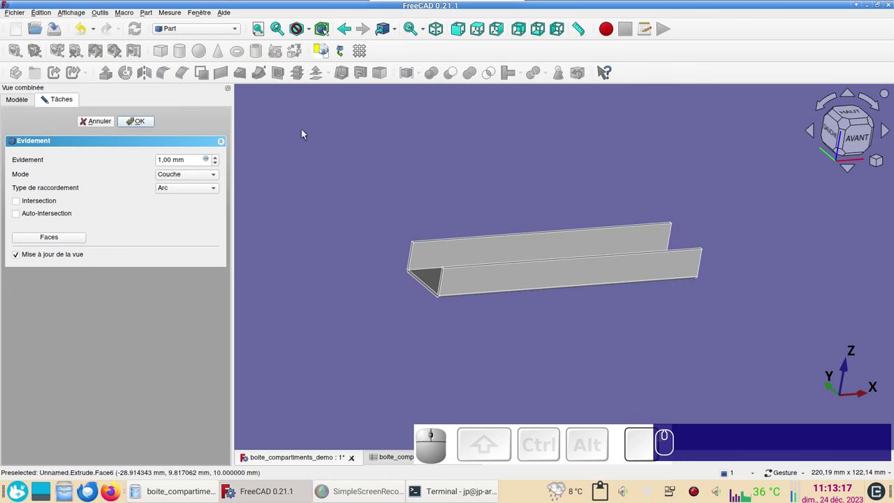
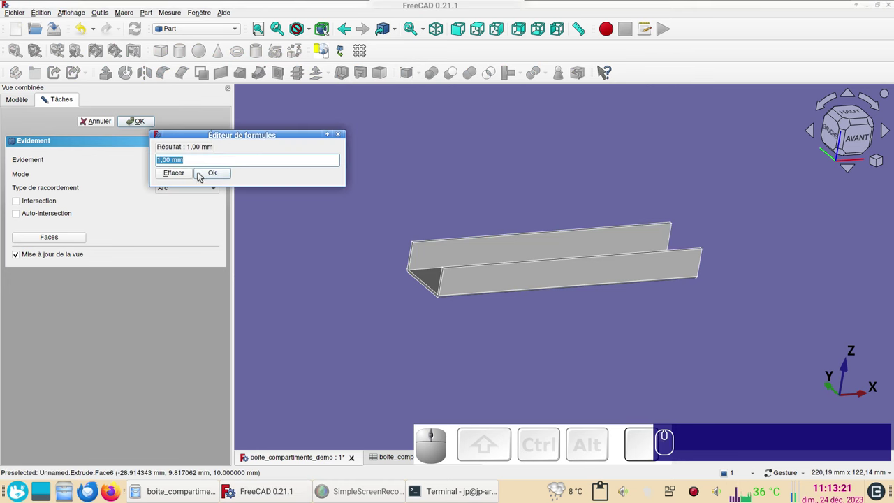
{"action": "key", "text": "ctrl+v"}
{"action": "key", "text": "x"}
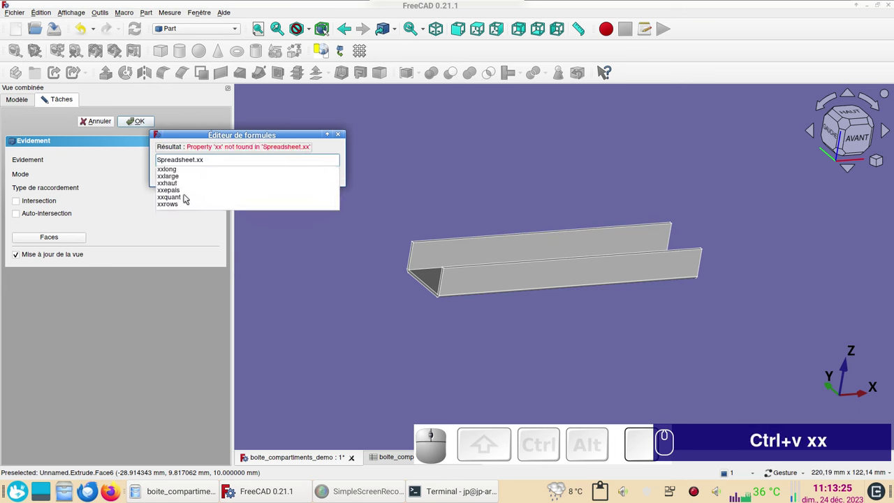
{"action": "left_click", "coordinate": [182, 194]}
{"action": "left_click", "coordinate": [215, 172]}
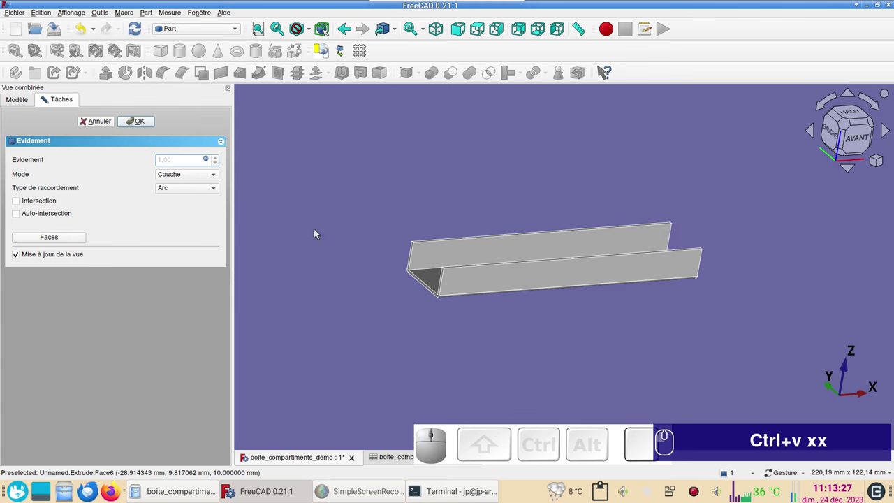
{"action": "left_click", "coordinate": [144, 128]}
{"action": "left_click", "coordinate": [333, 188]}
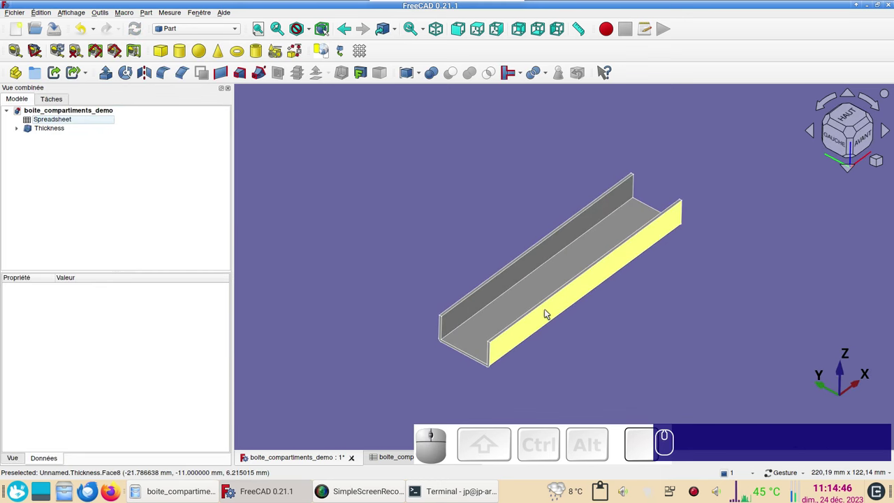
Step: Give the hollowed channel the Jade material in its display properties
{"action": "left_click", "coordinate": [548, 311]}
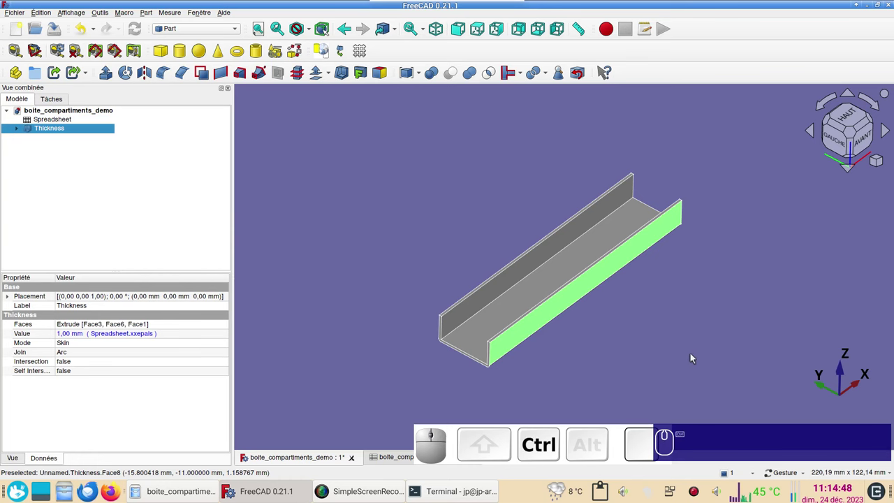
{"action": "key", "text": "ctrl+d"}
{"action": "left_click", "coordinate": [184, 204]}
{"action": "left_click", "coordinate": [122, 287]}
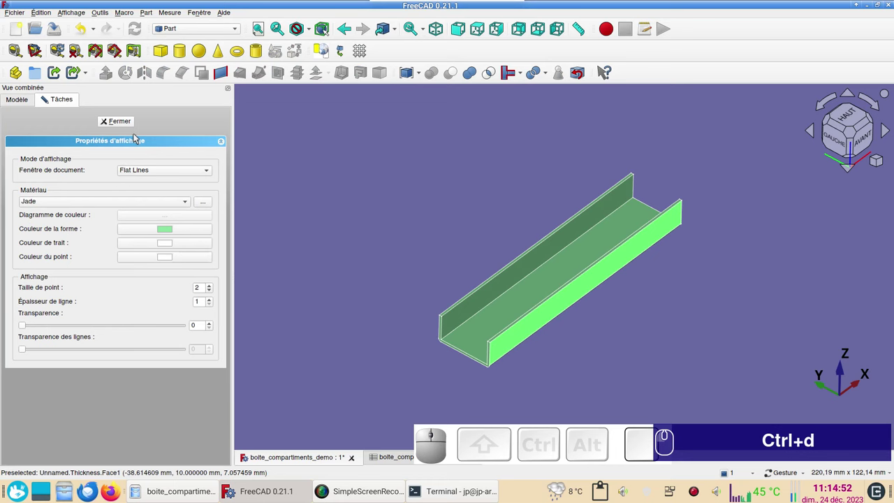
{"action": "left_click", "coordinate": [133, 123]}
{"action": "left_click", "coordinate": [348, 197]}
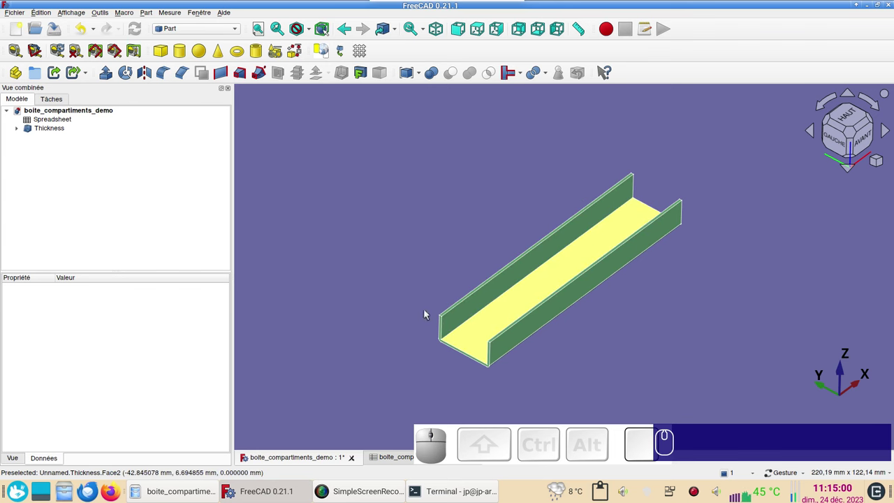
{"action": "left_click", "coordinate": [341, 251]}
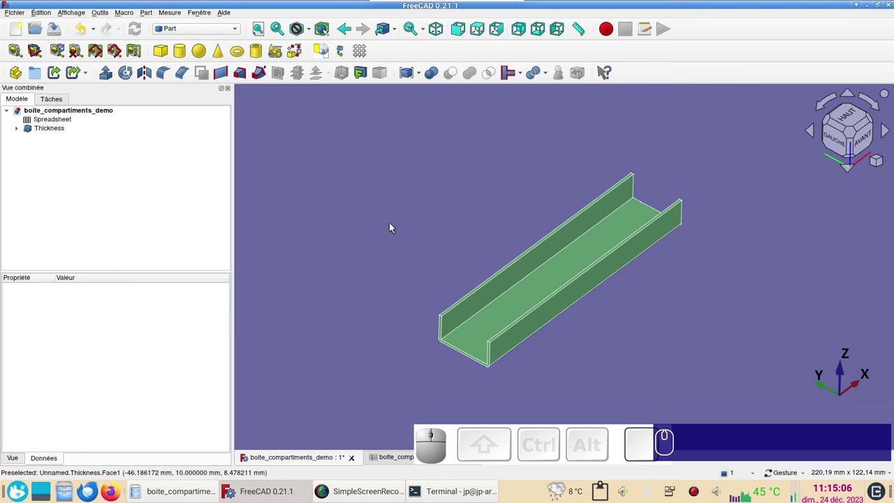
{"action": "left_click", "coordinate": [394, 225]}
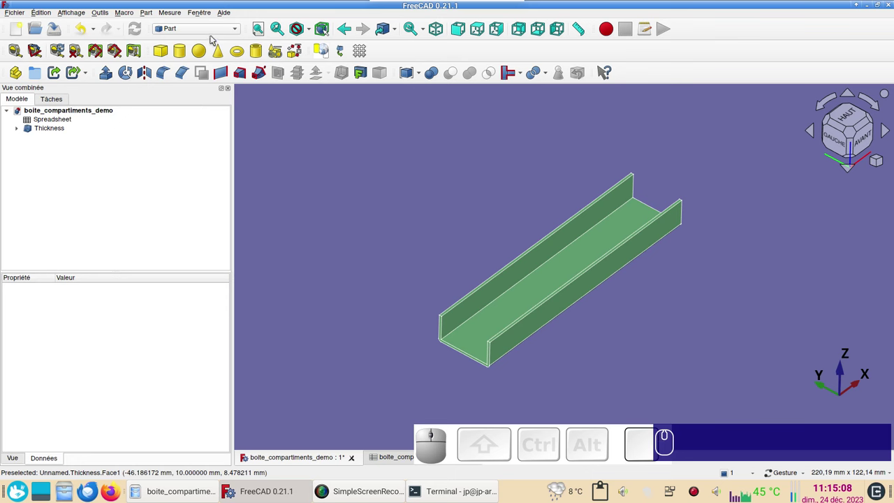
{"action": "left_click", "coordinate": [217, 28]}
Step: In the Sketcher workbench, create a new sketch on the YZ plane
{"action": "left_click", "coordinate": [210, 187]}
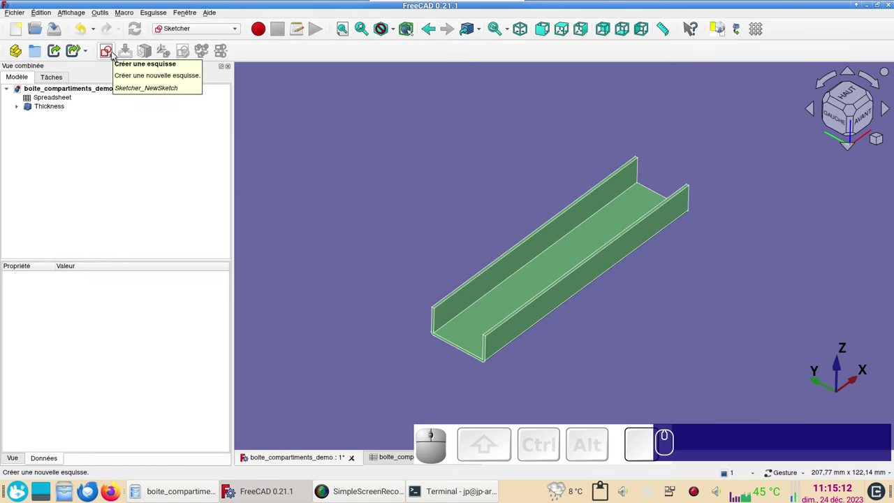
{"action": "left_click", "coordinate": [116, 53]}
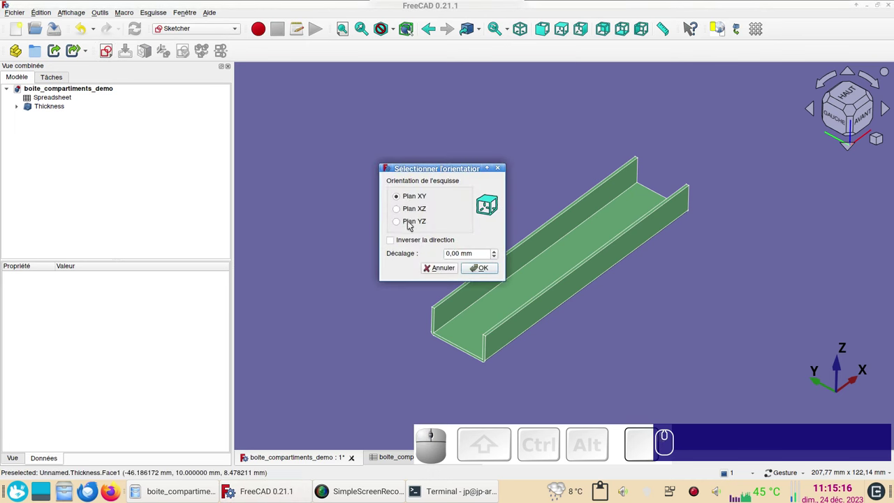
{"action": "left_click", "coordinate": [412, 219]}
{"action": "left_click", "coordinate": [485, 278]}
{"action": "left_click", "coordinate": [486, 274]}
{"action": "scroll", "scroll_direction": "up", "scroll_amount": 3}
{"action": "right_click", "coordinate": [568, 292]}
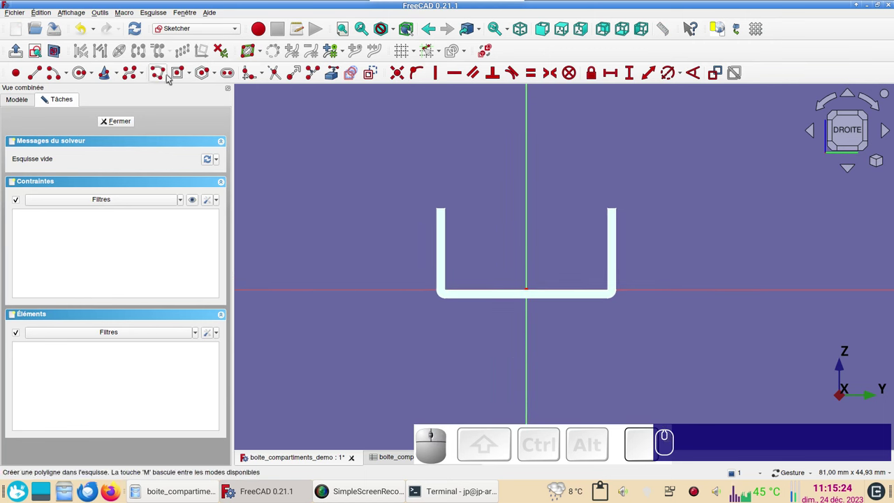
Step: Start a rectangle with its first corner on the horizontal axis
{"action": "left_click", "coordinate": [194, 76]}
{"action": "left_click", "coordinate": [195, 86]}
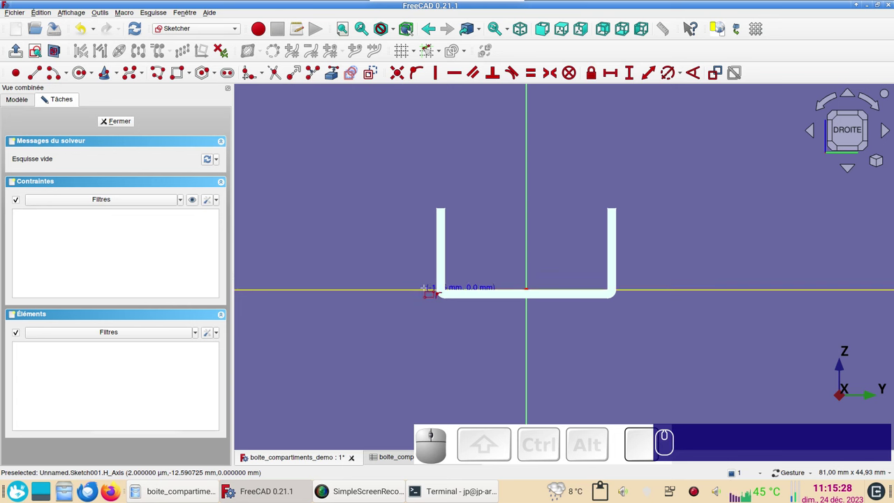
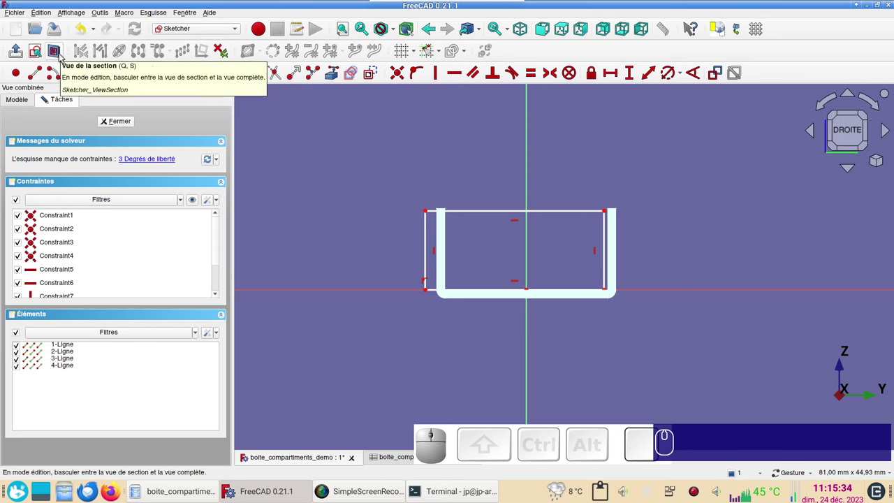
Step: Make the rectangle's bottom corners symmetric about the vertical axis
{"action": "left_click", "coordinate": [61, 57]}
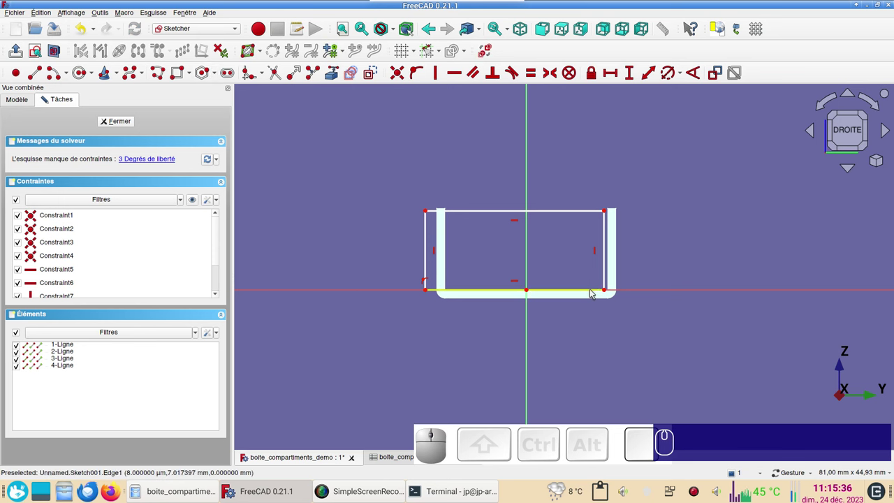
{"action": "left_click", "coordinate": [608, 291]}
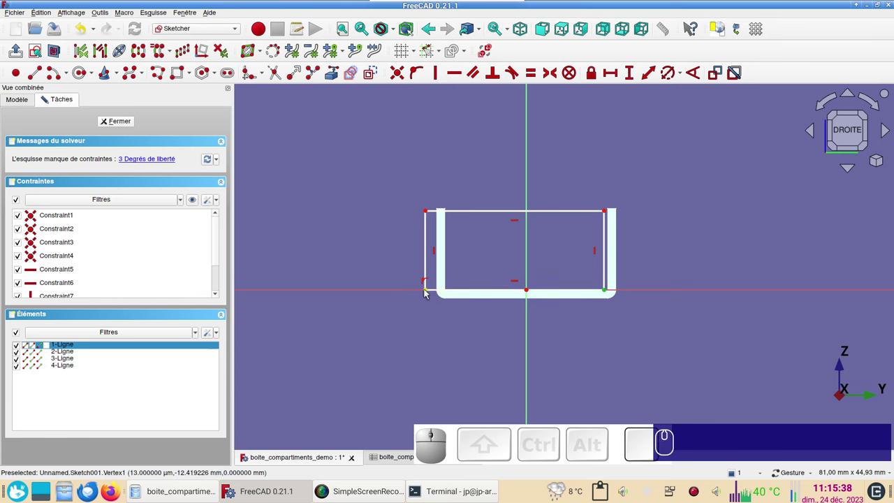
{"action": "left_click", "coordinate": [429, 291]}
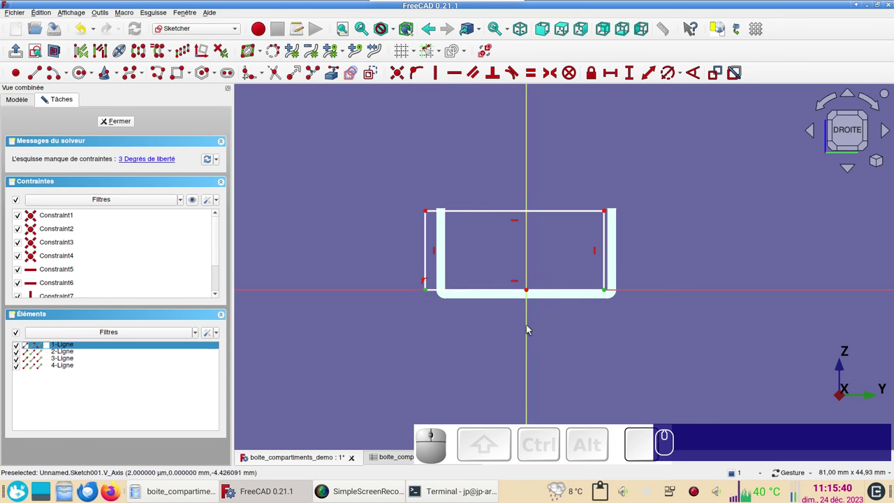
{"action": "left_click", "coordinate": [530, 328]}
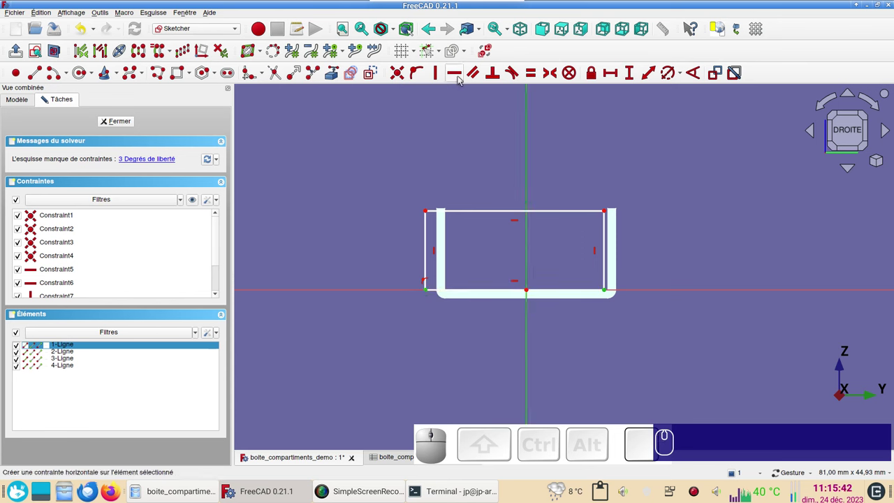
{"action": "key", "text": "s"}
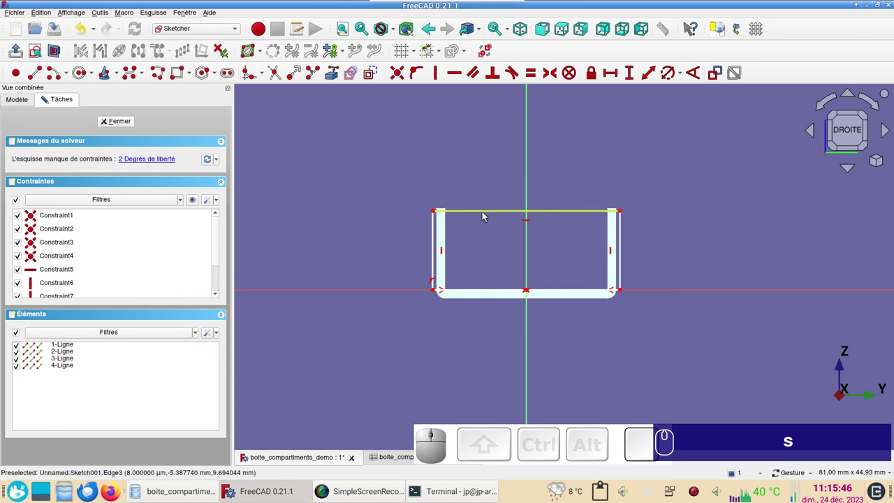
Step: Constrain the top edge's width to a spreadsheet alias expression (20 mm)
{"action": "left_click", "coordinate": [486, 215]}
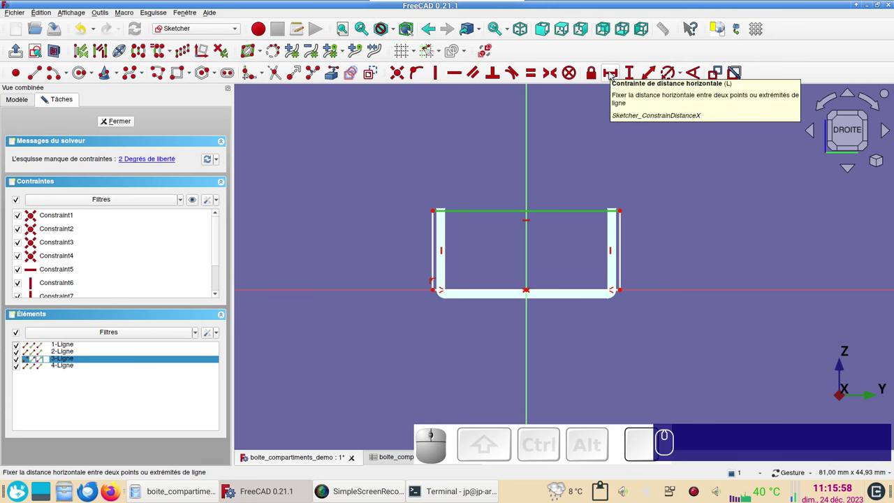
{"action": "key", "text": "l"}
{"action": "left_click", "coordinate": [738, 83]}
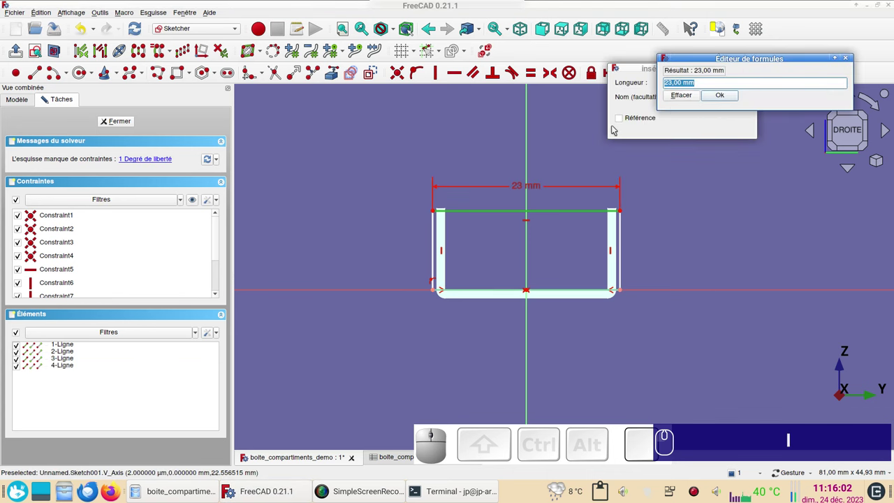
{"action": "key", "text": "ctrl+v"}
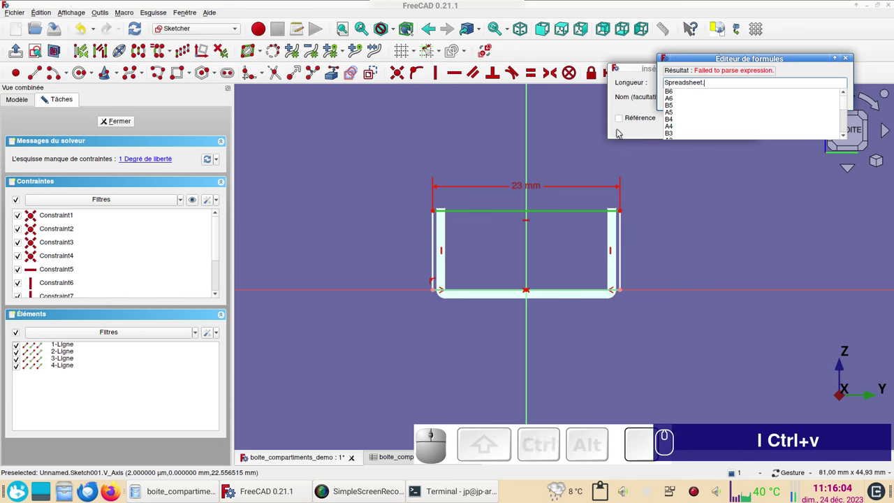
{"action": "type", "text": "l"}
{"action": "key", "text": "ctrl+v"}
{"action": "type", "text": "xx"}
{"action": "left_click", "coordinate": [691, 101]}
{"action": "left_click", "coordinate": [722, 98]}
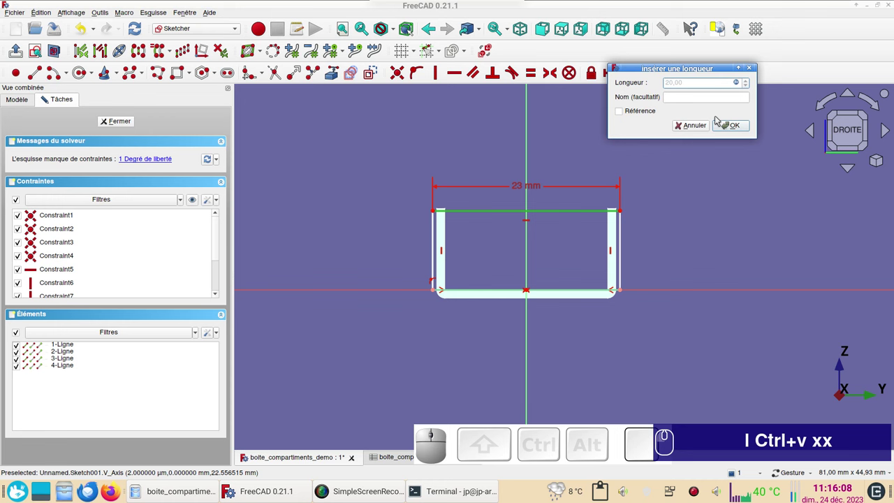
{"action": "left_click", "coordinate": [742, 124]}
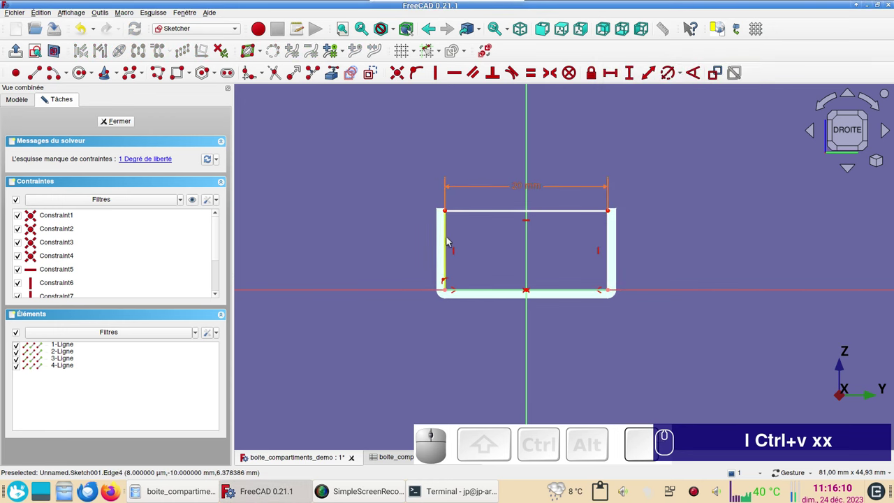
Step: Constrain the left edge's height to a spreadsheet alias expression (10 mm)
{"action": "left_click", "coordinate": [449, 240]}
{"action": "type", "text": "i"}
{"action": "left_click", "coordinate": [874, 254]}
{"action": "key", "text": "ctrl+v"}
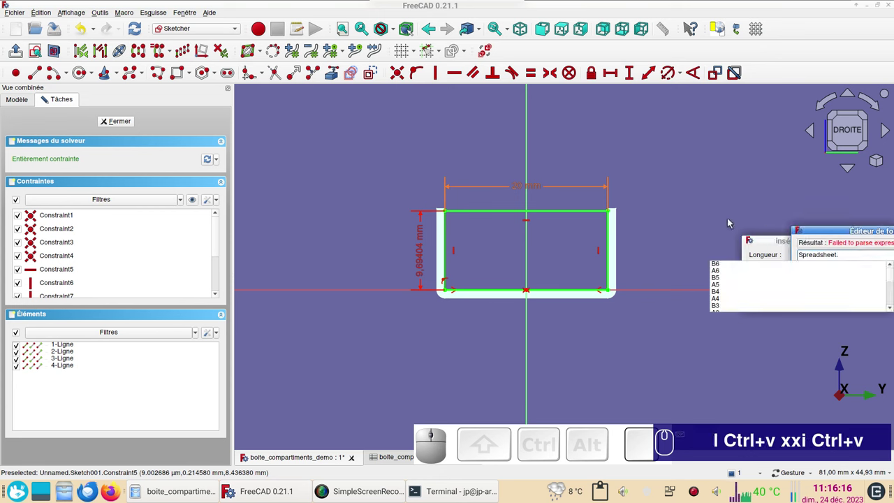
{"action": "key", "text": "x"}
{"action": "key", "text": "x"}
{"action": "left_click", "coordinate": [736, 278]}
{"action": "left_click", "coordinate": [857, 270]}
{"action": "left_click", "coordinate": [871, 303]}
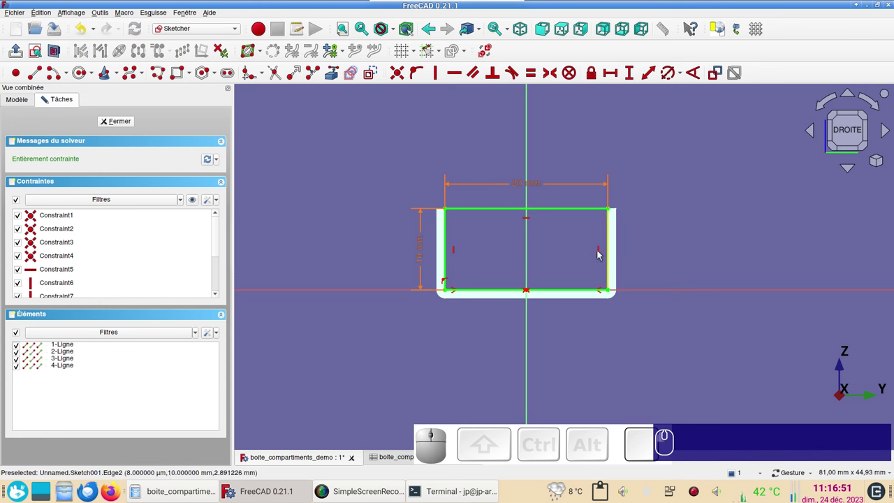
Step: Delete the rectangle's top edge, leaving a U-shape
{"action": "left_click", "coordinate": [575, 212]}
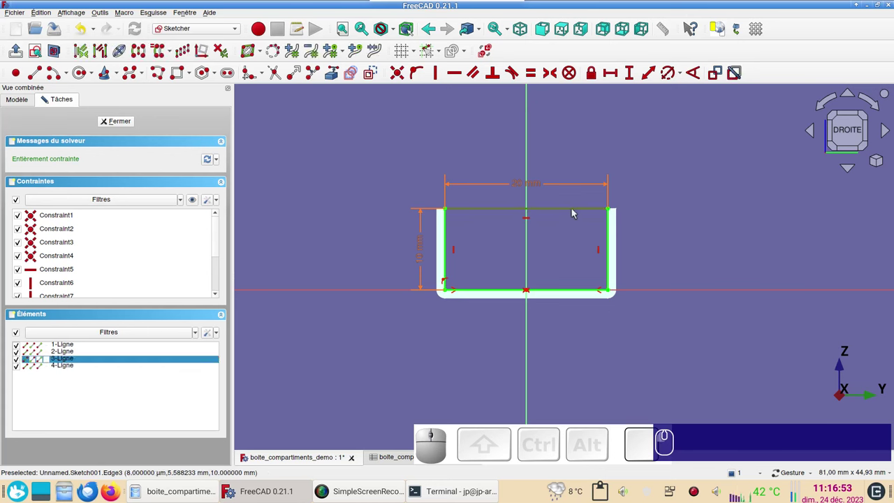
{"action": "key", "text": "Delete"}
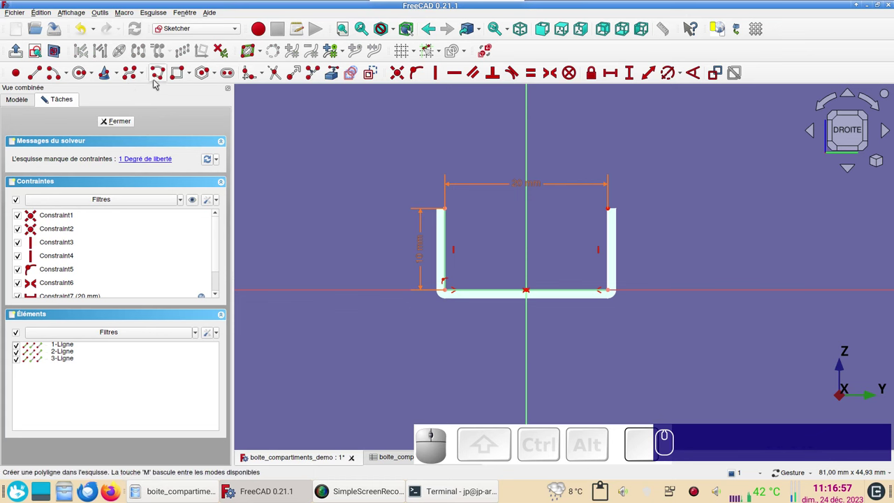
Step: Draw a line–arc–line polyline across the U-shape's top with a downward notch
{"action": "left_click", "coordinate": [96, 79]}
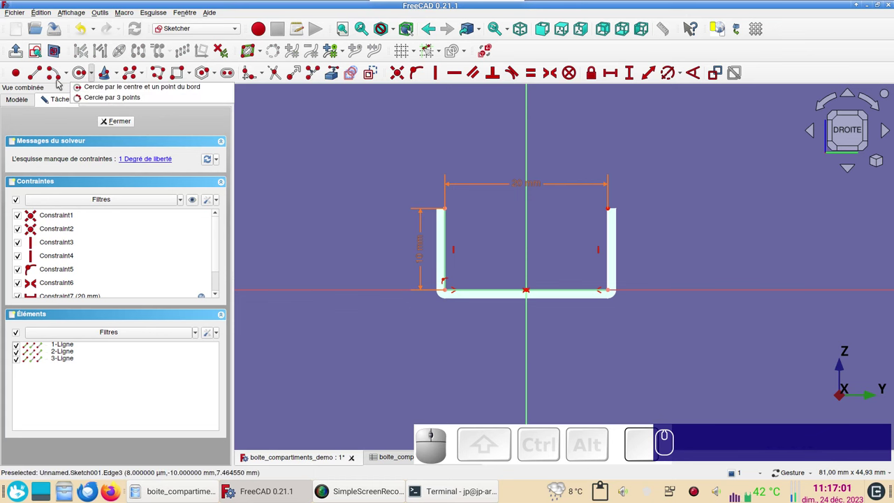
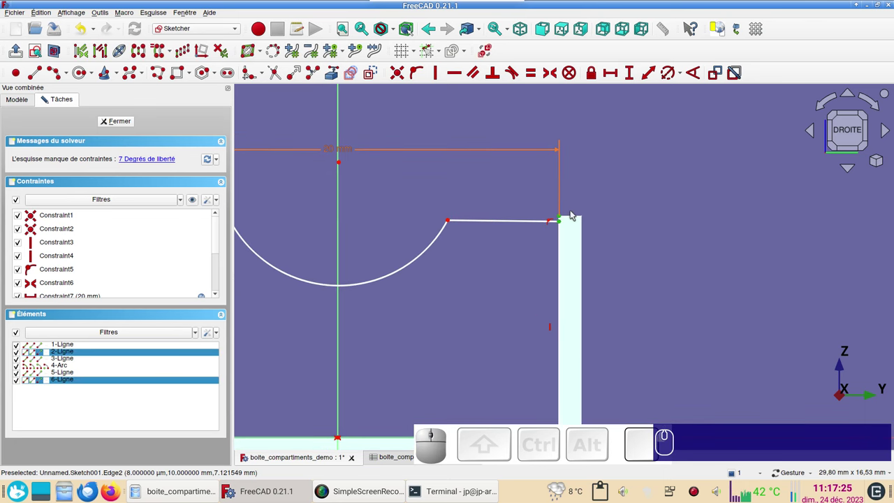
{"action": "key", "text": "c"}
{"action": "scroll", "scroll_direction": "down", "scroll_amount": 3}
{"action": "left_click_drag", "start_coordinate": [463, 176], "coordinate": [535, 204]}
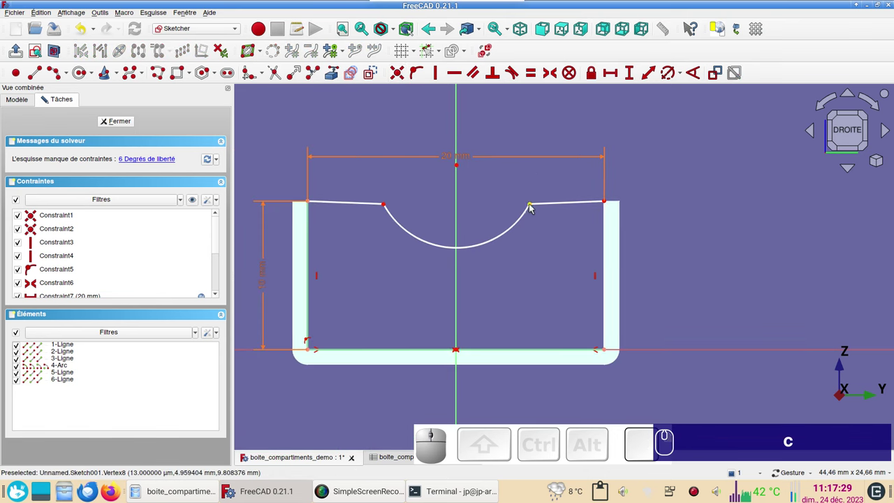
Step: Make both top segments horizontal
{"action": "left_click", "coordinate": [555, 203]}
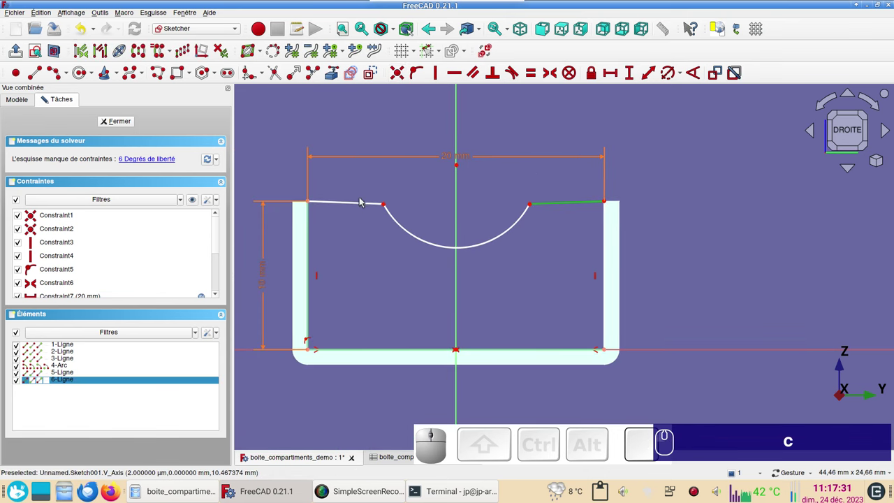
{"action": "left_click", "coordinate": [361, 205]}
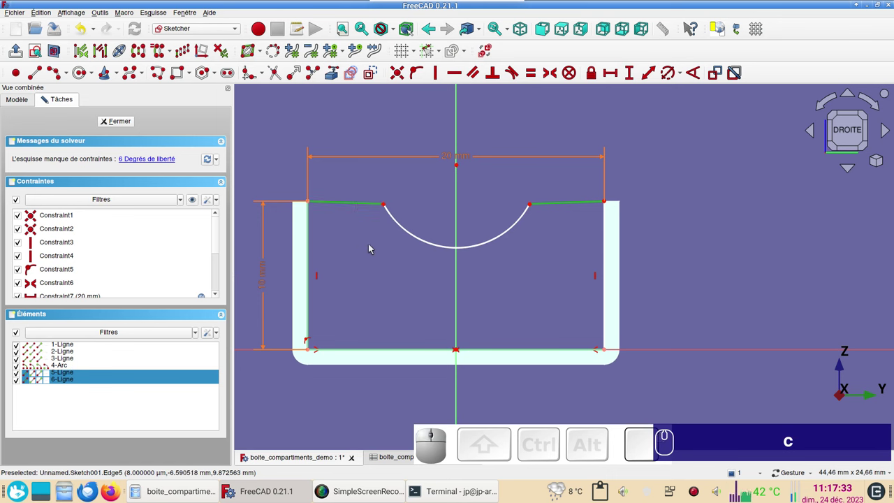
{"action": "key", "text": "h"}
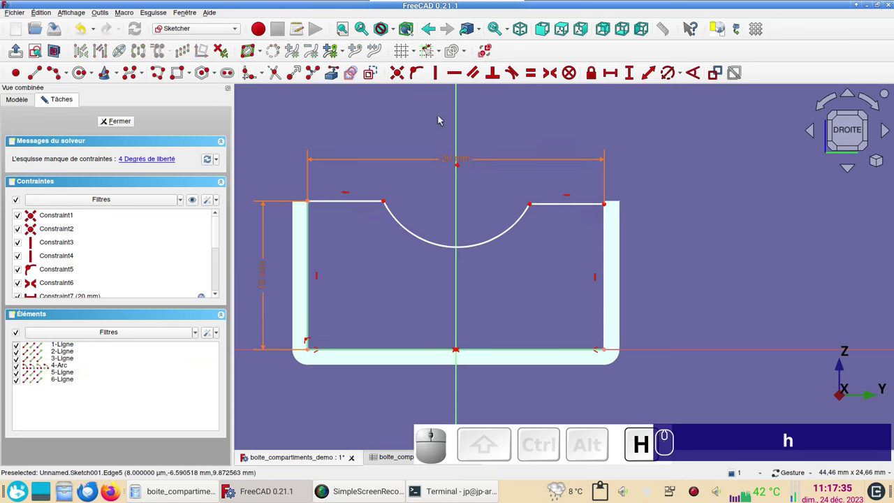
Step: Constrain the notch arc's centre vertically above the sketch origin
{"action": "left_click", "coordinate": [385, 202]}
{"action": "left_click", "coordinate": [525, 193]}
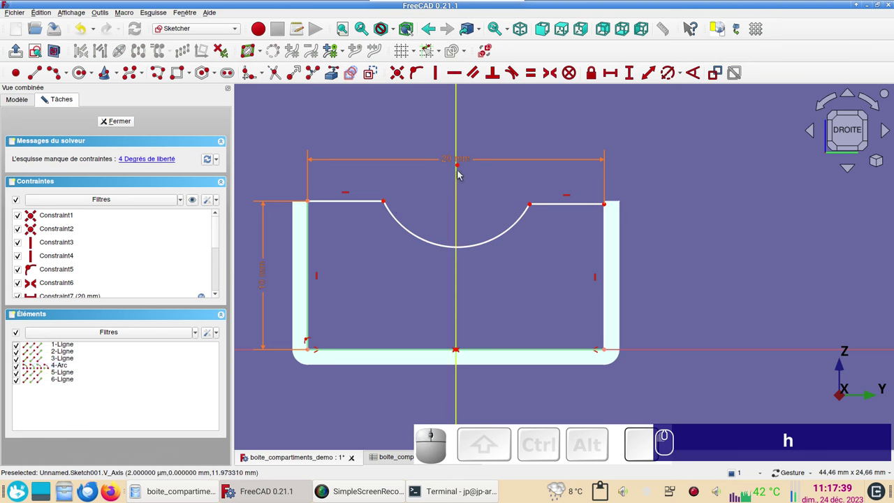
{"action": "left_click", "coordinate": [461, 167]}
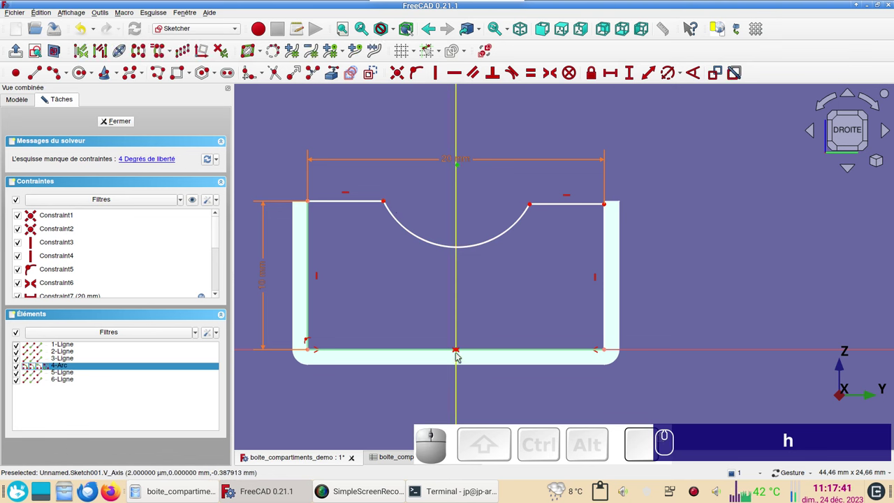
{"action": "left_click", "coordinate": [459, 350]}
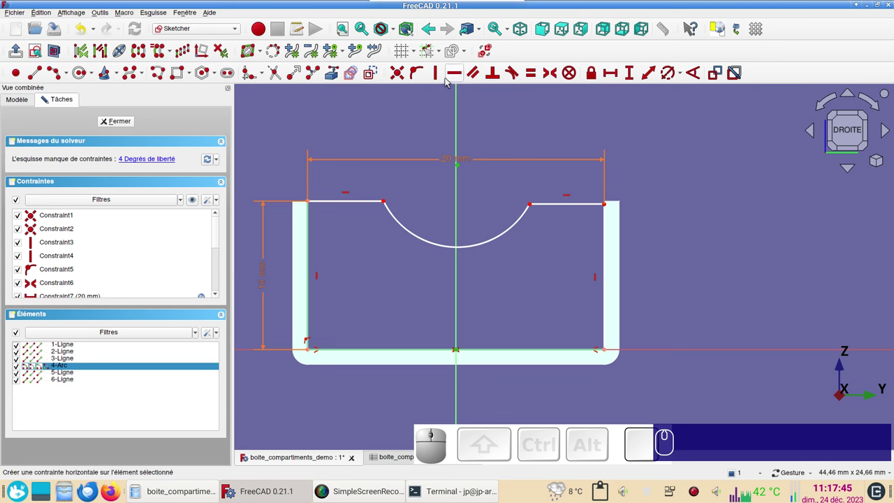
{"action": "key", "text": "v"}
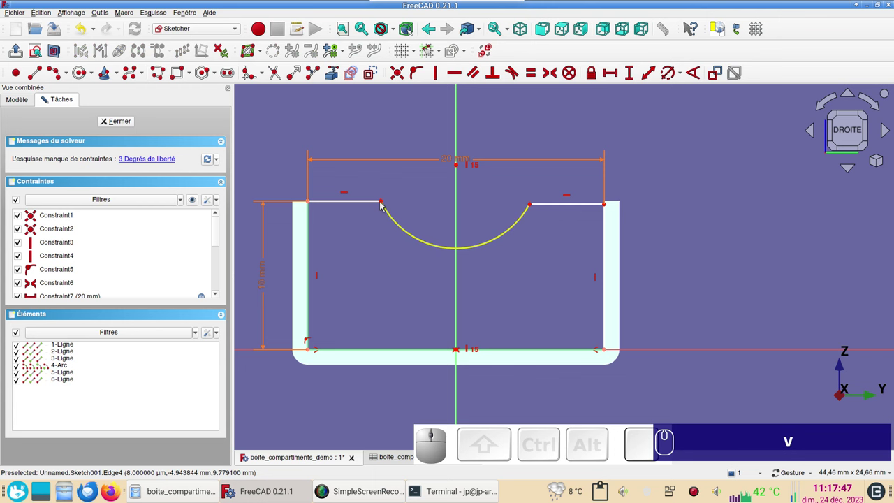
{"action": "left_click_drag", "start_coordinate": [384, 203], "coordinate": [299, 229]}
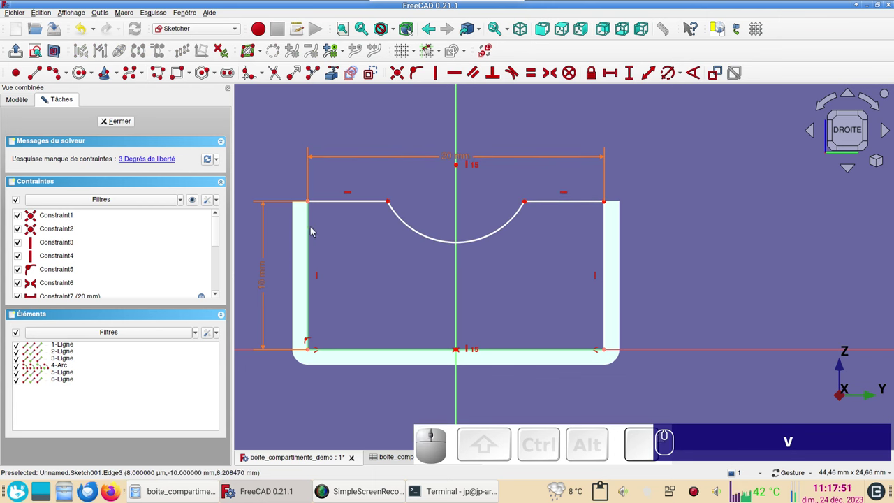
Step: Make the arc tangent to both top segments, then select the left segment for dimensioning
{"action": "left_click", "coordinate": [312, 203]}
{"action": "left_click", "coordinate": [536, 243]}
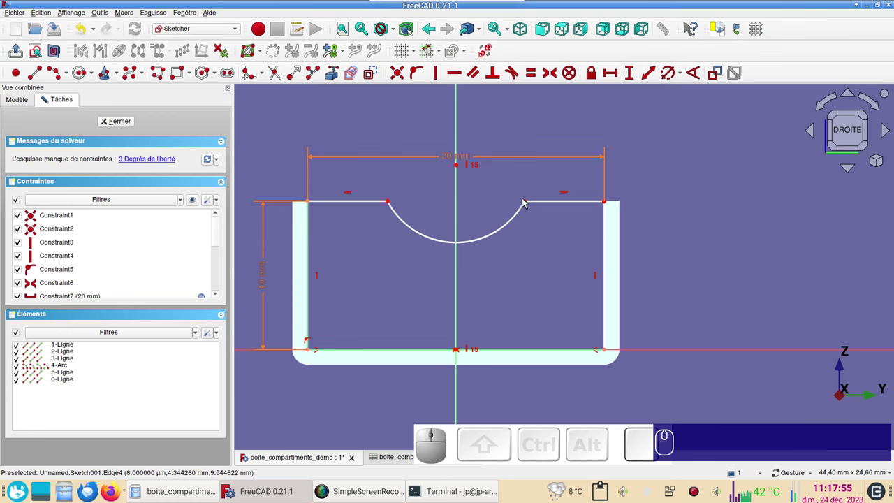
{"action": "left_click", "coordinate": [527, 204]}
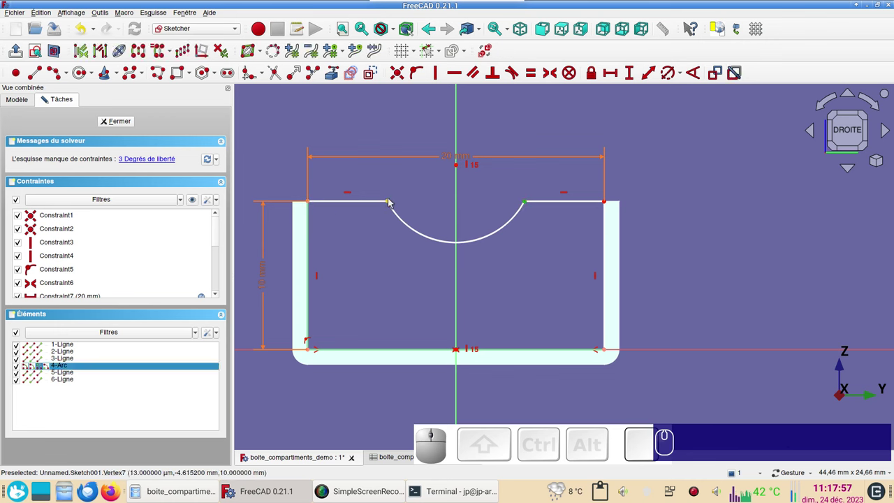
{"action": "left_click", "coordinate": [391, 202]}
{"action": "key", "text": "h"}
{"action": "left_click_drag", "start_coordinate": [391, 204], "coordinate": [445, 221]}
{"action": "left_click_drag", "start_coordinate": [519, 234], "coordinate": [524, 300]}
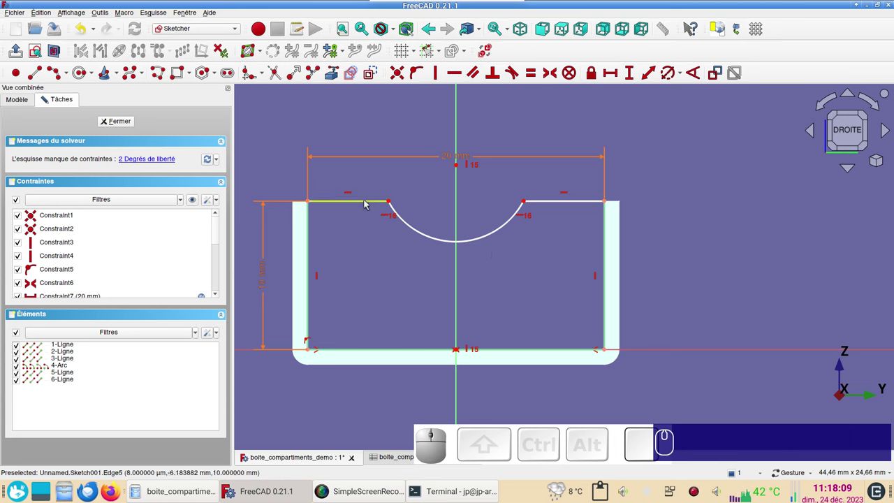
{"action": "left_click", "coordinate": [368, 203]}
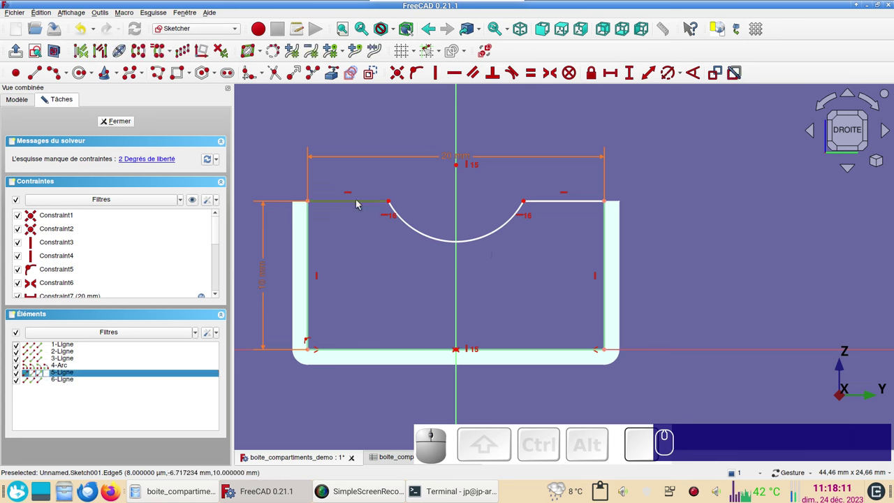
{"action": "left_click_drag", "start_coordinate": [432, 236], "coordinate": [376, 235]}
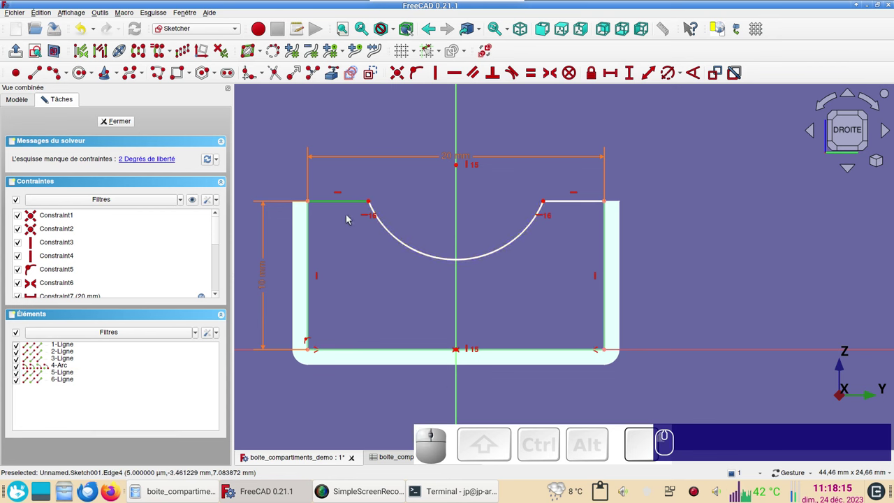
Step: Fix the left top segment's length to Spreadsheet.xxlarge/4, i.e. 5 mm
{"action": "key", "text": "l"}
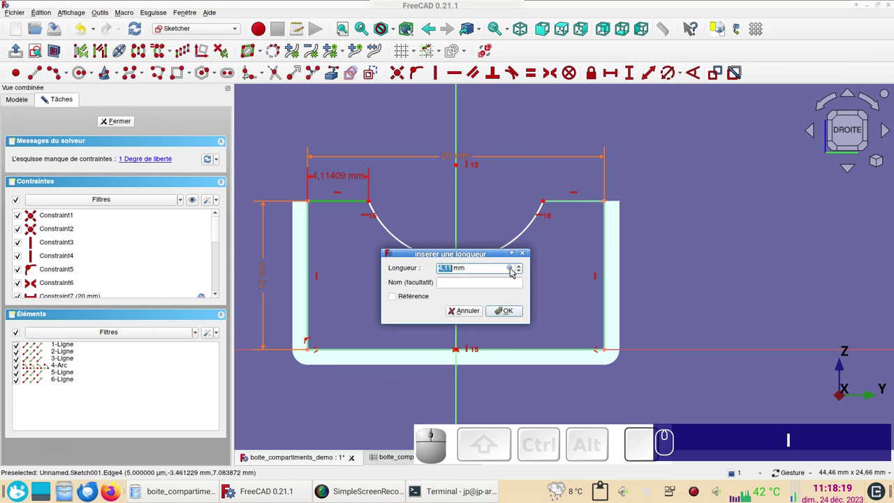
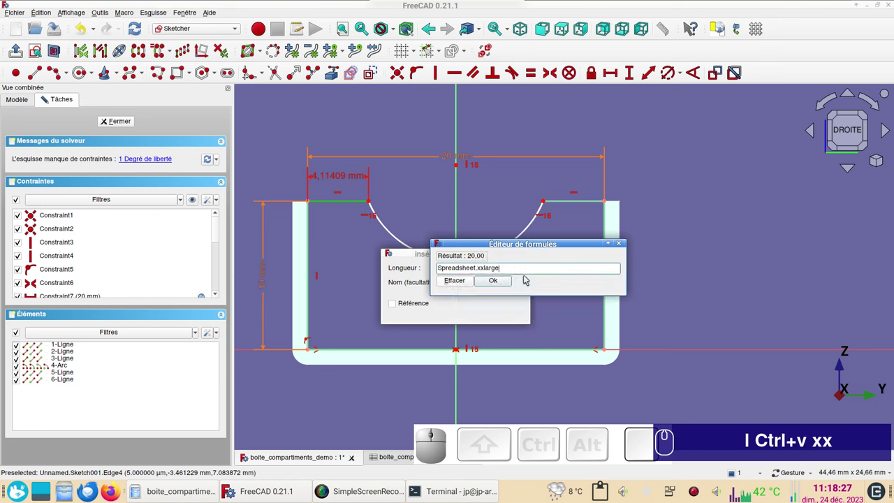
{"action": "key", "text": "KP_Divide"}
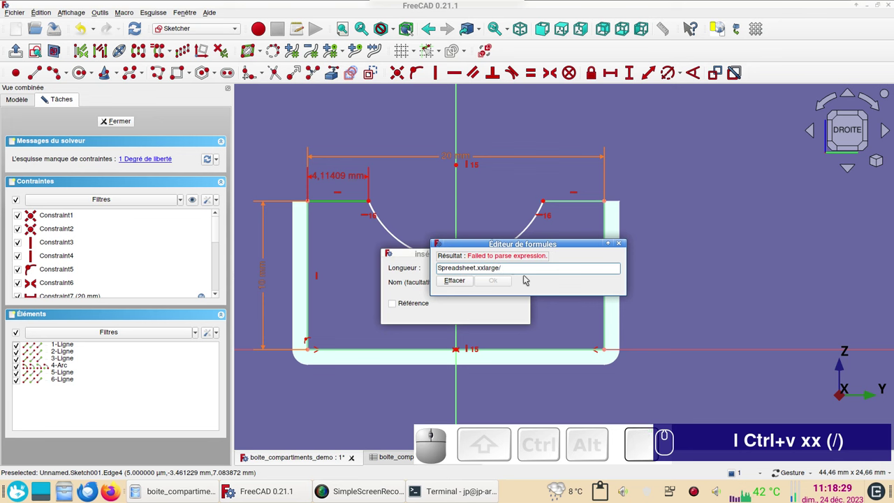
{"action": "key", "text": "KP_4"}
{"action": "type", "text": "l Ctrl+v xx (/) 4KP"}
{"action": "key", "text": "Return"}
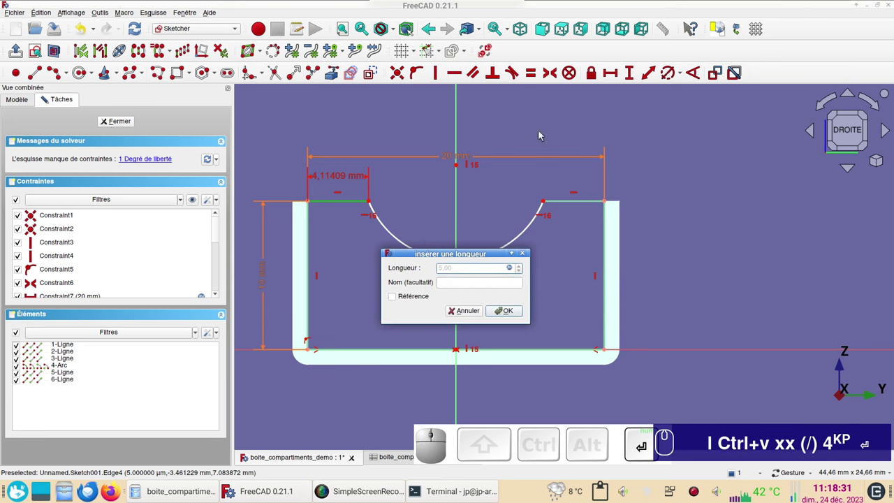
{"action": "left_click", "coordinate": [512, 308]}
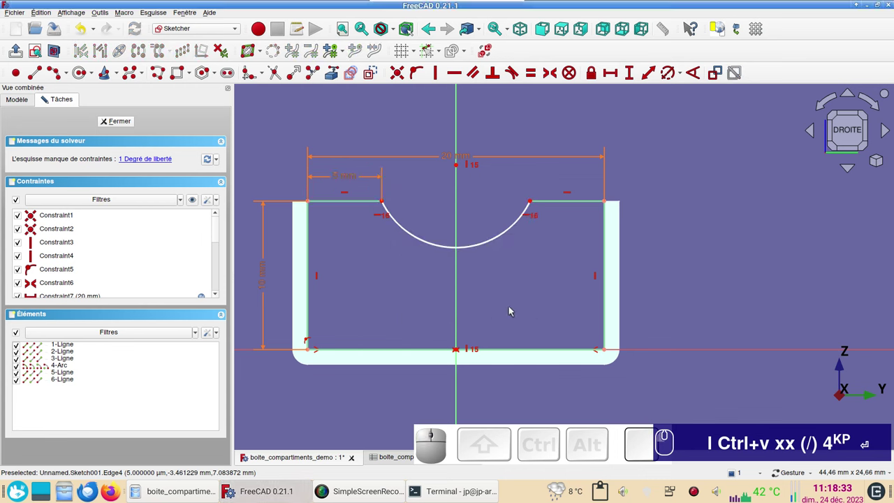
Step: Select the notch arc's centre and a top segment endpoint for the depth dimension
{"action": "left_click", "coordinate": [452, 250]}
{"action": "left_click", "coordinate": [483, 211]}
{"action": "left_click", "coordinate": [458, 169]}
{"action": "left_click", "coordinate": [534, 203]}
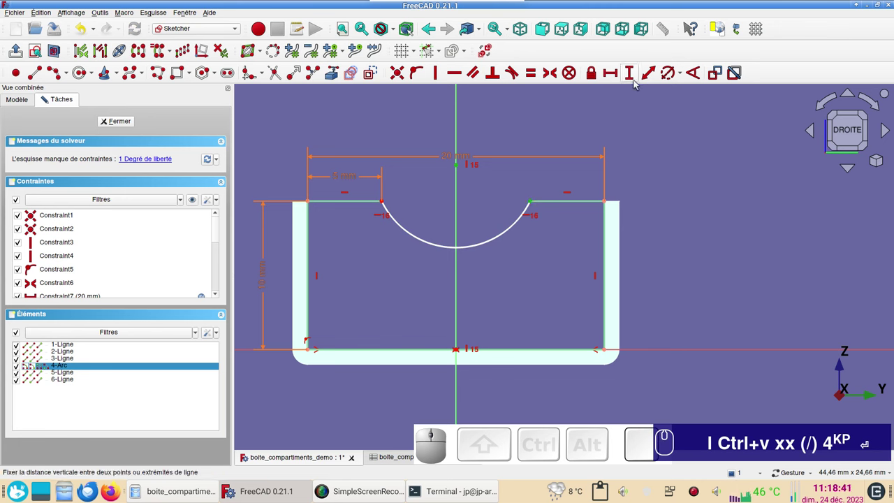
Step: Set the notch's vertical distance to Spreadsheet.xxlarge/5, a 4 mm depth, fully constraining the sketch
{"action": "key", "text": "i"}
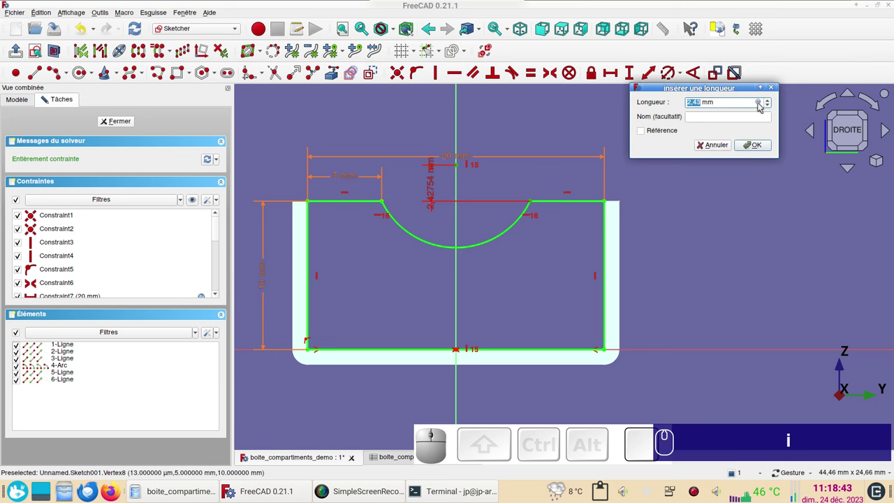
{"action": "left_click", "coordinate": [762, 104]}
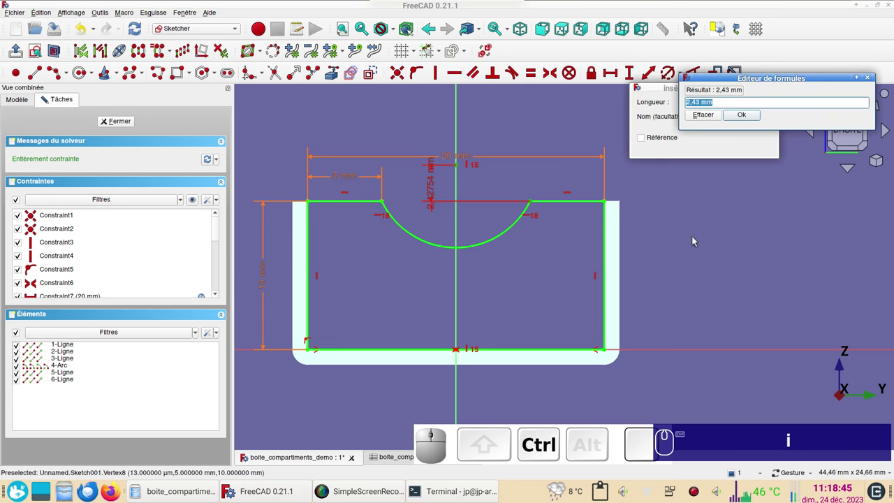
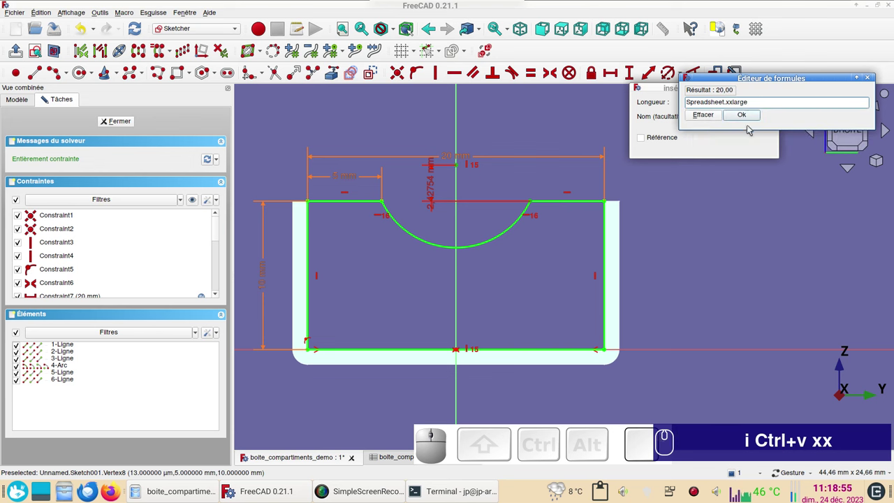
{"action": "key", "text": "KP_Divide"}
{"action": "key", "text": "KP_5"}
{"action": "type", "text": "i Ctrl+v xx (/)"}
{"action": "key", "text": "KP_Enter"}
{"action": "type", "text": "5KP ⏎"}
Step: Expand Sketch001's Placement position and reset its trial x value to 0
{"action": "left_click", "coordinate": [750, 148]}
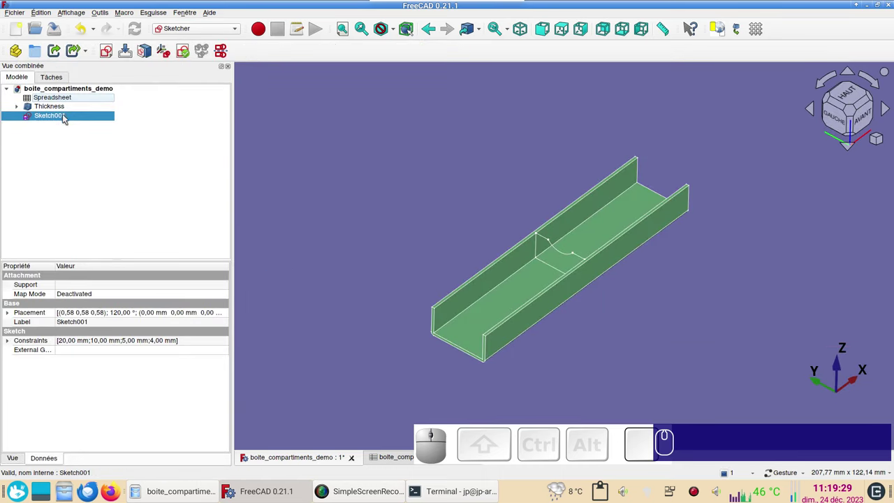
{"action": "left_click", "coordinate": [67, 119]}
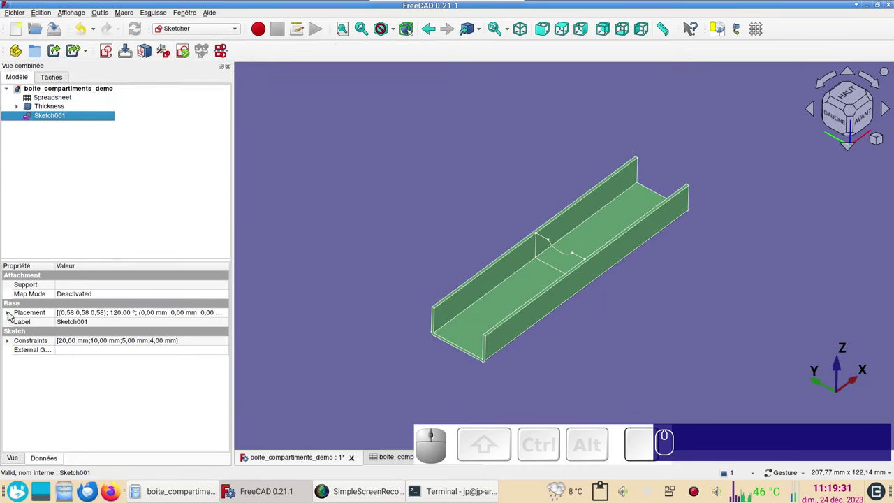
{"action": "left_click", "coordinate": [13, 313]}
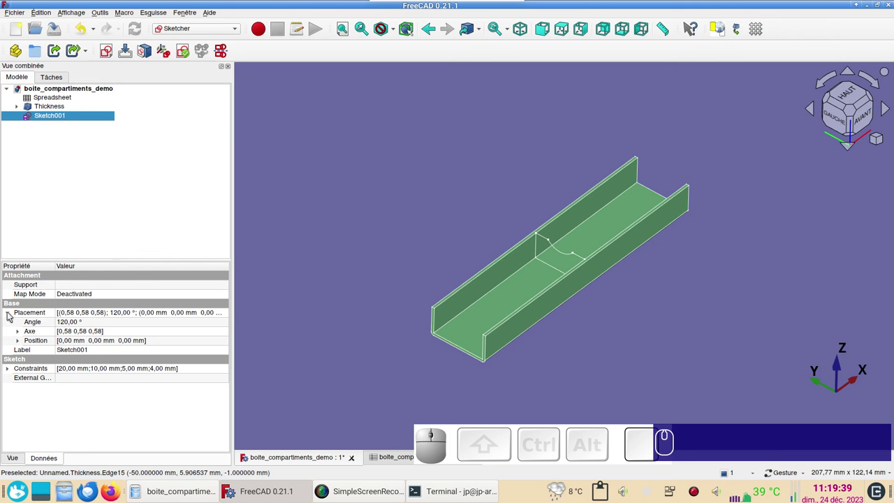
{"action": "left_click", "coordinate": [9, 314]}
{"action": "left_click", "coordinate": [18, 342]}
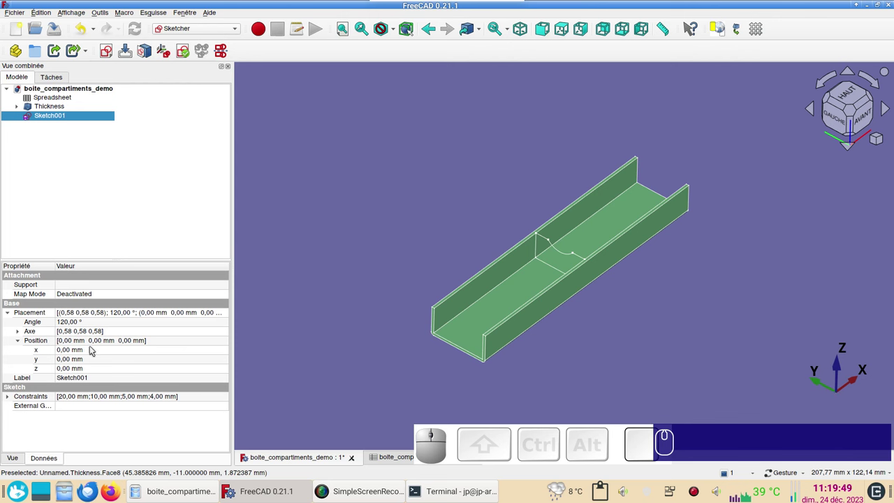
{"action": "left_click", "coordinate": [96, 351]}
{"action": "scroll", "scroll_direction": "down", "scroll_amount": 3}
{"action": "scroll", "scroll_direction": "down", "scroll_amount": 3}
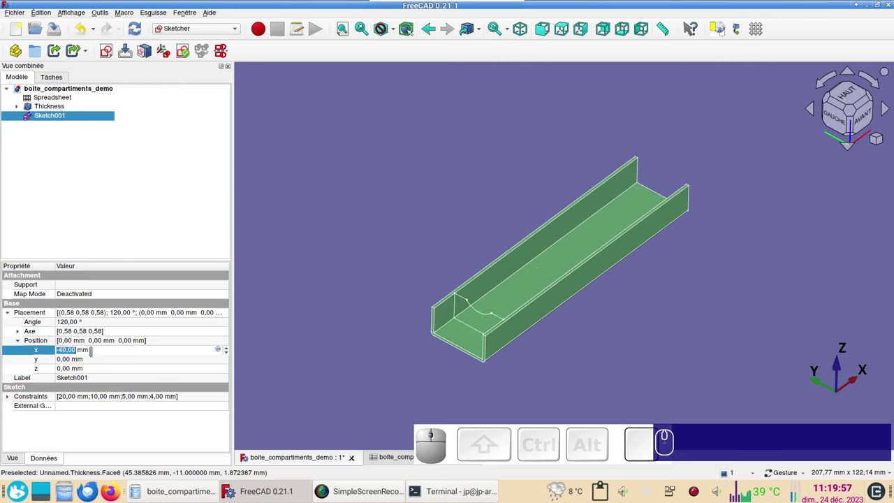
{"action": "key", "text": "KP_0"}
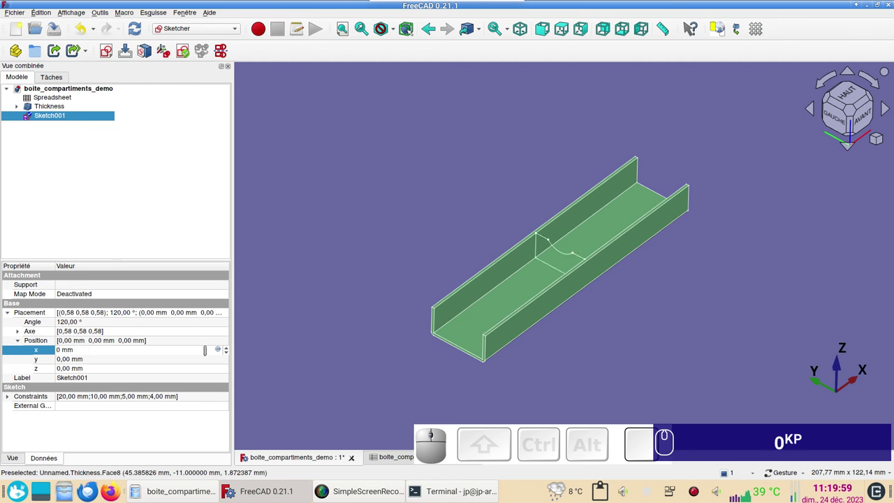
Step: Drive the sketch's x position by -Spreadsheet.xxlong/2, moving the notch profile to -50 mm
{"action": "left_click", "coordinate": [223, 351]}
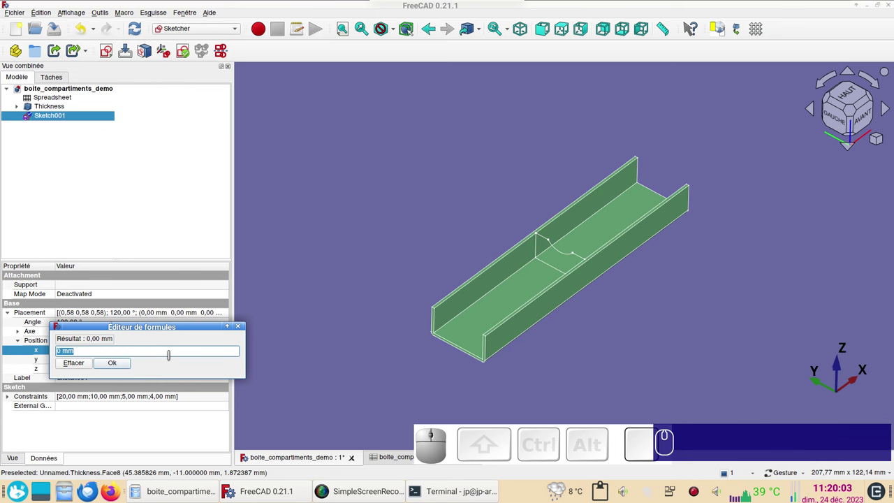
{"action": "key", "text": "ctrl+v"}
{"action": "key", "text": "x"}
{"action": "key", "text": "x"}
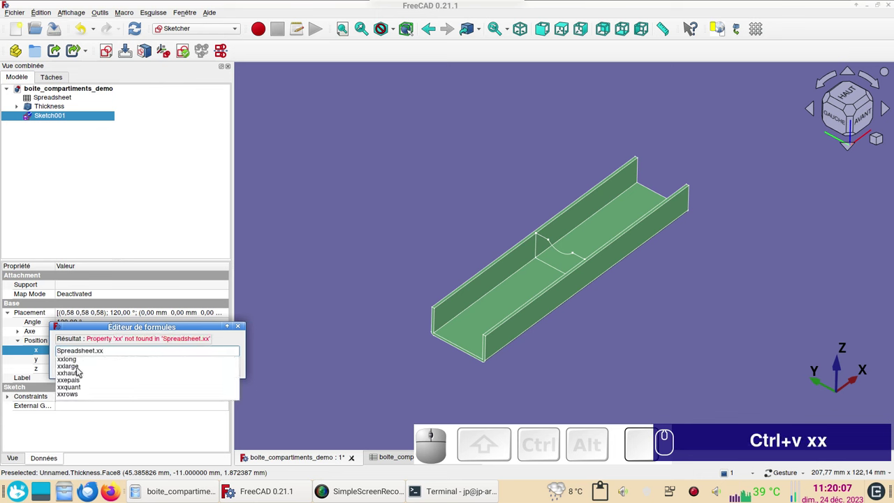
{"action": "left_click", "coordinate": [86, 361]}
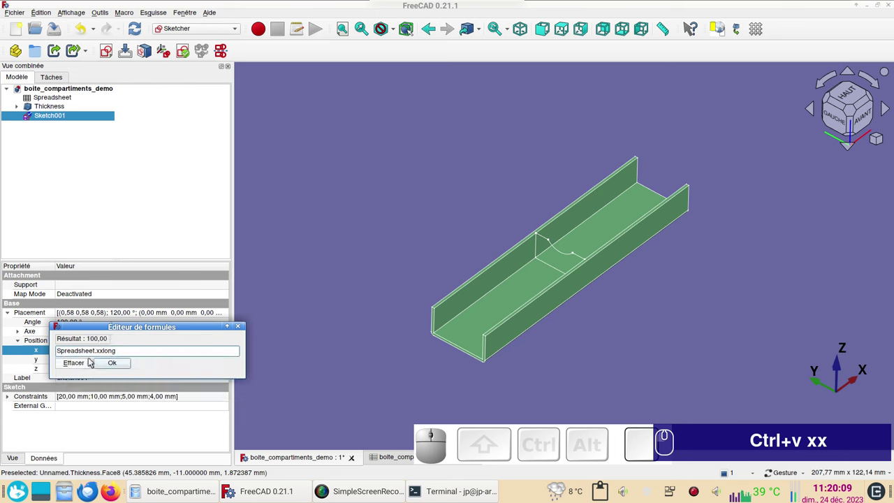
{"action": "key", "text": "KP_Divide"}
{"action": "key", "text": "KP_5"}
{"action": "key", "text": "KP_2"}
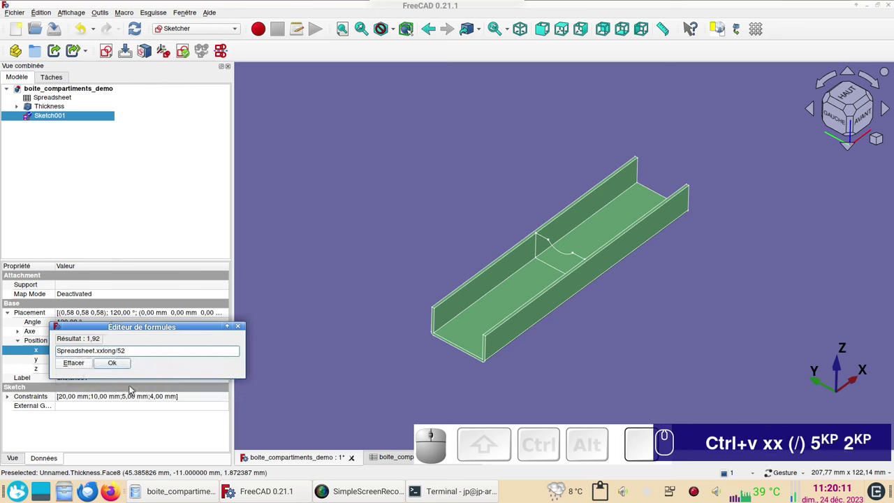
{"action": "key", "text": "BackSpace"}
{"action": "type", "text": "Ctrl+v xx (/)"}
{"action": "key", "text": "KP_2"}
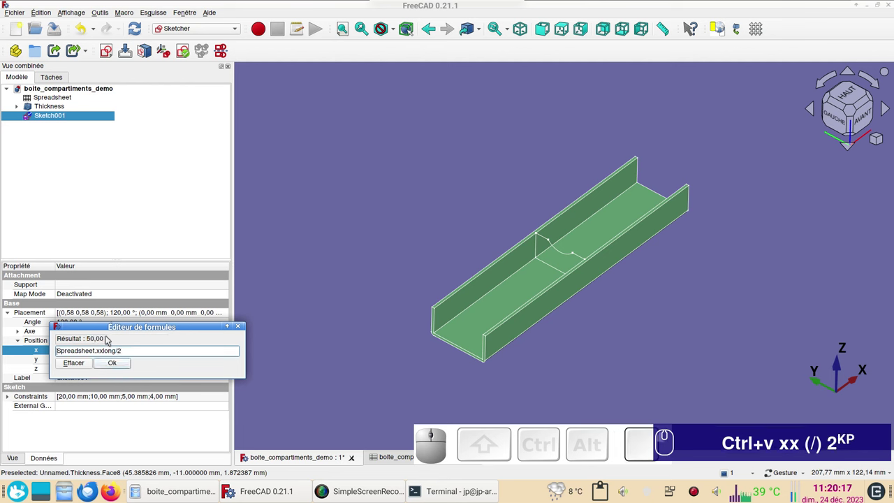
{"action": "key", "text": "-"}
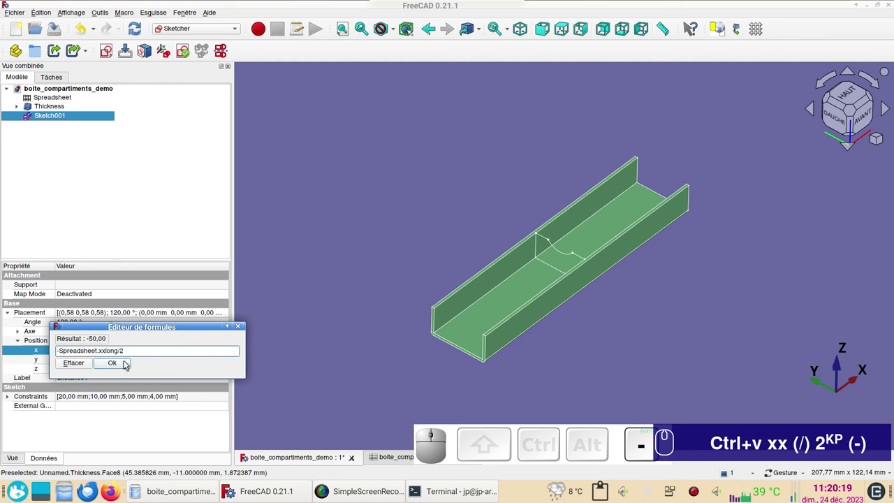
{"action": "left_click", "coordinate": [121, 363]}
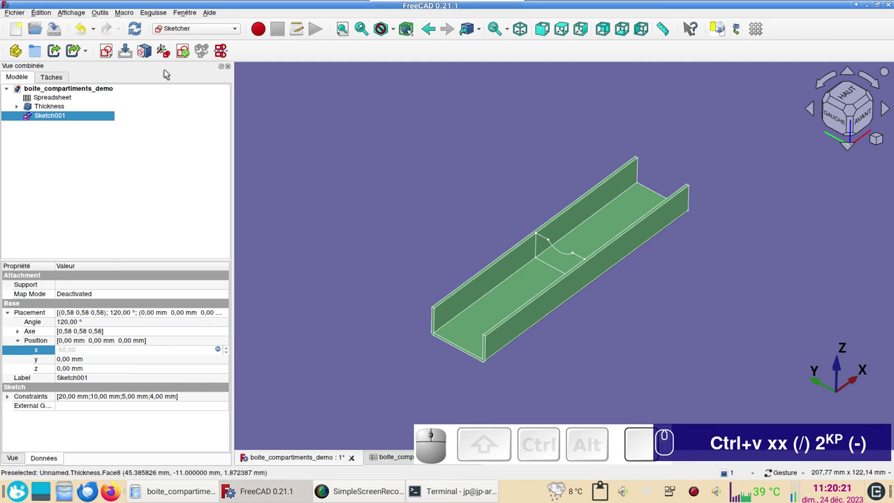
{"action": "left_click", "coordinate": [141, 28]}
{"action": "scroll", "scroll_direction": "up", "scroll_amount": 3}
{"action": "scroll", "scroll_direction": "down", "scroll_amount": 3}
{"action": "right_click", "coordinate": [515, 370]}
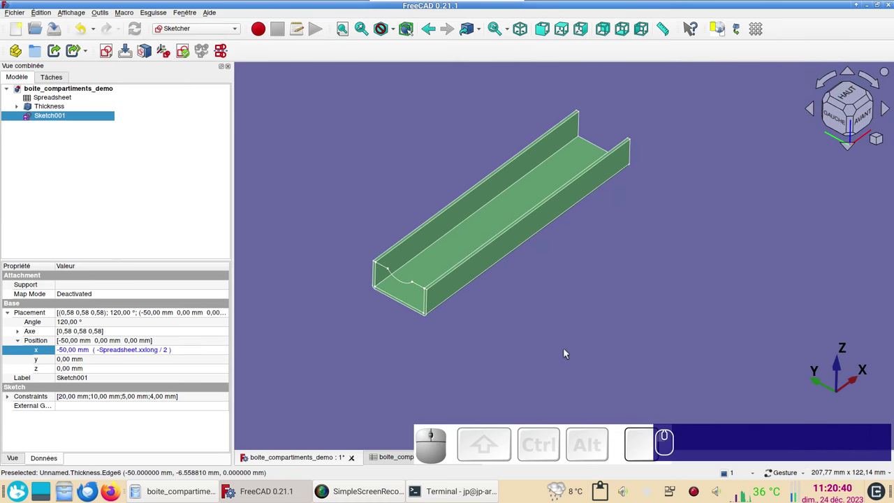
Step: In the Part workbench, extrude Sketch001 10 mm along a custom +X direction into Extrude001
{"action": "left_click", "coordinate": [88, 119]}
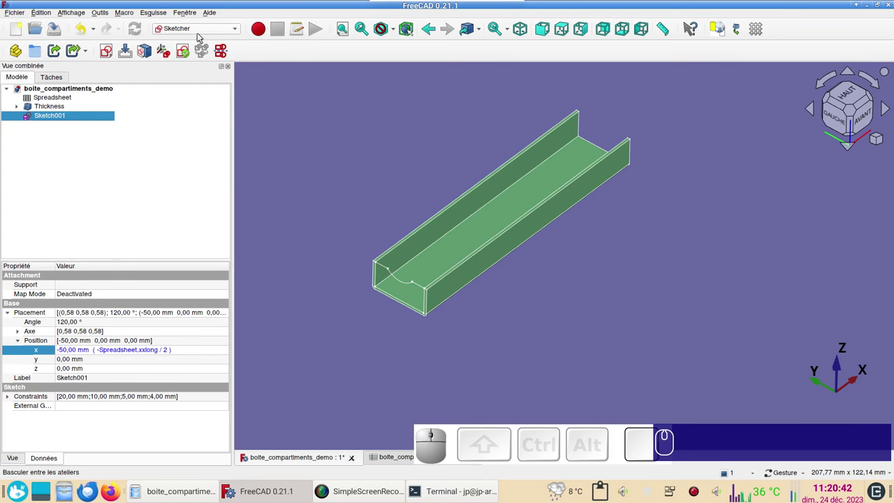
{"action": "left_click", "coordinate": [205, 32]}
{"action": "left_click", "coordinate": [197, 123]}
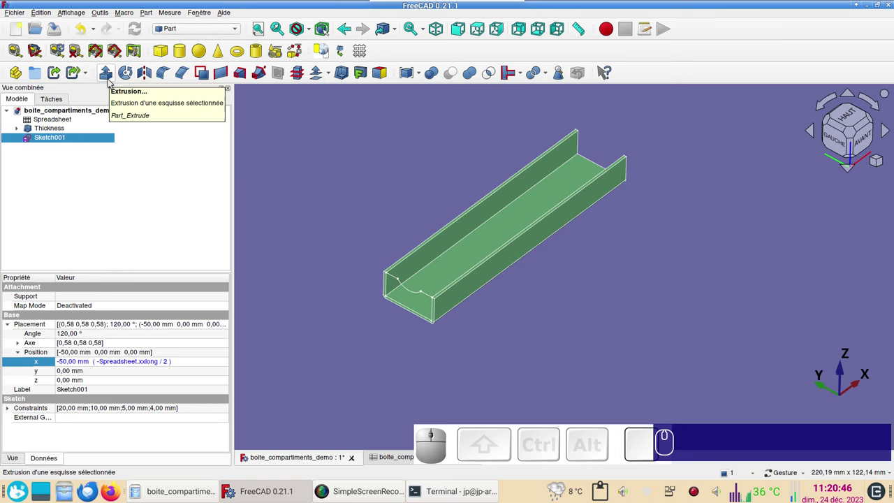
{"action": "left_click", "coordinate": [113, 81]}
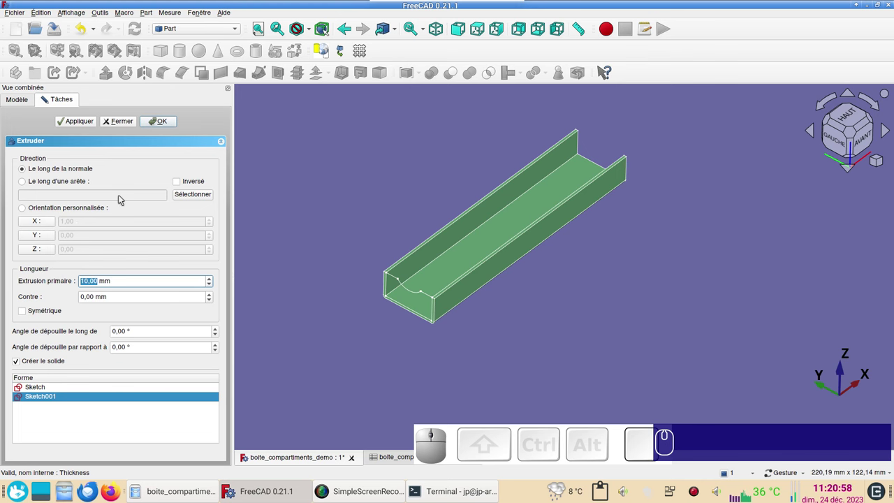
{"action": "left_click", "coordinate": [44, 223]}
{"action": "left_click", "coordinate": [44, 223]}
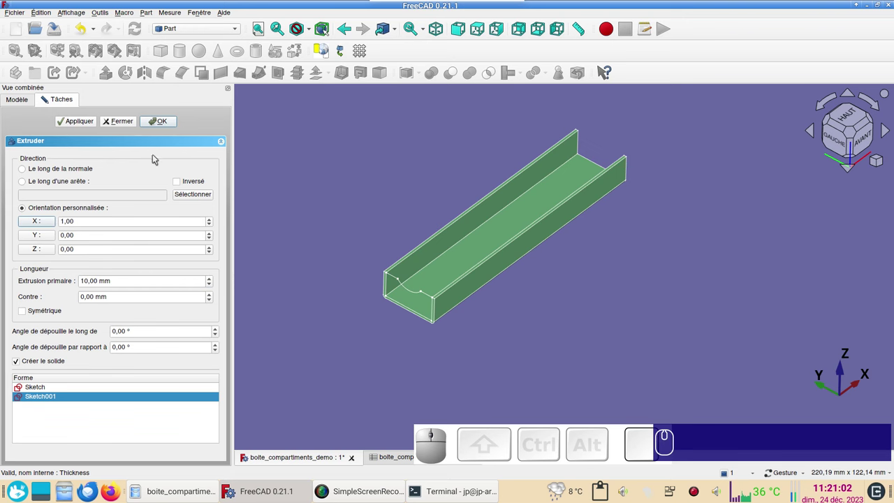
{"action": "left_click", "coordinate": [171, 123]}
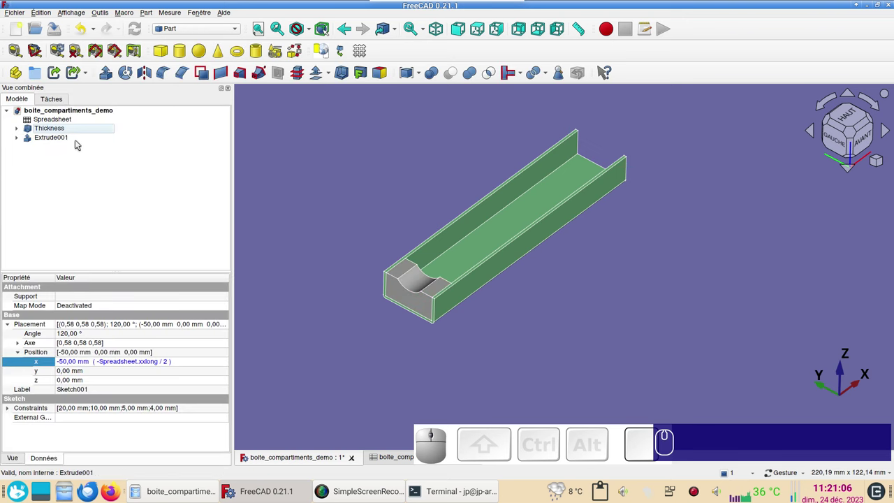
{"action": "left_click", "coordinate": [76, 140]}
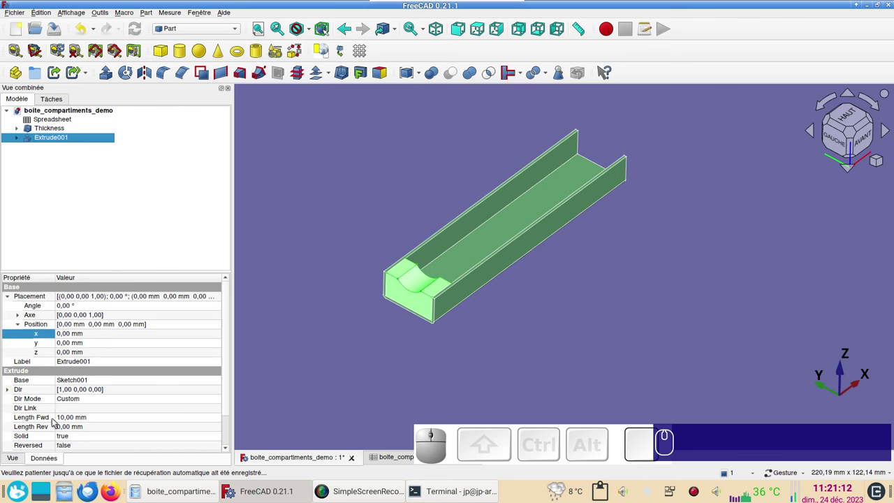
Step: Drive Extrude001's Length Fwd by Spreadsheet.xxepais, thinning the divider to 1 mm
{"action": "left_click", "coordinate": [197, 421]}
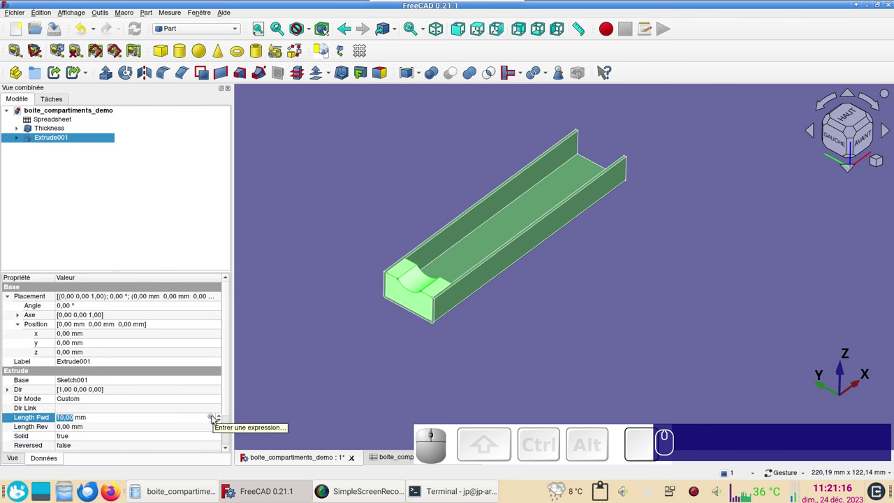
{"action": "left_click", "coordinate": [217, 417]}
{"action": "key", "text": "ctrl+v"}
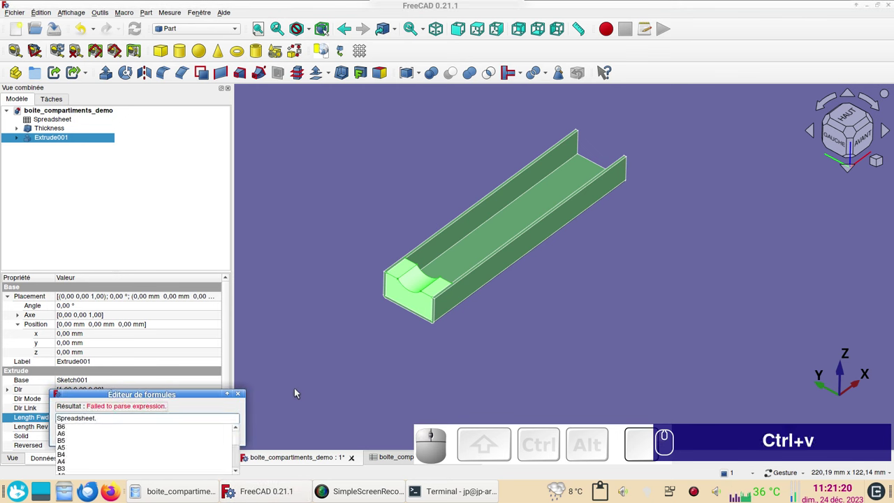
{"action": "key", "text": "x"}
{"action": "key", "text": "x"}
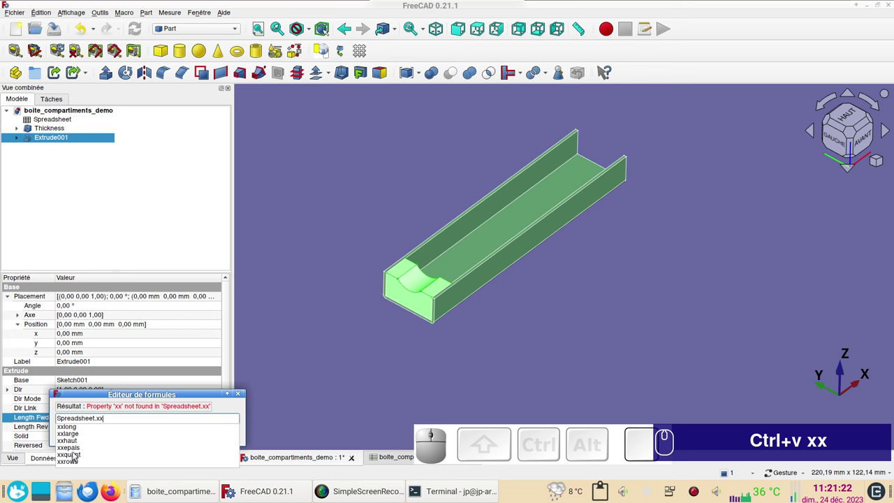
{"action": "left_click", "coordinate": [79, 450]}
{"action": "left_click", "coordinate": [125, 432]}
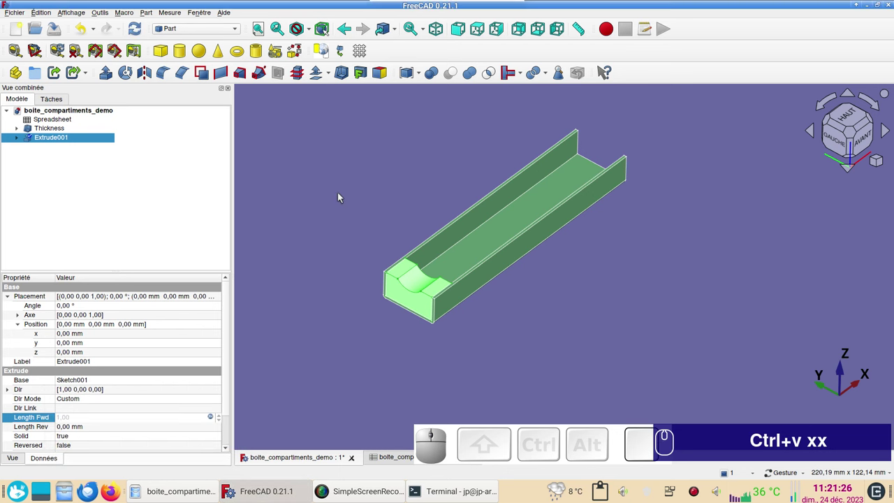
{"action": "left_click", "coordinate": [341, 195]}
{"action": "scroll", "scroll_direction": "up", "scroll_amount": 3}
{"action": "scroll", "scroll_direction": "down", "scroll_amount": 3}
{"action": "scroll", "scroll_direction": "down", "scroll_amount": 3}
{"action": "right_click", "coordinate": [634, 295]}
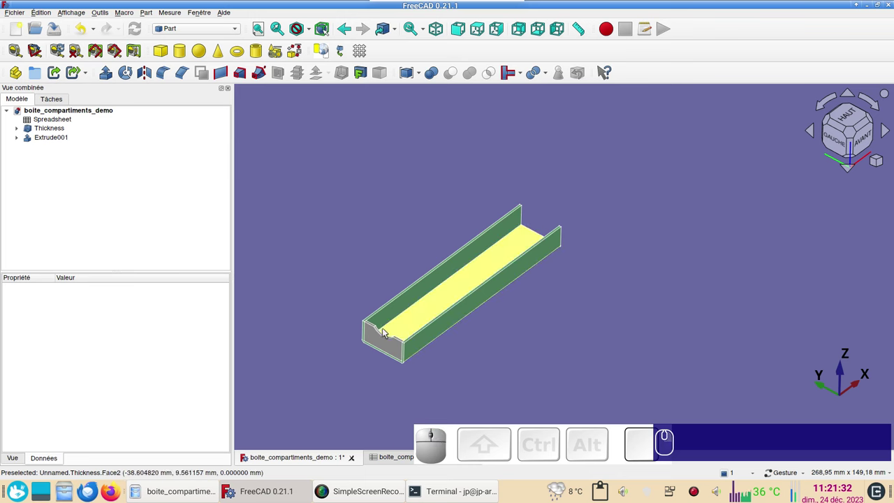
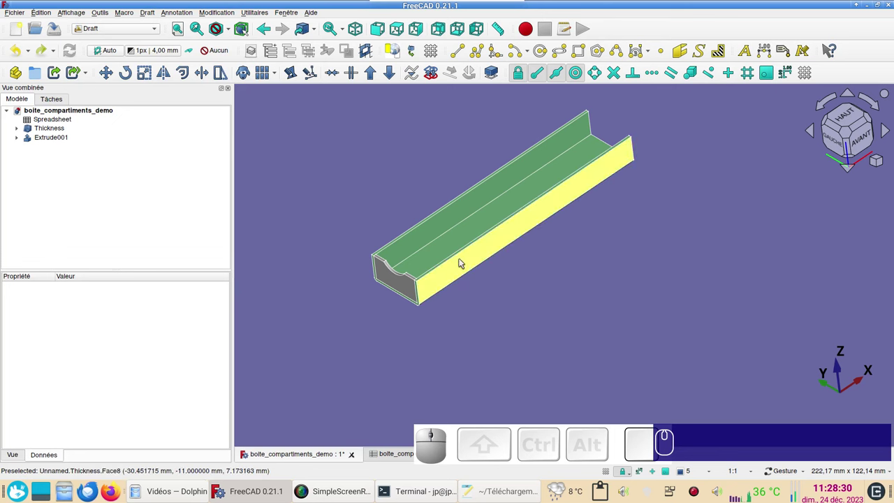
Step: Hide the tray and make an orthogonal Draft array of Extrude001, X count 2 at 100 mm spacing
{"action": "left_click", "coordinate": [461, 261]}
{"action": "key", "text": "&"}
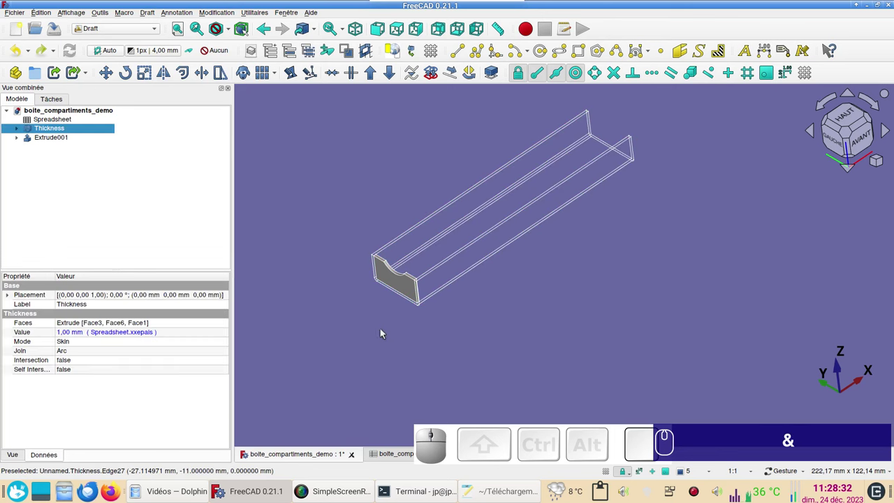
{"action": "left_click", "coordinate": [413, 284]}
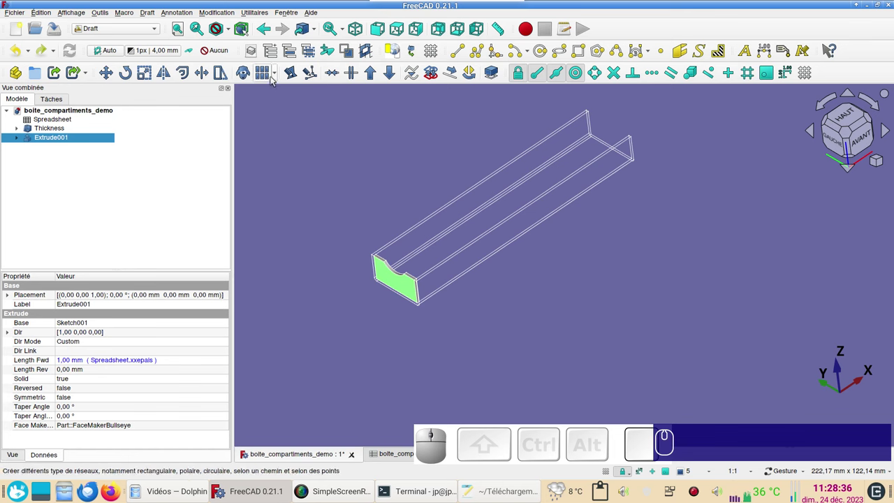
{"action": "left_click", "coordinate": [278, 75]}
{"action": "left_click", "coordinate": [277, 86]}
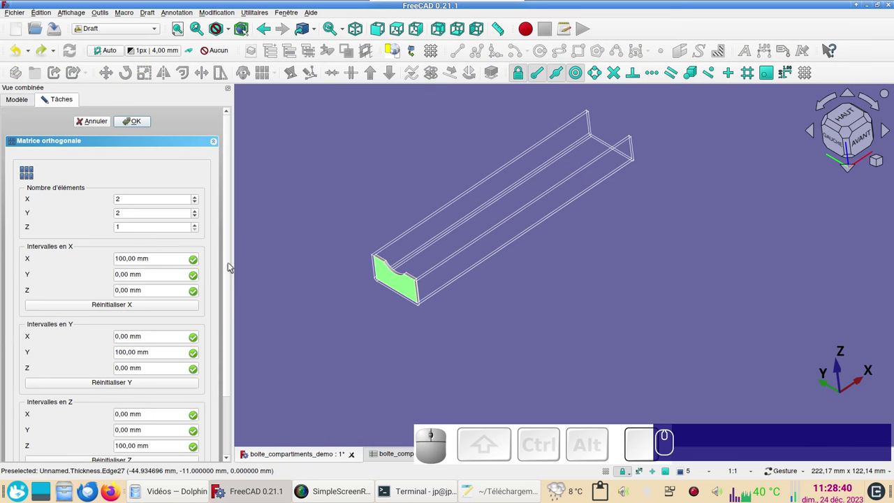
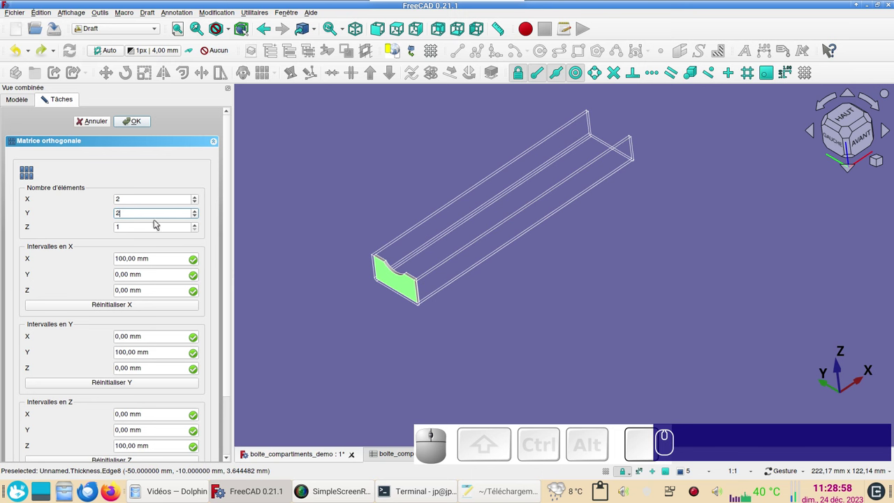
{"action": "scroll", "scroll_direction": "down", "scroll_amount": 3}
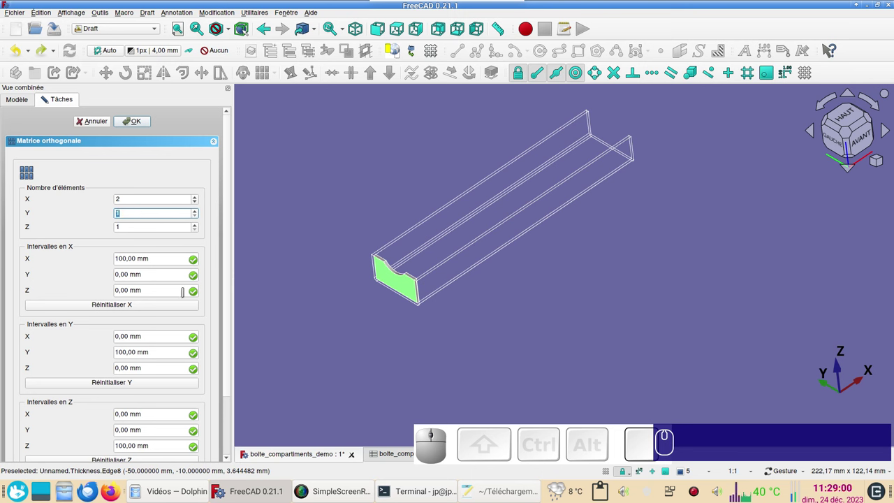
{"action": "left_click", "coordinate": [139, 126]}
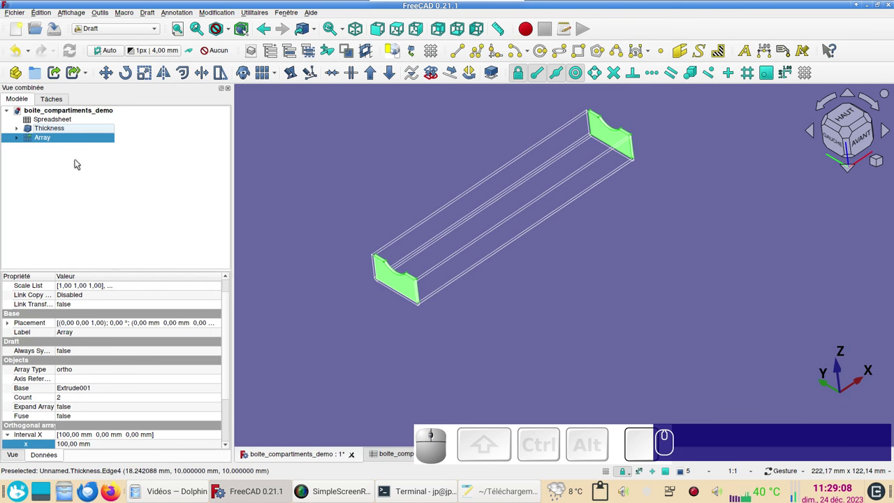
Step: Start the Array's Interval X formula with Spreadsheet.xxlong as the spacing length
{"action": "left_click_drag", "start_coordinate": [230, 355], "coordinate": [148, 251]}
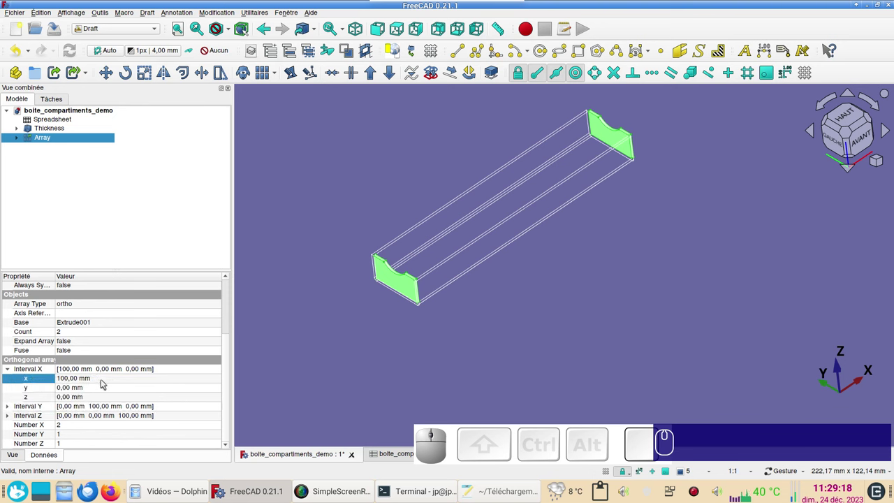
{"action": "left_click", "coordinate": [106, 382]}
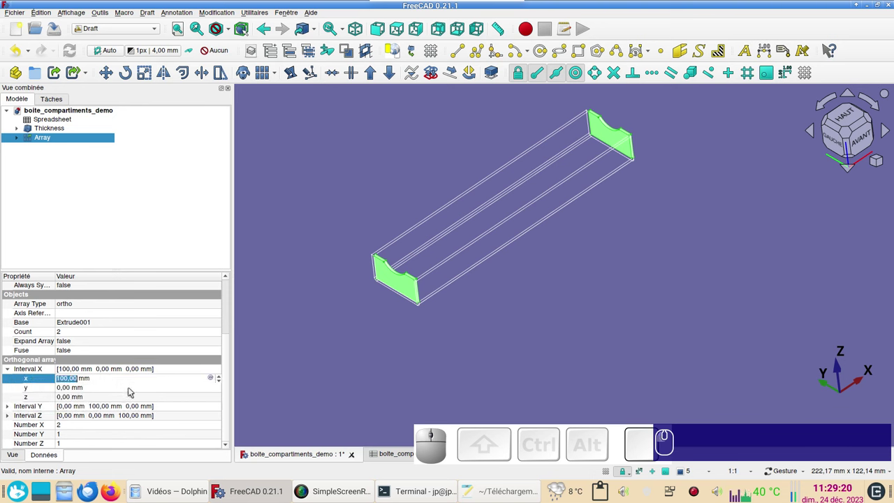
{"action": "left_click", "coordinate": [212, 382]}
{"action": "key", "text": "ctrl+v"}
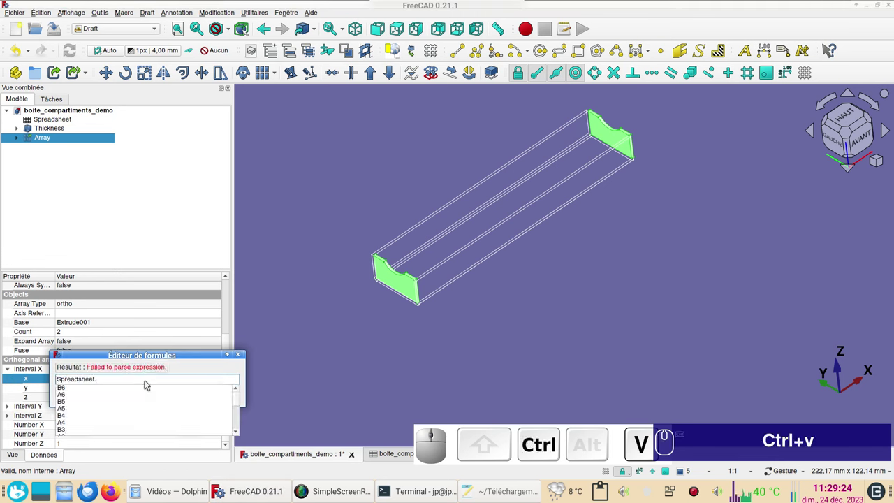
{"action": "key", "text": "x"}
{"action": "key", "text": "x"}
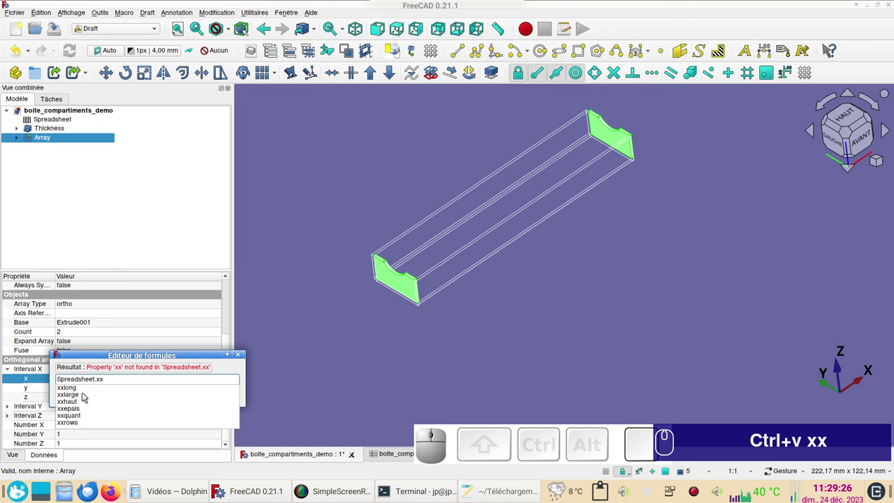
{"action": "left_click", "coordinate": [84, 388]}
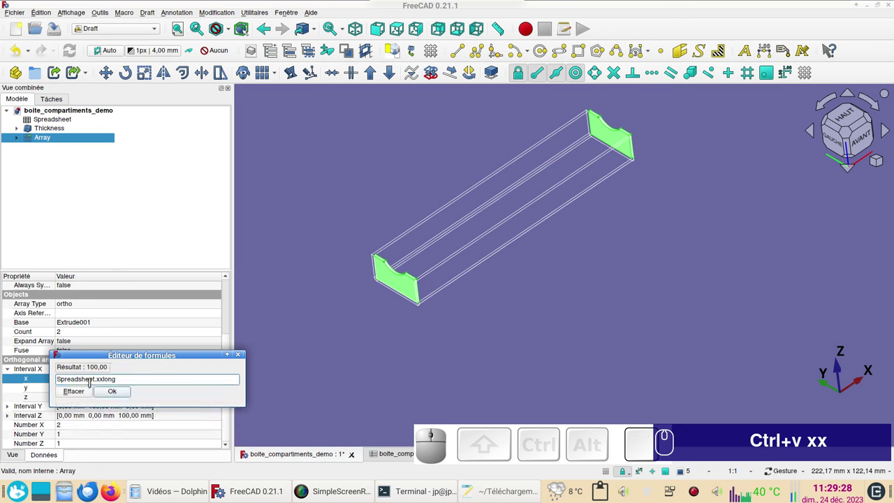
Step: Divide the spacing by Spreadsheet.xxquant and refresh, giving 20 mm between dividers
{"action": "key", "text": "/"}
{"action": "type", "text": "Ctrl+v xx (/)"}
{"action": "key", "text": "ctrl+v"}
{"action": "type", "text": "Ctrl+v xx (/)"}
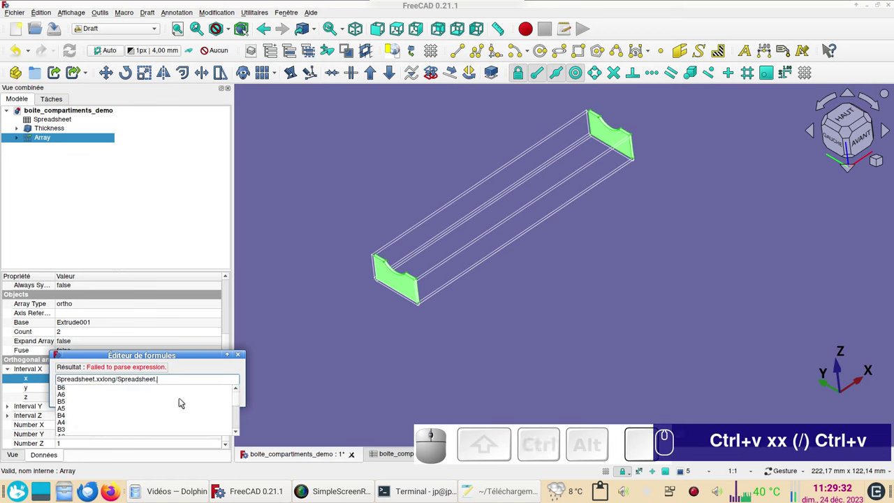
{"action": "key", "text": "x"}
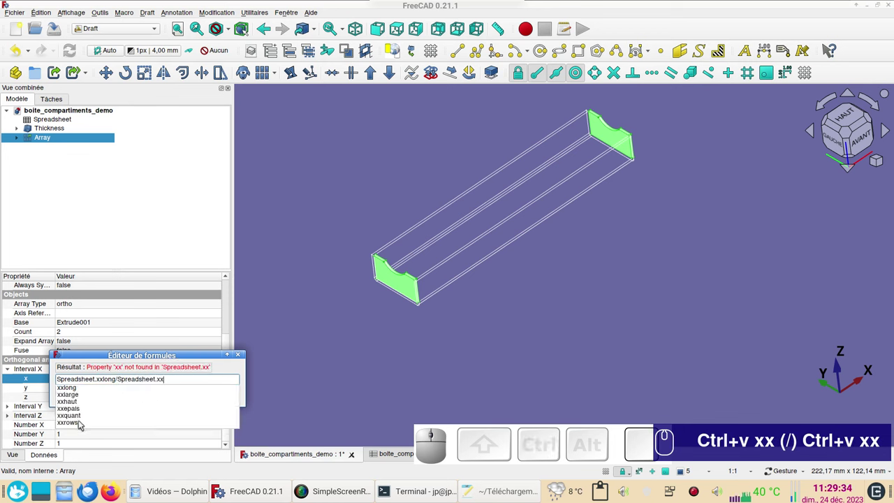
{"action": "left_click", "coordinate": [86, 414]}
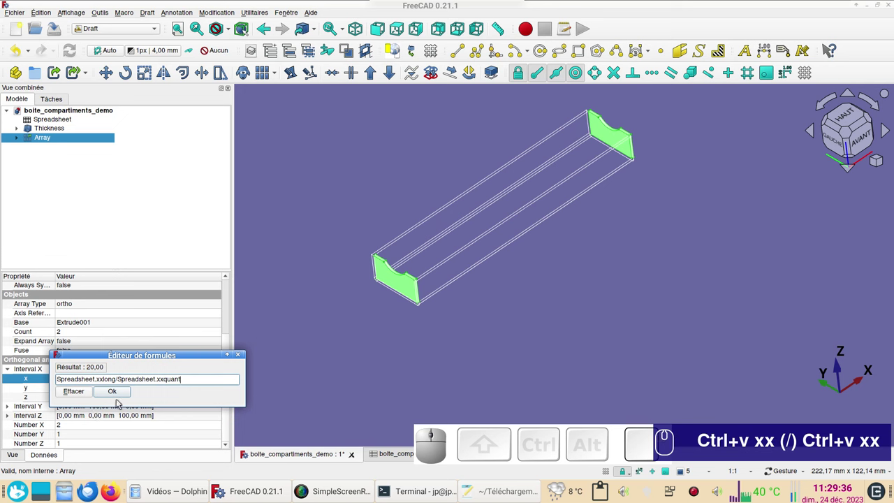
{"action": "left_click", "coordinate": [122, 395]}
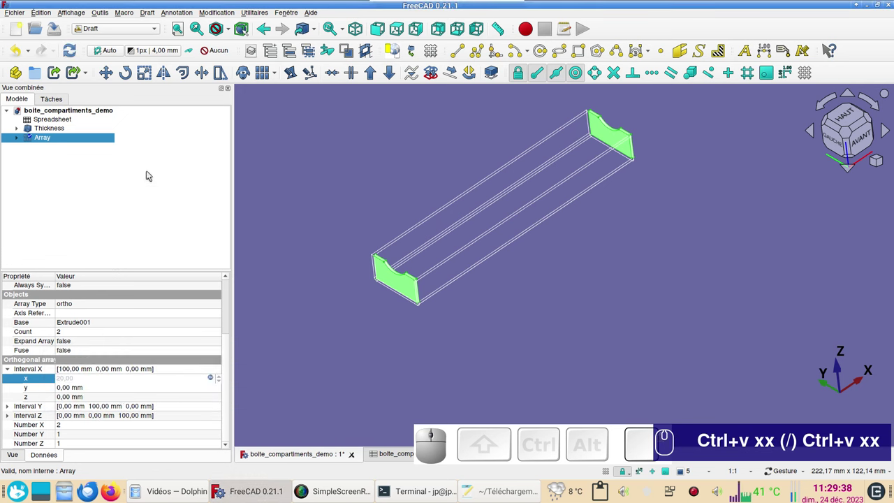
{"action": "left_click", "coordinate": [71, 53]}
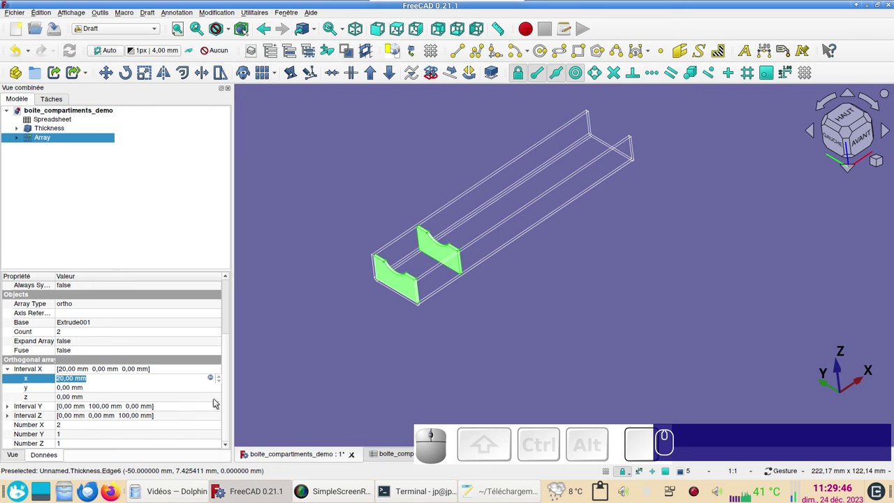
{"action": "left_click", "coordinate": [92, 427]}
Step: Link the Array's Number X to Spreadsheet.xxquant
{"action": "left_click", "coordinate": [213, 428]}
{"action": "key", "text": "v"}
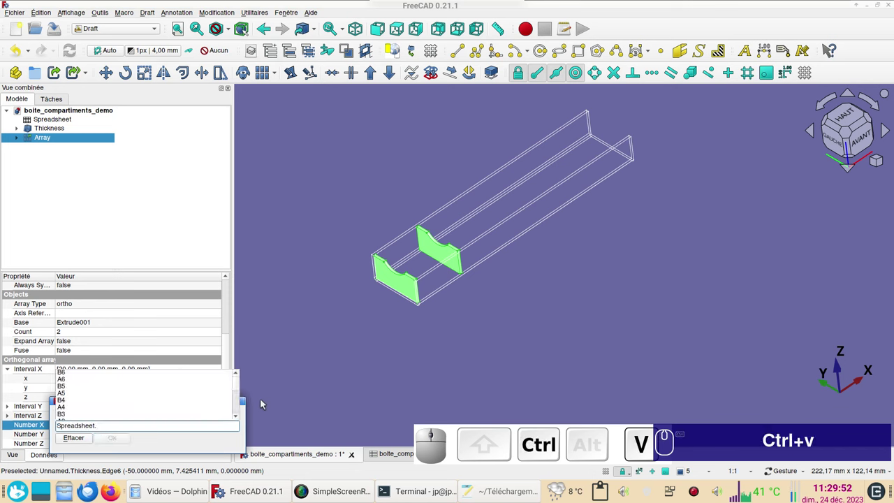
{"action": "key", "text": "x"}
{"action": "key", "text": "x"}
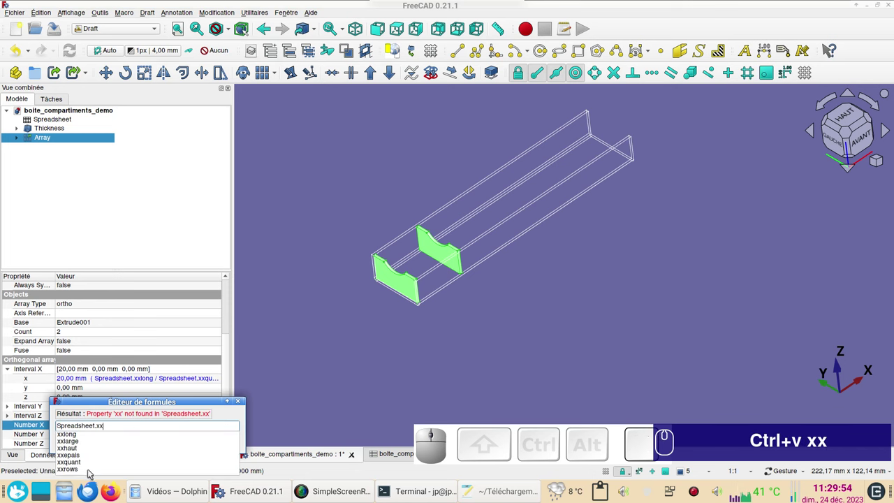
{"action": "left_click", "coordinate": [95, 464]}
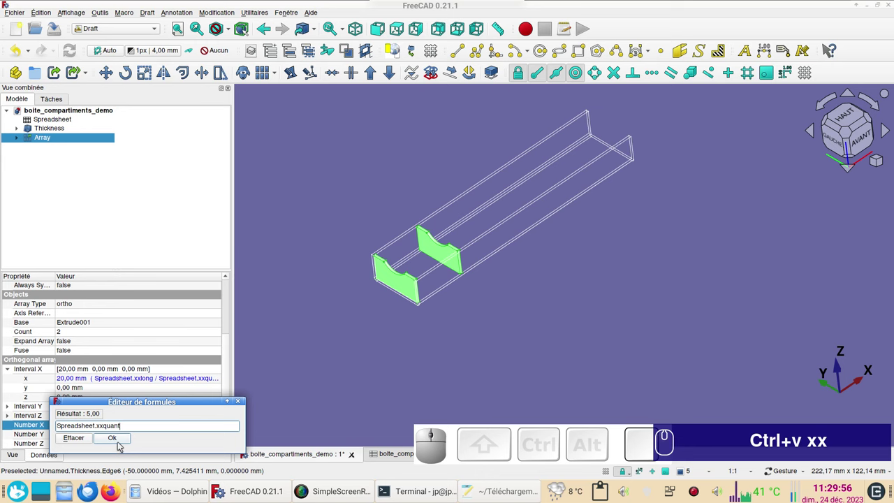
{"action": "left_click", "coordinate": [120, 442]}
{"action": "left_click", "coordinate": [314, 413]}
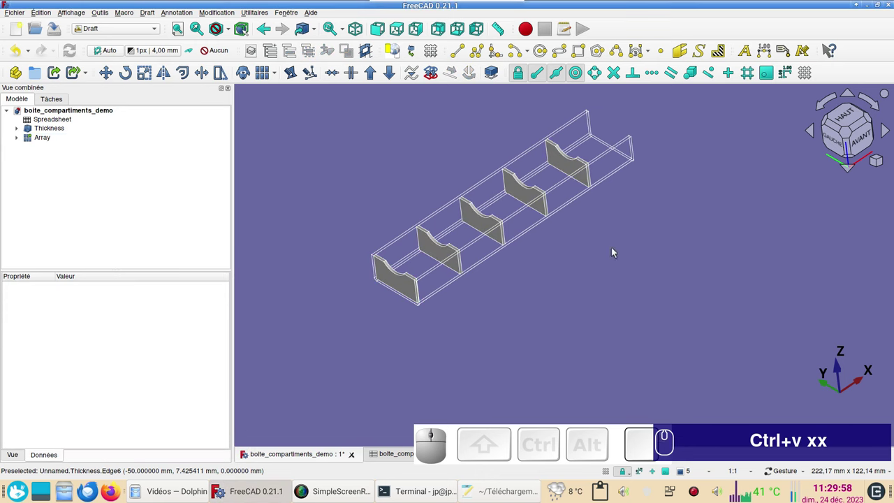
Step: Amend the count to Spreadsheet.xxquant + 1, giving six evenly spaced notched dividers
{"action": "left_click", "coordinate": [51, 140]}
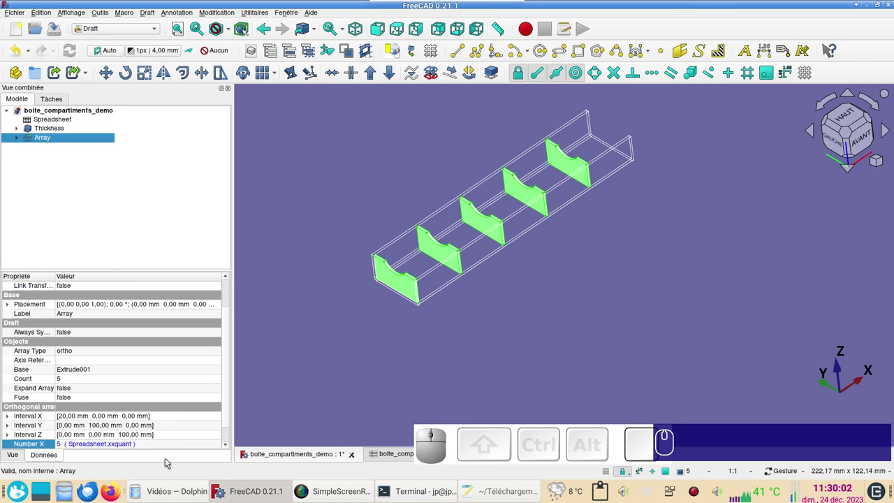
{"action": "left_click", "coordinate": [182, 448]}
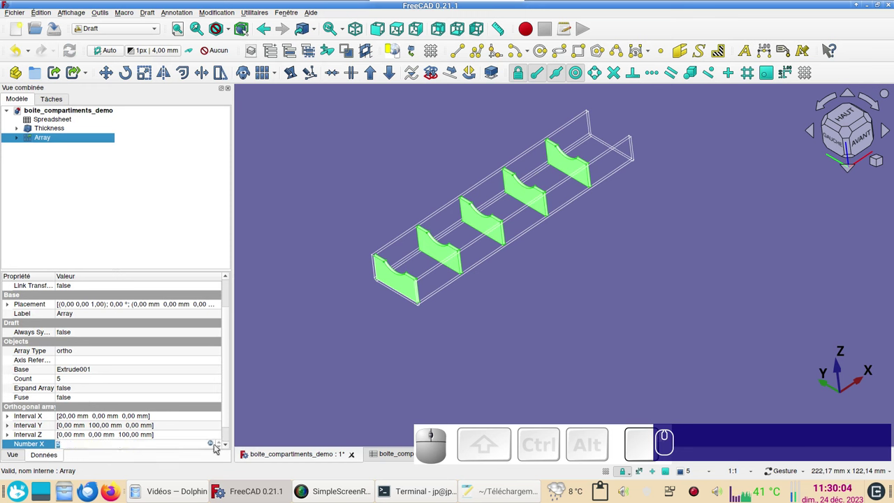
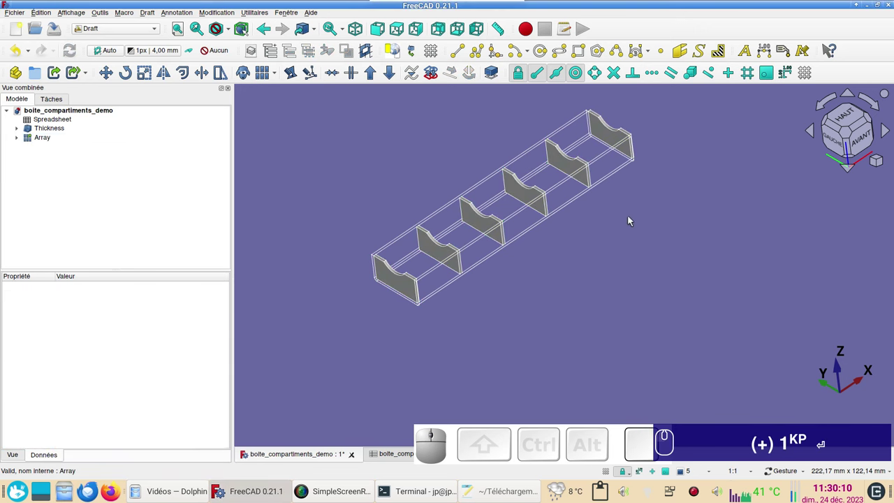
{"action": "scroll", "scroll_direction": "up", "scroll_amount": 3}
{"action": "right_click", "coordinate": [662, 190]}
{"action": "type", "text": "(+) 1KP ↵(+) 1KP ↵"}
{"action": "left_click_drag", "start_coordinate": [622, 257], "coordinate": [652, 173]}
{"action": "type", "text": "(+) 1KP ↵(+) 1KP ↵"}
{"action": "scroll", "scroll_direction": "down", "scroll_amount": 3}
{"action": "right_click", "coordinate": [424, 246]}
Step: Reopen the Array's Interval X expression for further editing
{"action": "type", "text": "(+) 1KP ↵"}
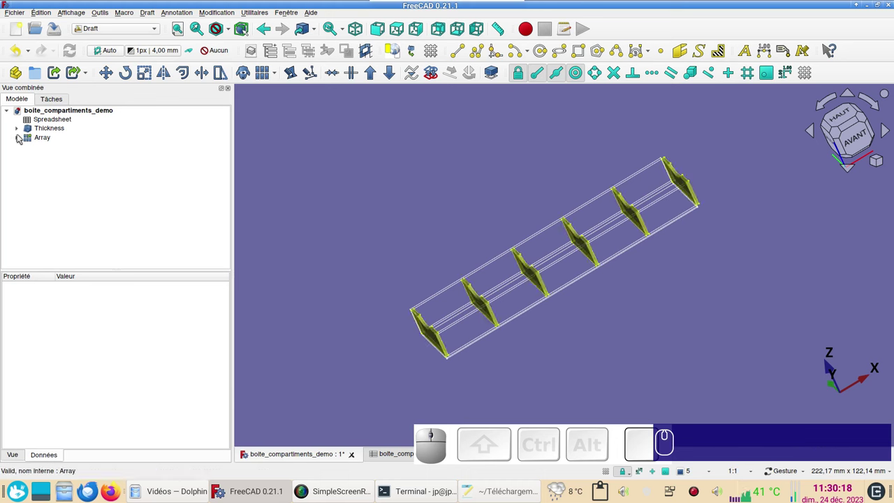
{"action": "left_click", "coordinate": [22, 137]}
{"action": "left_click", "coordinate": [45, 139]}
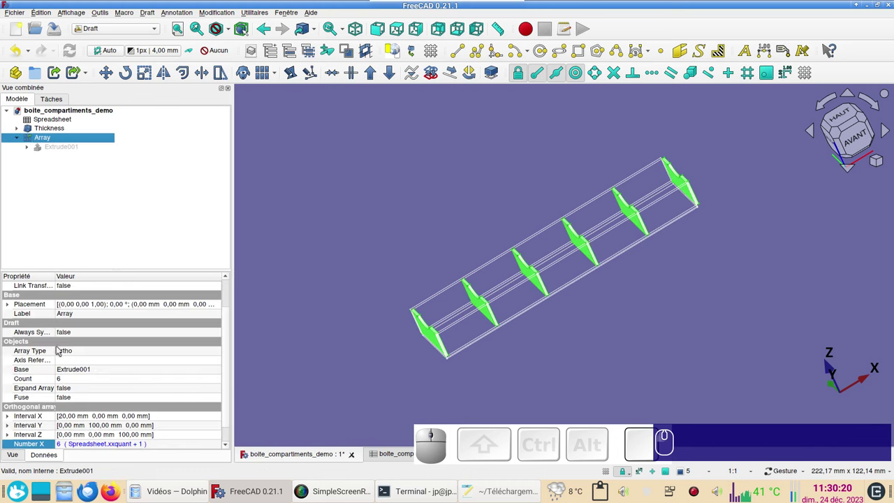
{"action": "left_click", "coordinate": [13, 419]}
{"action": "left_click", "coordinate": [195, 428]}
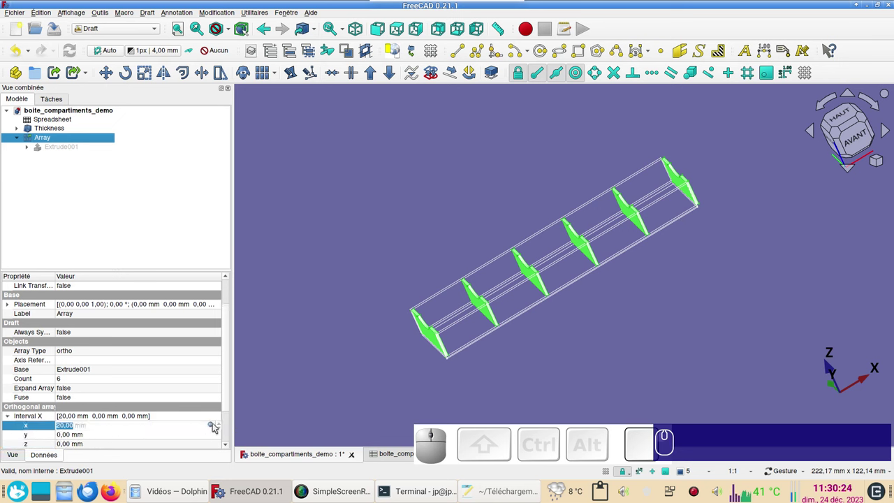
{"action": "left_click", "coordinate": [209, 425]}
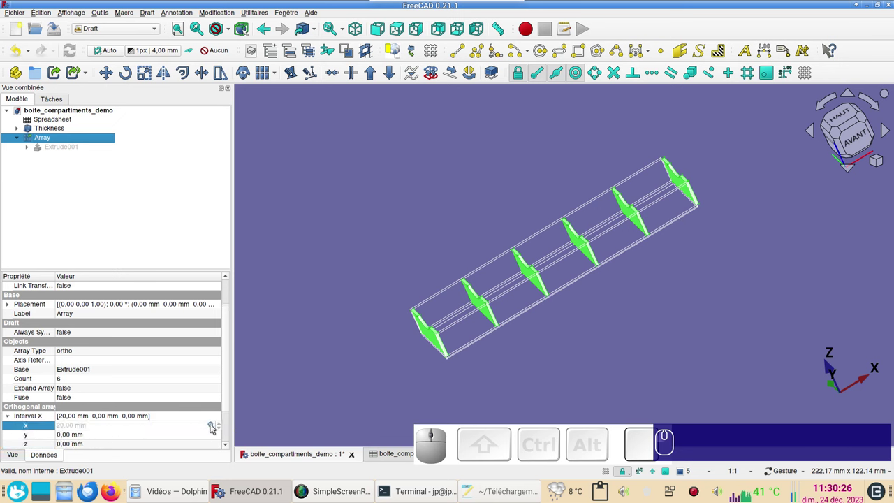
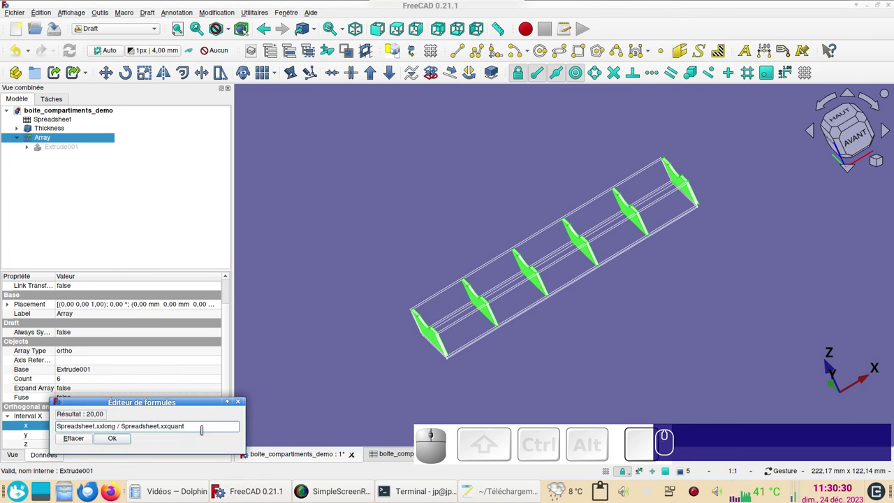
Step: Extend the X spacing formula to subtract Spreadsheet.xxepais / Spreadsheet.xxquant, giving 19.80 mm
{"action": "key", "text": "-"}
{"action": "type", "text": "(-)"}
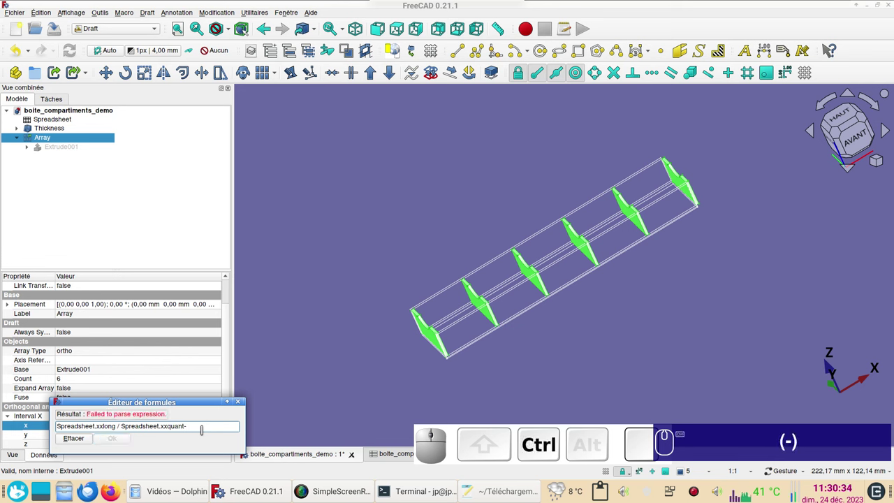
{"action": "key", "text": "ctrl+v"}
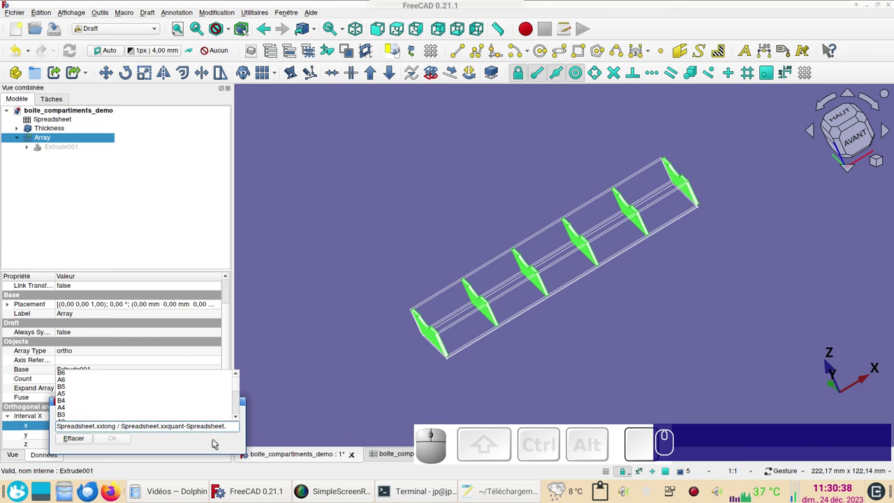
{"action": "key", "text": "e"}
{"action": "key", "text": "BackSpace"}
{"action": "type", "text": "xx"}
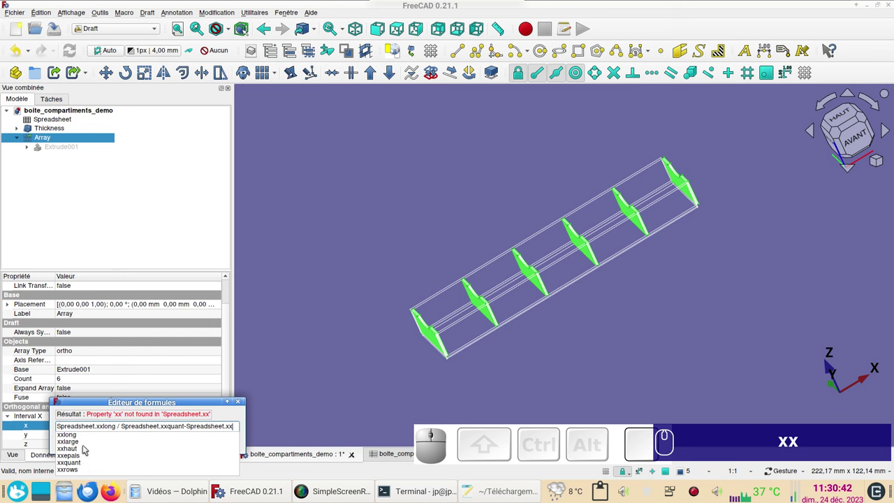
{"action": "left_click", "coordinate": [85, 457]}
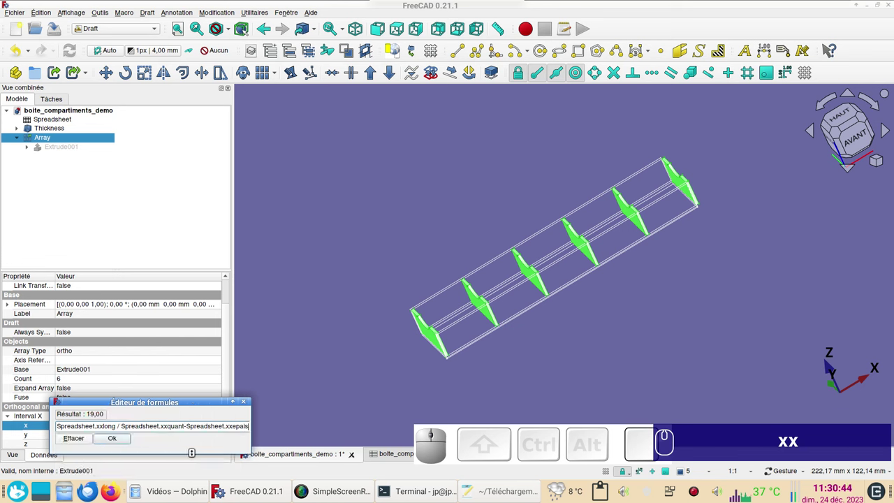
{"action": "type", "text": "(/)"}
{"action": "key", "text": "/"}
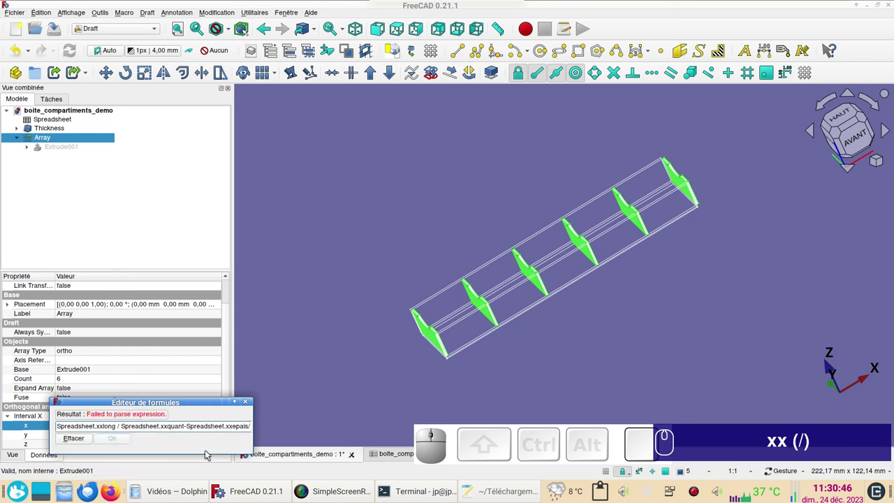
{"action": "key", "text": "ctrl+v"}
{"action": "key", "text": "x"}
{"action": "left_click", "coordinate": [84, 465]}
{"action": "left_click", "coordinate": [118, 443]}
{"action": "left_click", "coordinate": [328, 310]}
Step: Orbit the view to look down on the tray and check the divider spacing
{"action": "scroll", "scroll_direction": "up", "scroll_amount": 3}
{"action": "left_click_drag", "start_coordinate": [713, 265], "coordinate": [622, 292]}
{"action": "left_click_drag", "start_coordinate": [725, 249], "coordinate": [711, 207]}
{"action": "scroll", "scroll_direction": "down", "scroll_amount": 3}
Step: Change the spreadsheet Quantité cell B5 from 5 to 10
{"action": "type", "text": "xx"}
{"action": "left_click", "coordinate": [387, 455]}
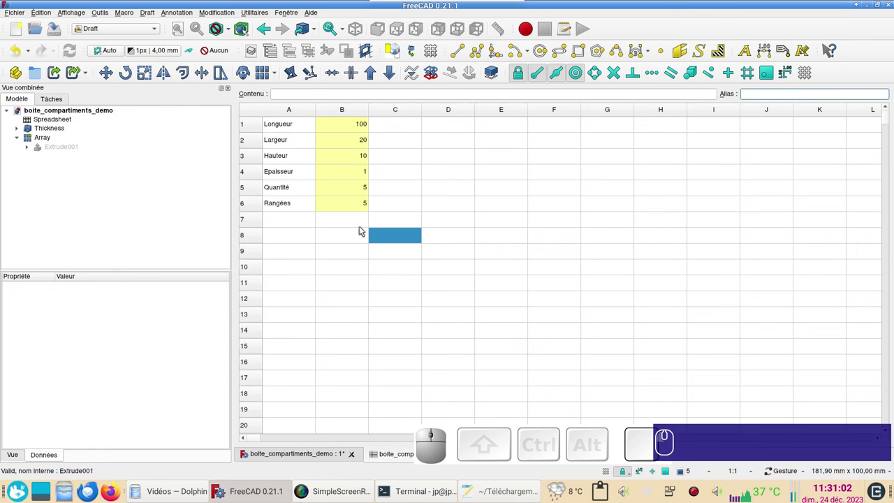
{"action": "left_click", "coordinate": [340, 185]}
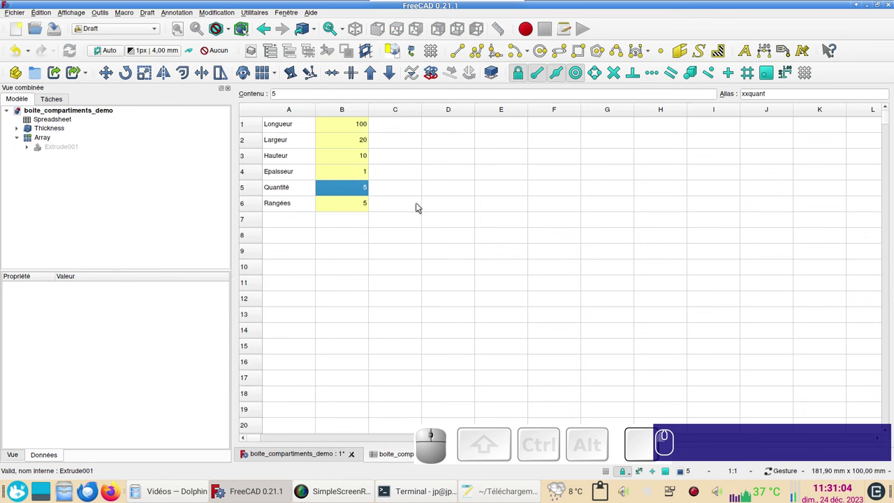
{"action": "key", "text": "KP_1"}
{"action": "key", "text": "KP_0"}
{"action": "key", "text": "KP_Enter"}
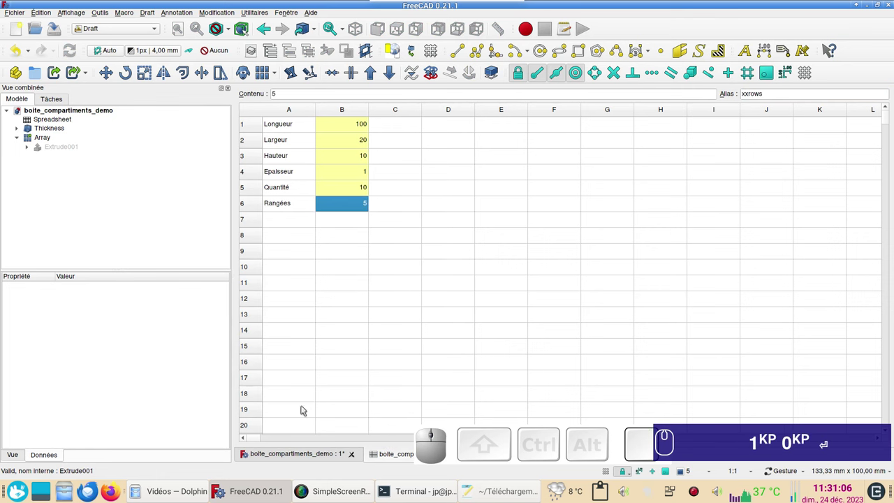
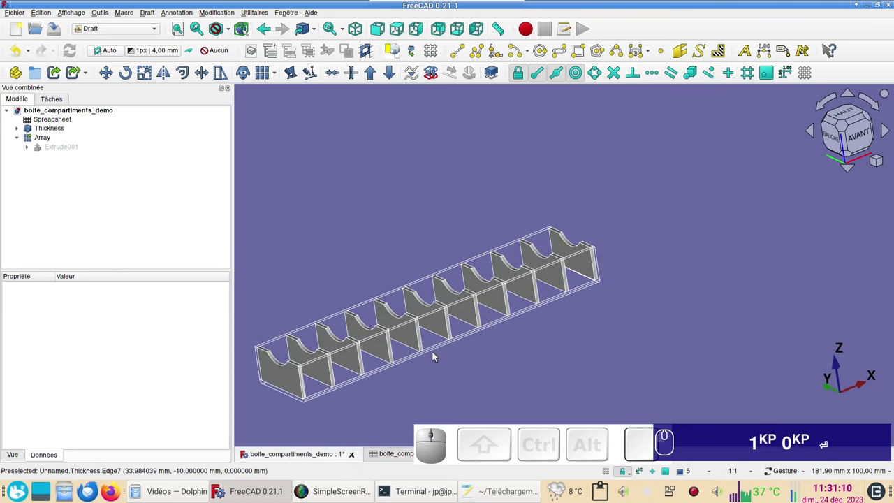
Step: Return to the 3D view and orbit around the ten-compartment tray
{"action": "left_click", "coordinate": [438, 348]}
{"action": "key", "text": "&"}
{"action": "scroll", "scroll_direction": "down", "scroll_amount": 3}
{"action": "left_click_drag", "start_coordinate": [441, 229], "coordinate": [461, 333]}
{"action": "key", "text": "KP_1"}
{"action": "key", "text": "KP_0"}
{"action": "key", "text": "Return"}
{"action": "type", "text": "&"}
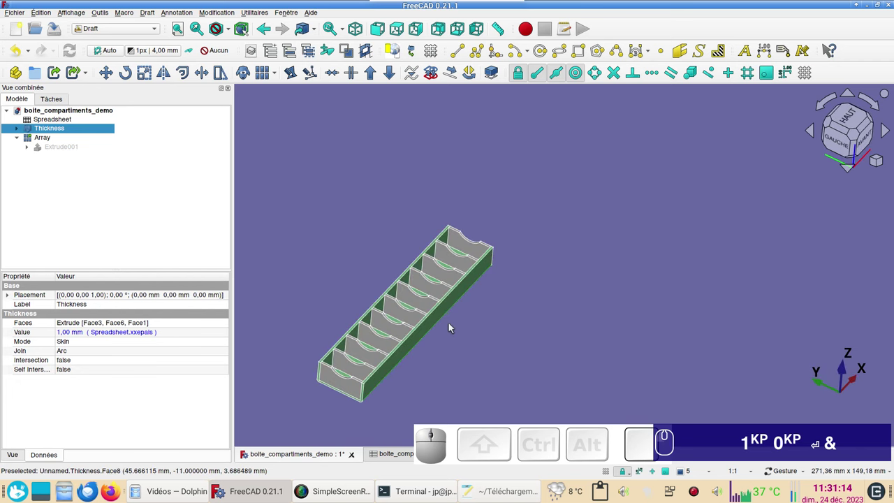
{"action": "key", "text": "KP_1"}
{"action": "key", "text": "KP_0"}
{"action": "key", "text": "Return"}
{"action": "type", "text": "&"}
{"action": "scroll", "scroll_direction": "up", "scroll_amount": 3}
{"action": "left_click_drag", "start_coordinate": [444, 335], "coordinate": [127, 250]}
{"action": "key", "text": "KP_1"}
{"action": "key", "text": "KP_0"}
{"action": "key", "text": "Return"}
{"action": "type", "text": "&"}
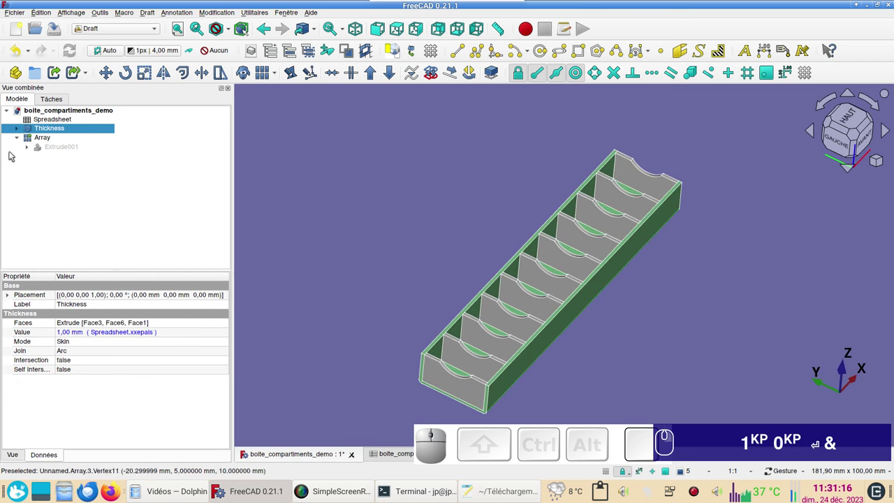
Step: Open Extrude001's display properties and make a first material choice for the dividers
{"action": "left_click", "coordinate": [54, 144]}
{"action": "key", "text": "ctrl+d"}
{"action": "left_click", "coordinate": [132, 202]}
{"action": "left_click", "coordinate": [61, 291]}
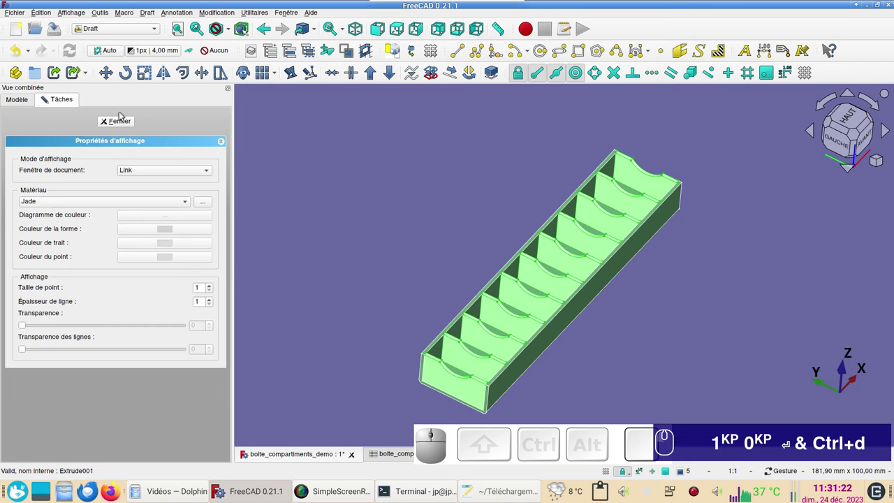
{"action": "left_click", "coordinate": [120, 123]}
{"action": "left_click", "coordinate": [368, 169]}
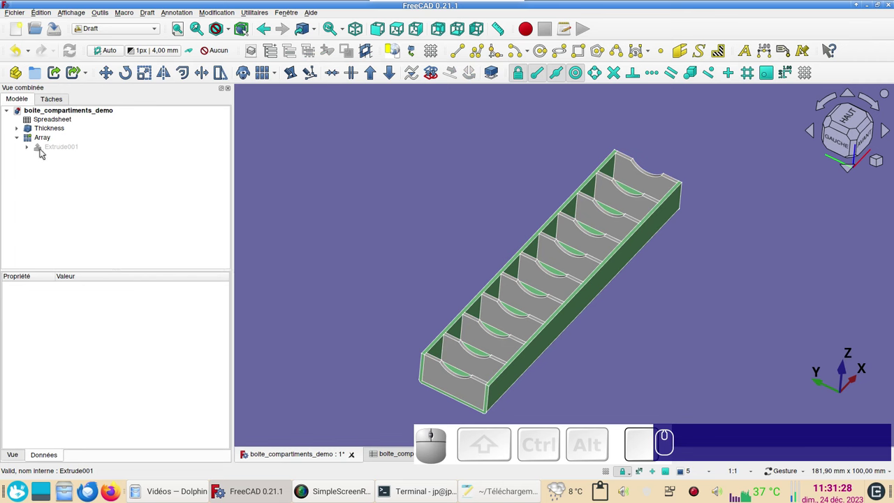
Step: Give Extrude001 the same green material as the hollowed tray walls
{"action": "left_click", "coordinate": [47, 151]}
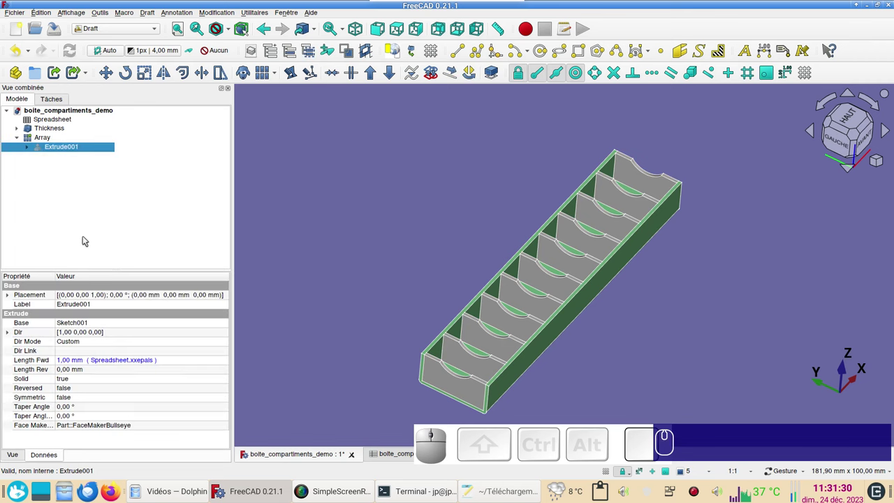
{"action": "key", "text": "ctrl+d"}
{"action": "left_click", "coordinate": [125, 206]}
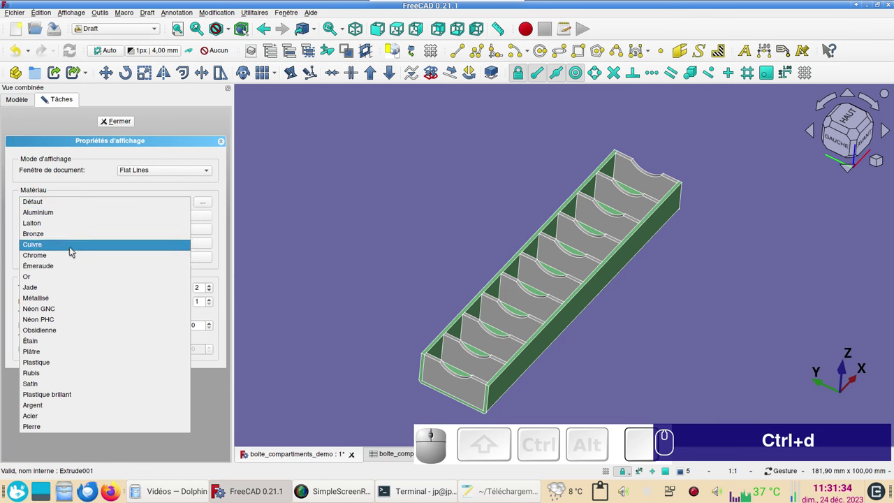
{"action": "left_click", "coordinate": [67, 290]}
{"action": "left_click", "coordinate": [125, 125]}
{"action": "left_click", "coordinate": [337, 194]}
{"action": "scroll", "scroll_direction": "up", "scroll_amount": 3}
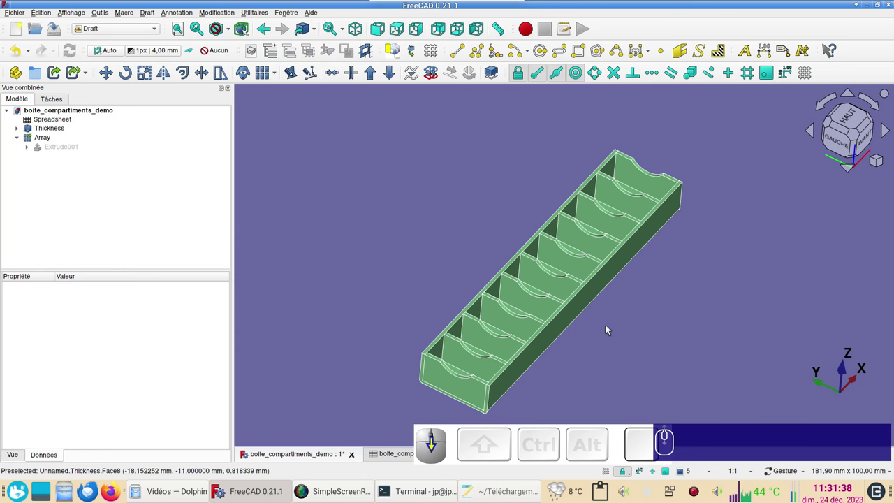
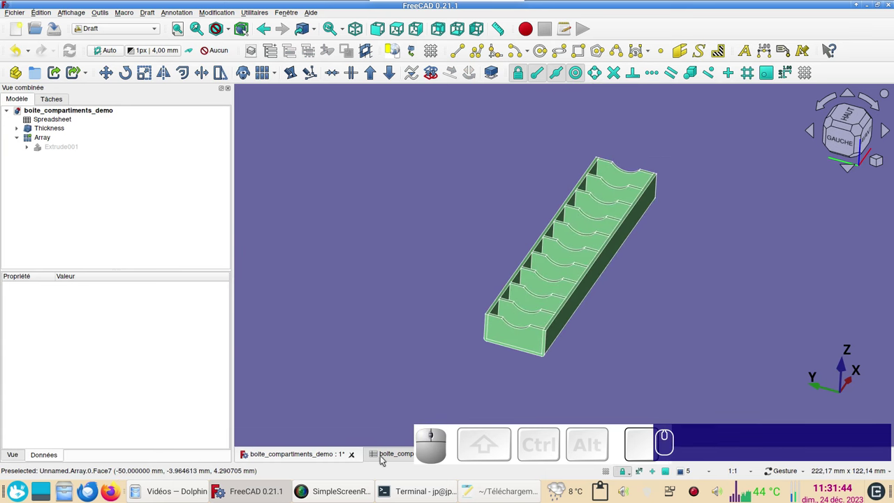
{"action": "left_click", "coordinate": [396, 457]}
{"action": "left_click", "coordinate": [354, 134]}
{"action": "key", "text": "KP_5"}
{"action": "key", "text": "KP_0"}
{"action": "key", "text": "Return"}
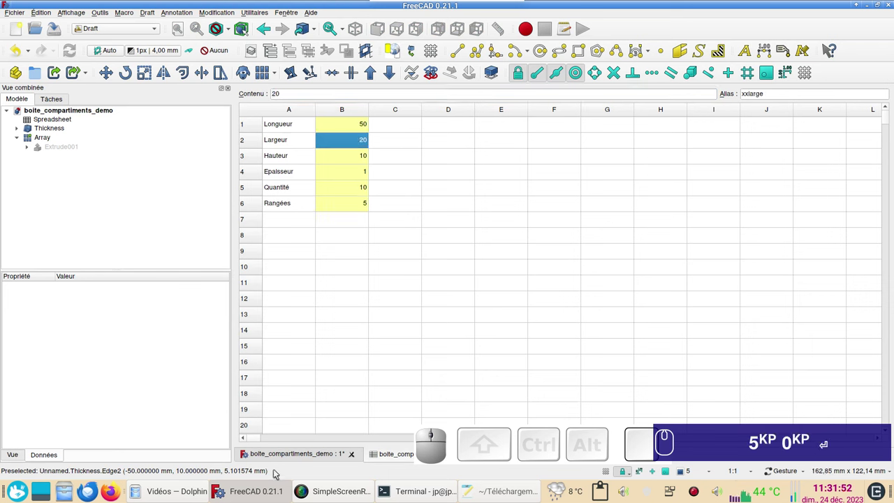
{"action": "left_click", "coordinate": [278, 460]}
{"action": "left_click_drag", "start_coordinate": [629, 338], "coordinate": [564, 362]}
{"action": "key", "text": "ctrl+z"}
{"action": "left_click", "coordinate": [554, 360]}
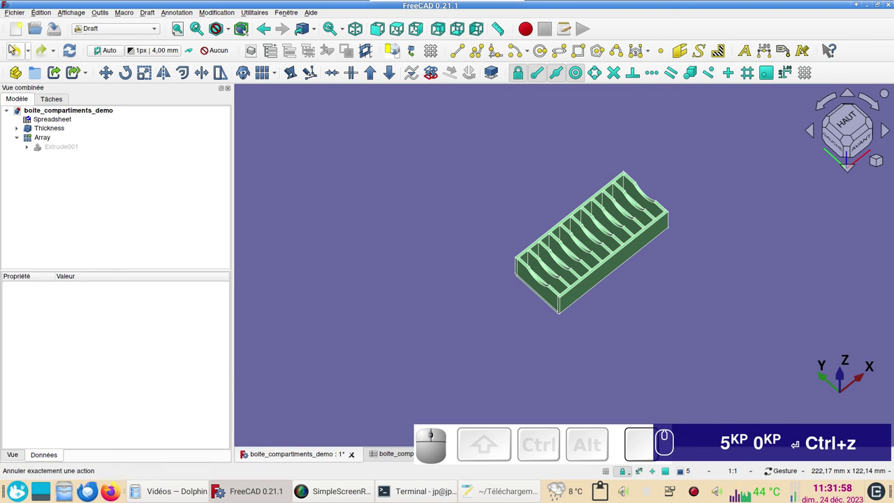
{"action": "left_click", "coordinate": [46, 49]}
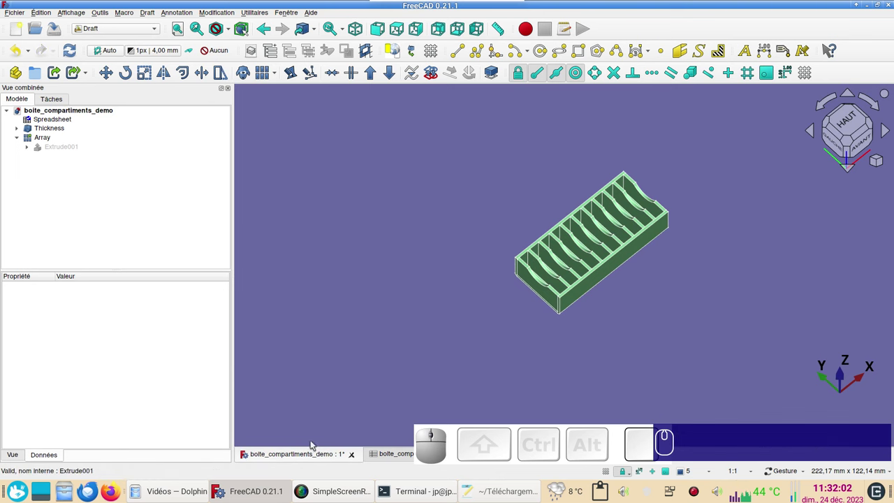
{"action": "left_click", "coordinate": [385, 459]}
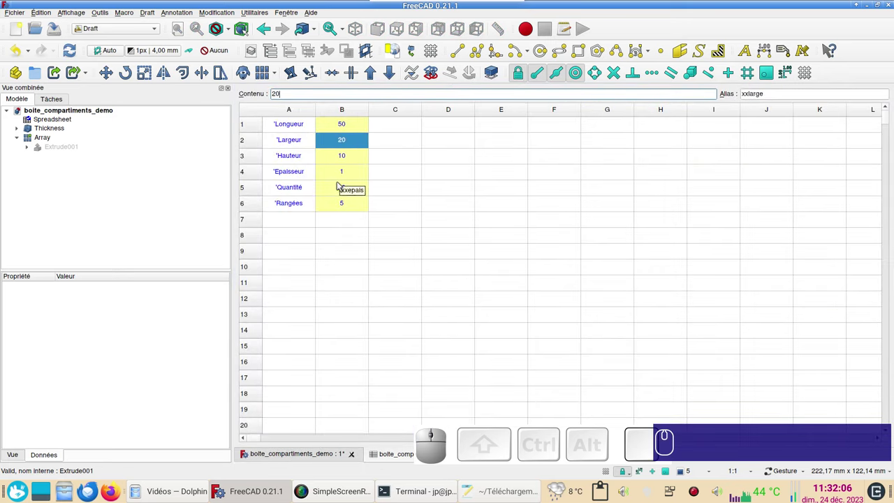
{"action": "left_click", "coordinate": [340, 184]}
{"action": "left_click", "coordinate": [351, 128]}
{"action": "key", "text": "KP_1"}
{"action": "key", "text": "KP_0"}
{"action": "key", "text": "KP_0"}
{"action": "key", "text": "Return"}
{"action": "left_click", "coordinate": [297, 454]}
{"action": "scroll", "scroll_direction": "down", "scroll_amount": 3}
{"action": "left_click_drag", "start_coordinate": [565, 364], "coordinate": [627, 328]}
{"action": "scroll", "scroll_direction": "up", "scroll_amount": 3}
{"action": "scroll", "scroll_direction": "down", "scroll_amount": 3}
{"action": "left_click_drag", "start_coordinate": [546, 356], "coordinate": [546, 351]}
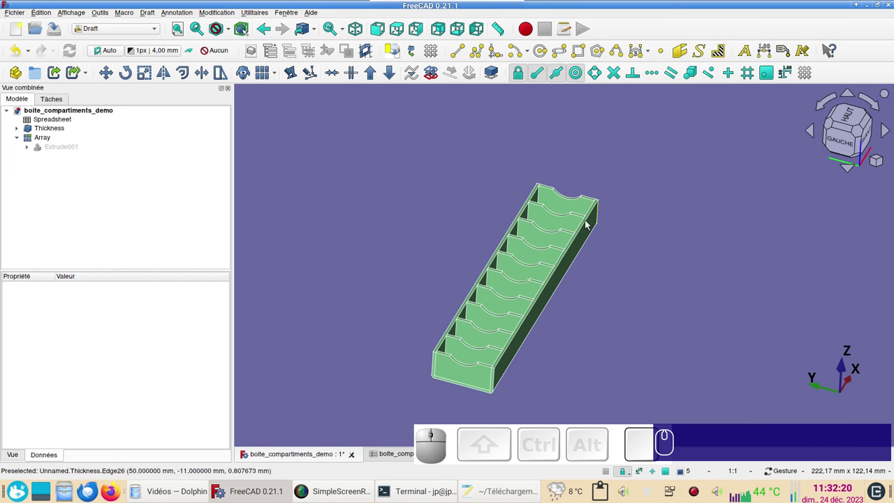
{"action": "left_click", "coordinate": [33, 150]}
{"action": "left_click", "coordinate": [60, 161]}
{"action": "key", "text": "space"}
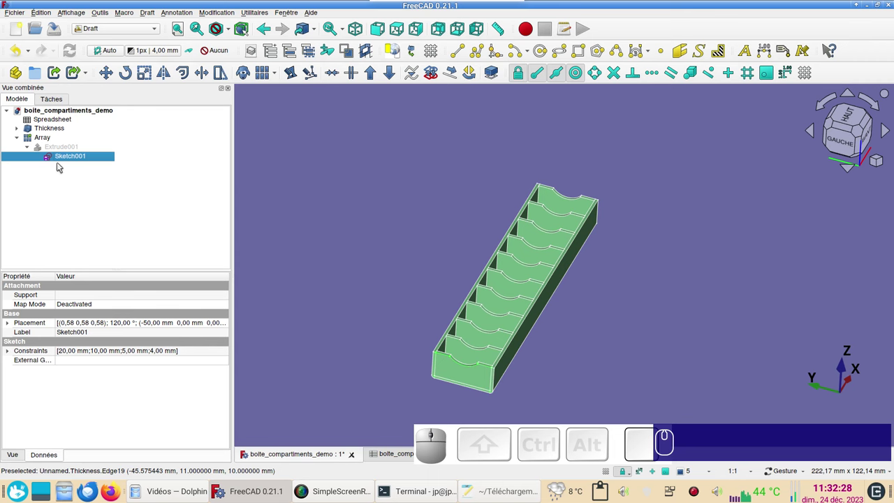
{"action": "left_click", "coordinate": [71, 163]}
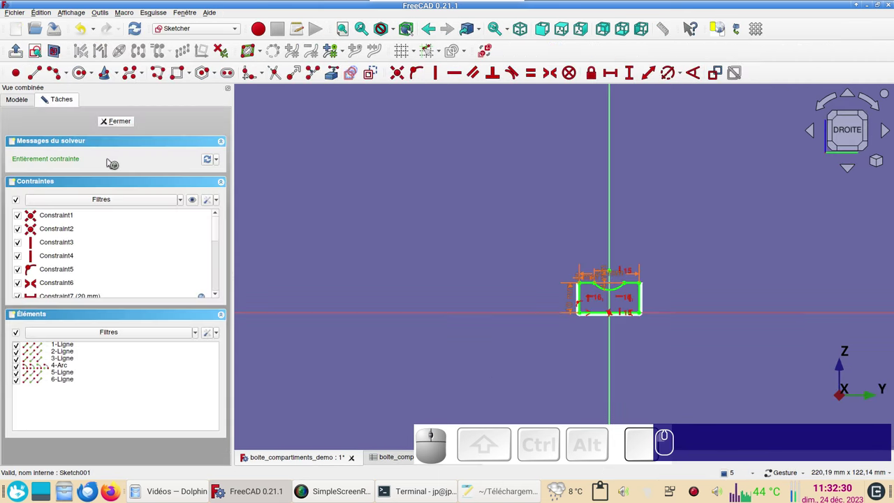
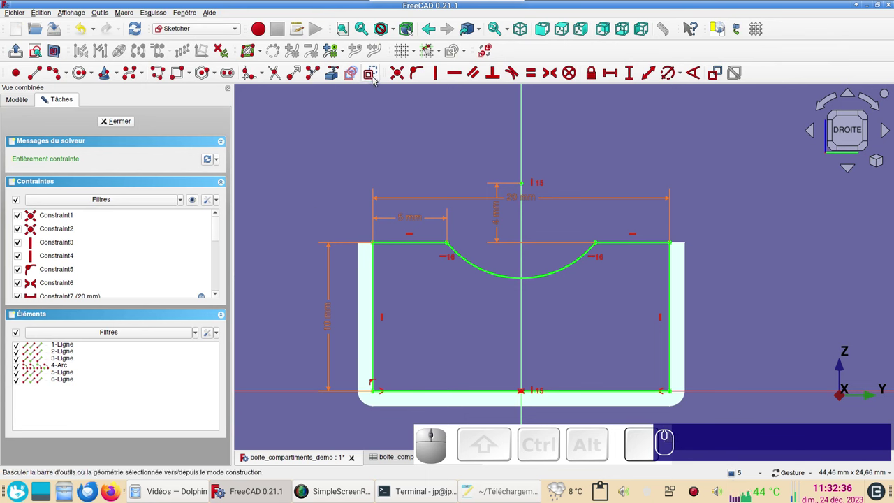
{"action": "left_click", "coordinate": [376, 80]}
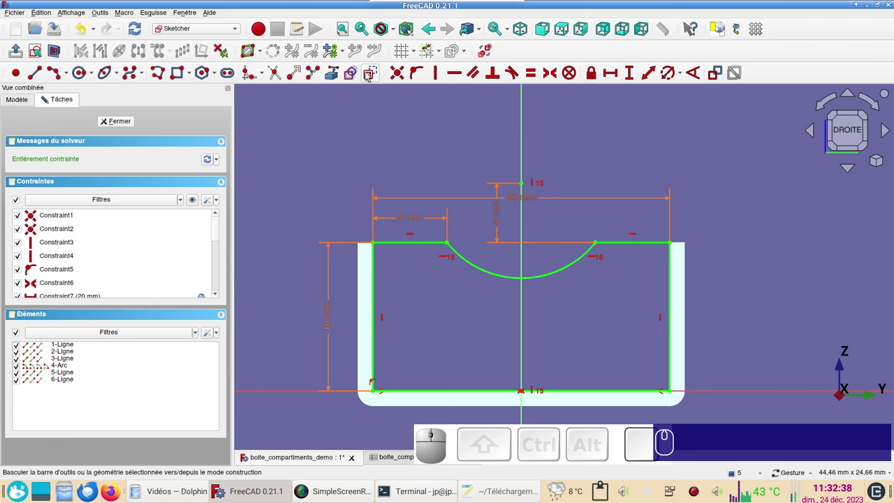
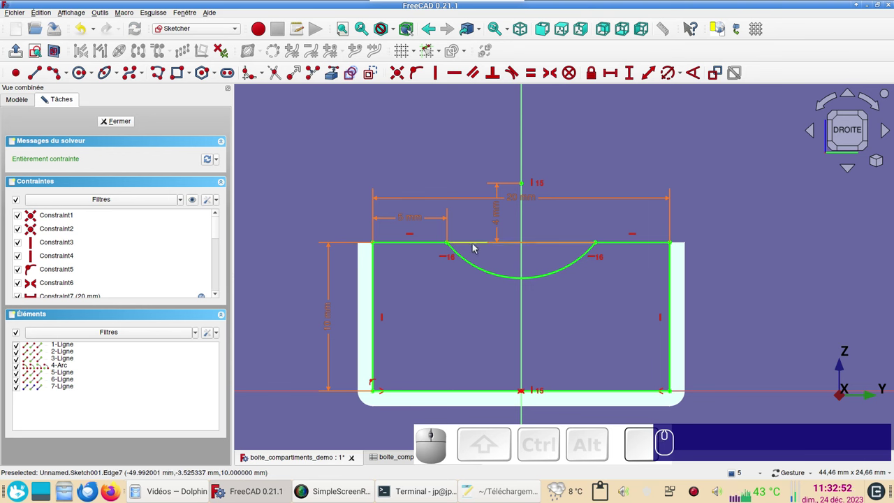
{"action": "left_click", "coordinate": [476, 247]}
{"action": "left_click", "coordinate": [482, 271]}
{"action": "left_click", "coordinate": [380, 76]}
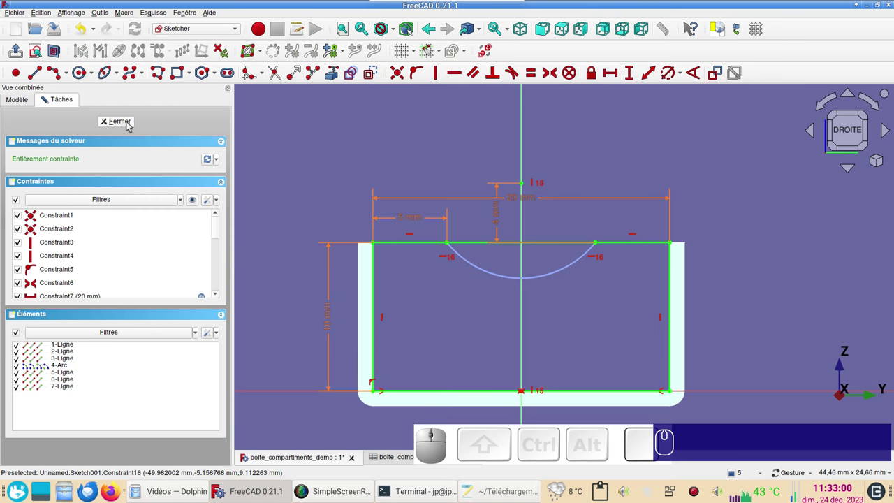
{"action": "left_click", "coordinate": [130, 125]}
{"action": "left_click_drag", "start_coordinate": [576, 352], "coordinate": [256, 172]}
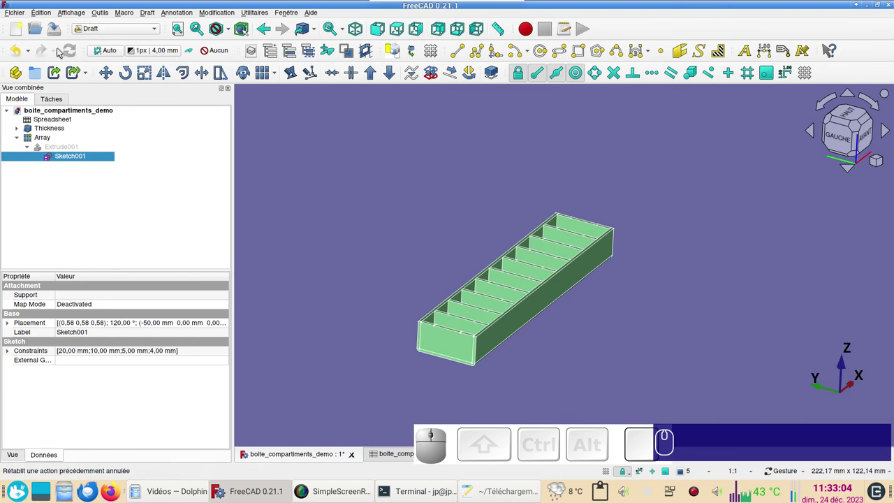
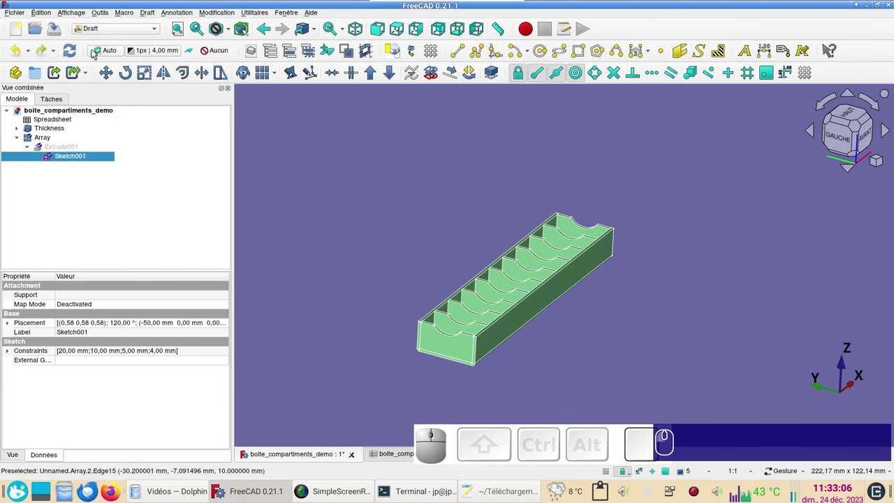
{"action": "left_click", "coordinate": [622, 314]}
{"action": "scroll", "scroll_direction": "up", "scroll_amount": 3}
{"action": "scroll", "scroll_direction": "down", "scroll_amount": 3}
{"action": "right_click", "coordinate": [593, 327]}
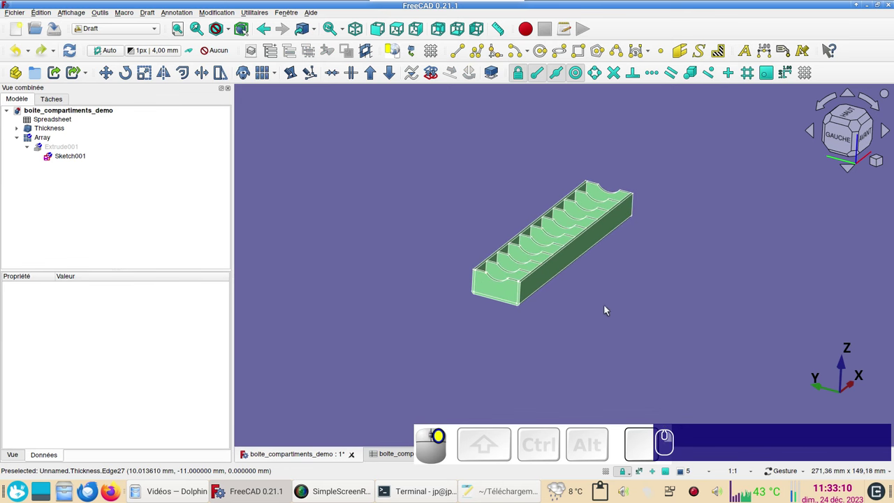
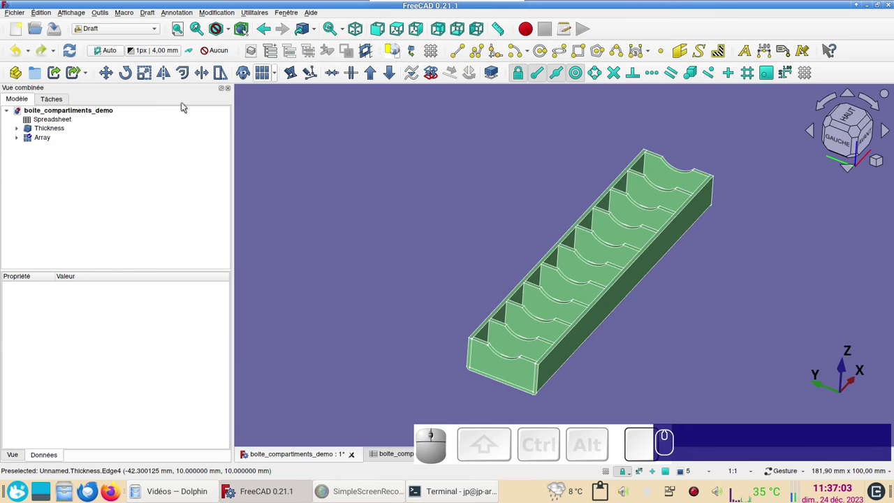
Step: In the Part workbench, make a compound from the Thickness tray and the divider Array
{"action": "left_click", "coordinate": [117, 30]}
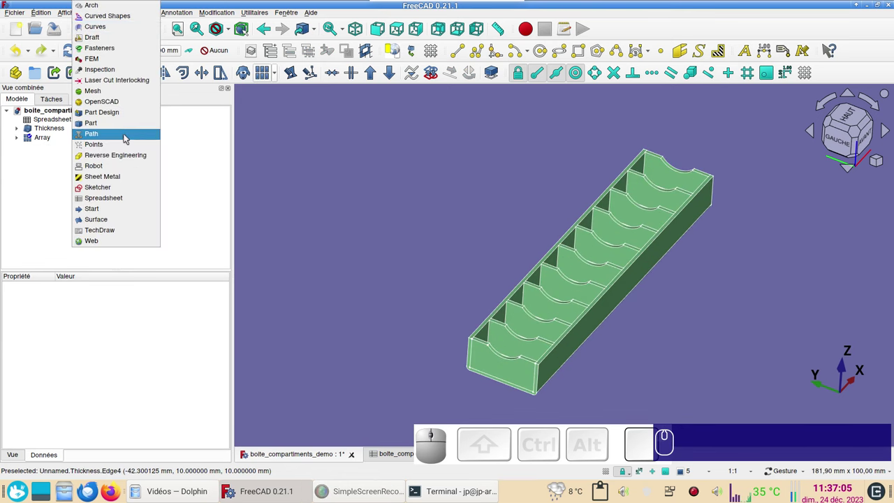
{"action": "left_click", "coordinate": [124, 124]}
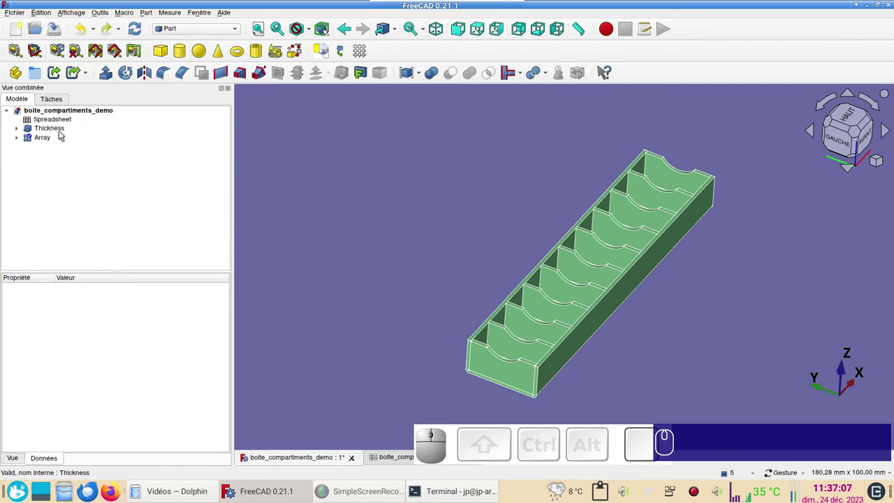
{"action": "left_click", "coordinate": [62, 131]}
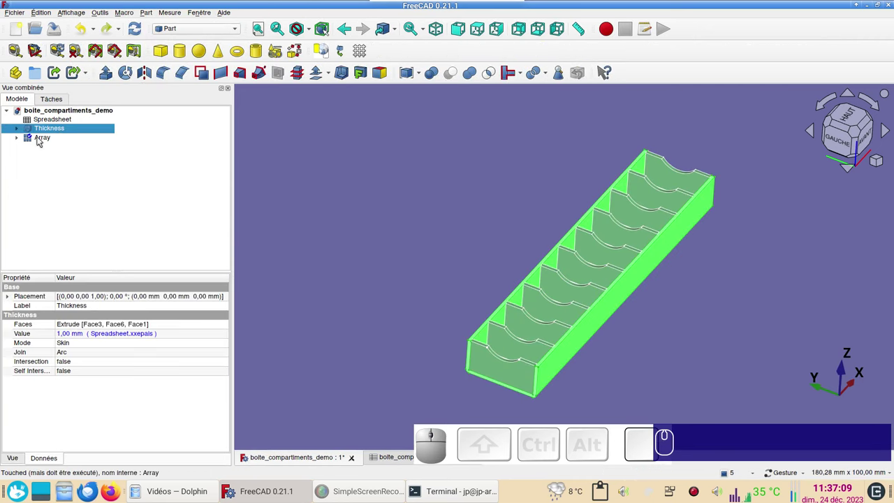
{"action": "left_click", "coordinate": [41, 138]}
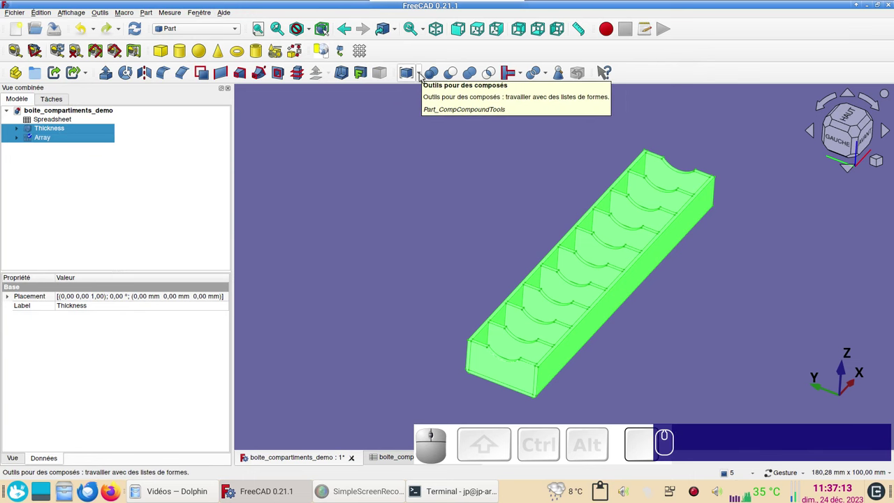
{"action": "left_click", "coordinate": [422, 76]}
{"action": "left_click", "coordinate": [422, 86]}
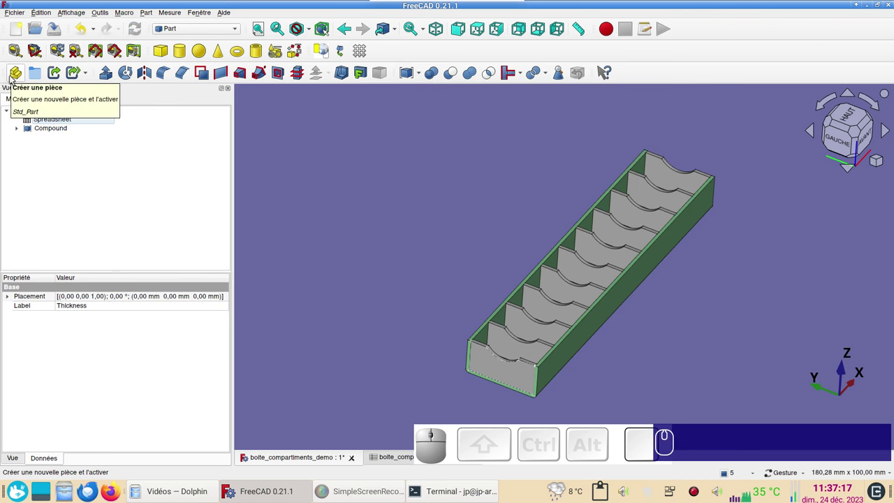
{"action": "left_click", "coordinate": [337, 180]}
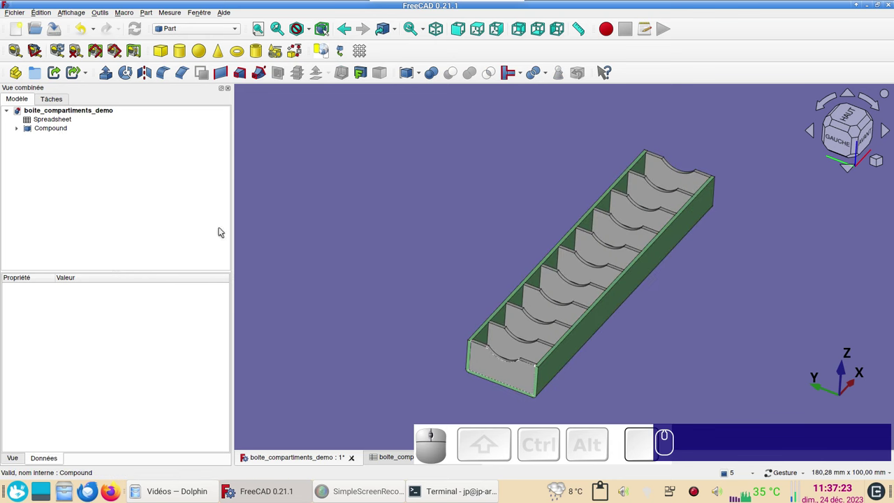
Step: Give the new Compound the Jade material as a whole via its display properties
{"action": "left_click", "coordinate": [60, 128]}
{"action": "key", "text": "ctrl+d"}
{"action": "left_click", "coordinate": [119, 200]}
{"action": "left_click", "coordinate": [64, 289]}
{"action": "left_click", "coordinate": [119, 118]}
{"action": "left_click", "coordinate": [390, 178]}
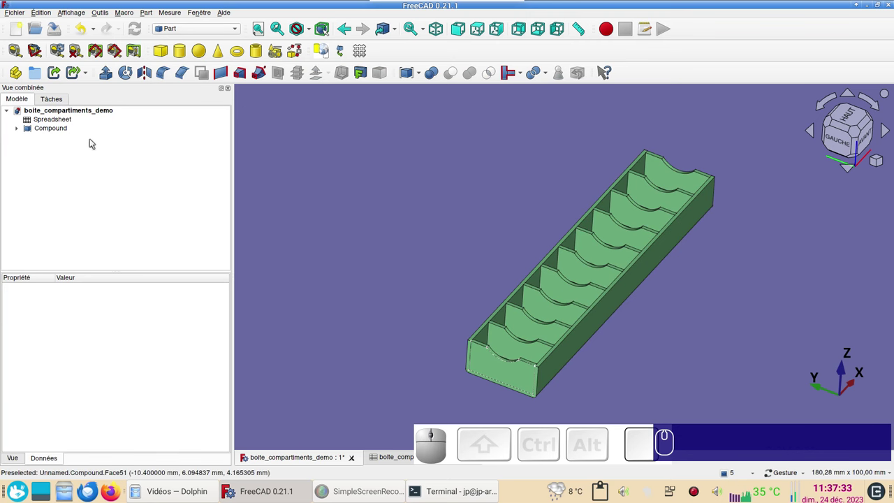
{"action": "left_click", "coordinate": [58, 130]}
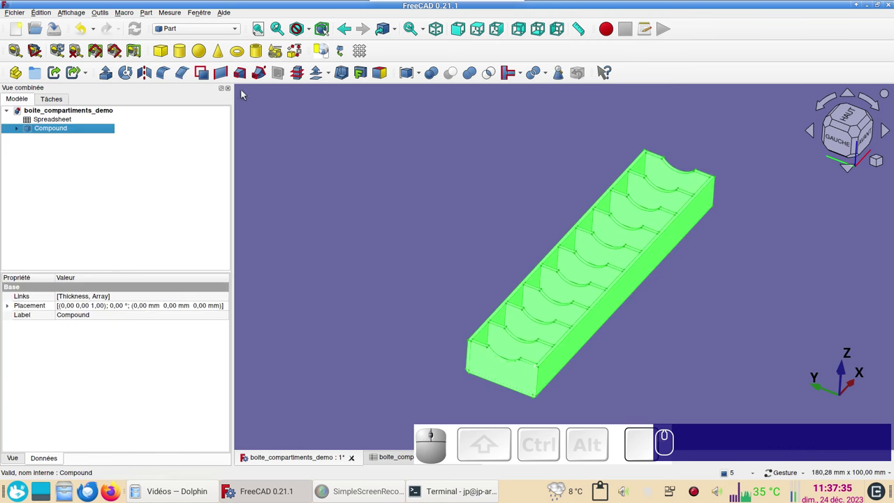
Step: Create a Draft orthogonal array of the Compound with Number X 1 and Y 2
{"action": "left_click", "coordinate": [219, 33]}
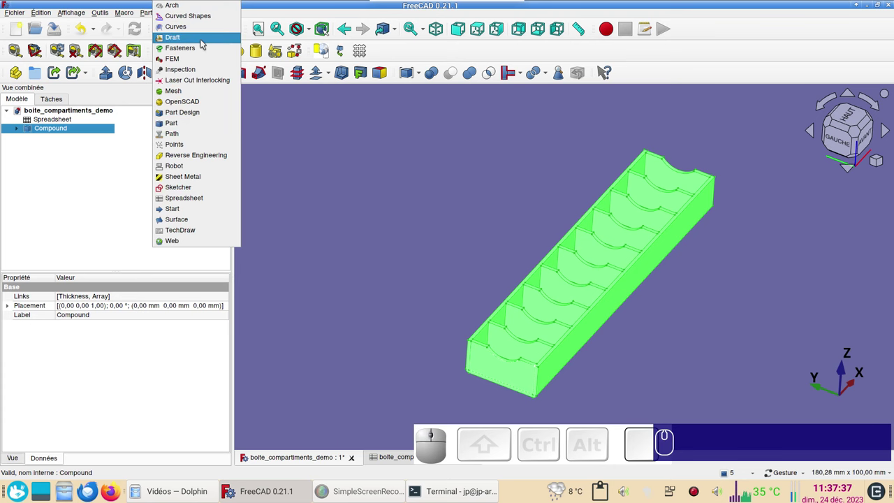
{"action": "left_click", "coordinate": [205, 41]}
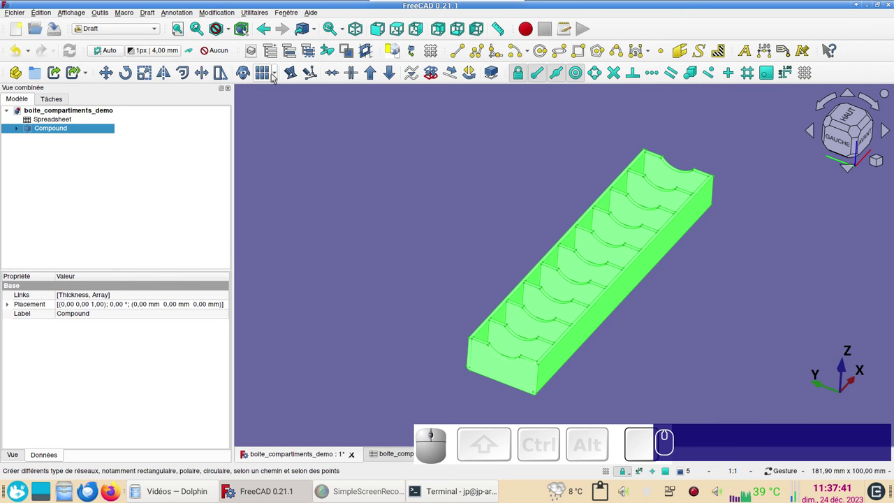
{"action": "left_click", "coordinate": [279, 77]}
{"action": "left_click", "coordinate": [284, 86]}
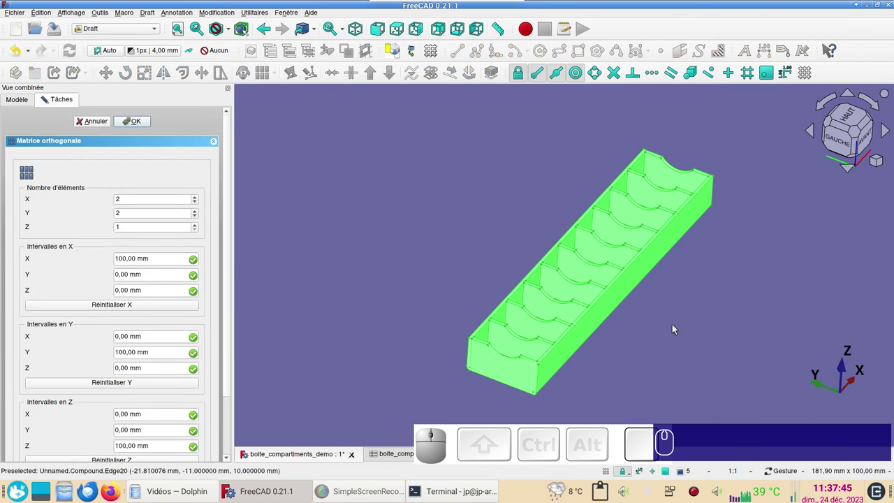
{"action": "scroll", "scroll_direction": "down", "scroll_amount": 3}
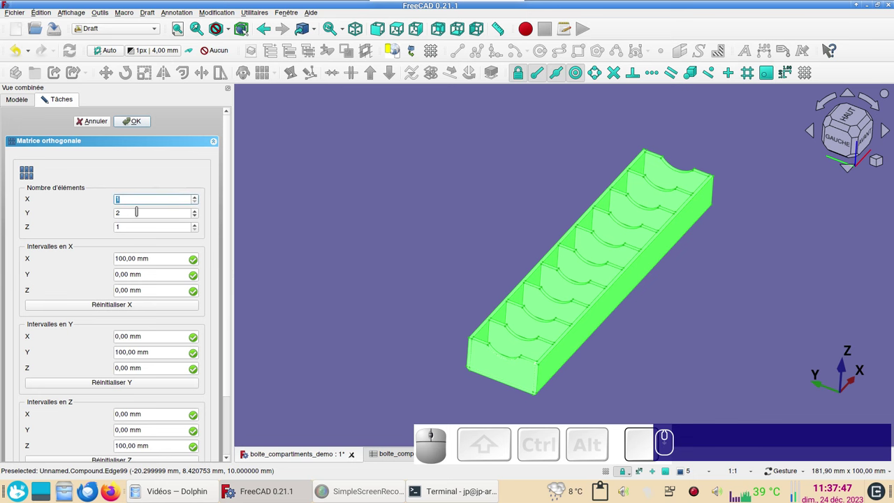
{"action": "left_click", "coordinate": [140, 122]}
{"action": "scroll", "scroll_direction": "down", "scroll_amount": 3}
{"action": "left_click_drag", "start_coordinate": [395, 246], "coordinate": [391, 263]}
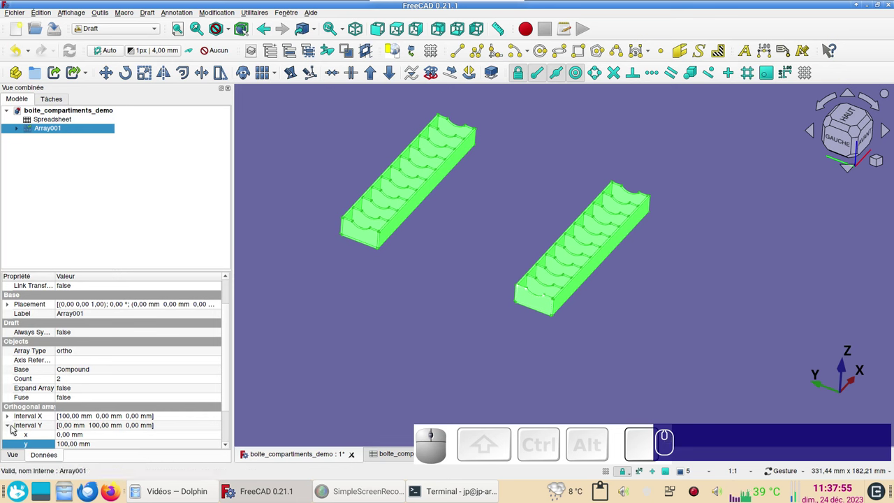
Step: Set Array001's Interval Y to Spreadsheet.xxlarge + Spreadsheet.xxepais, evaluating to 21 mm
{"action": "left_click", "coordinate": [11, 424]}
{"action": "left_click", "coordinate": [11, 424]}
{"action": "scroll", "scroll_direction": "down", "scroll_amount": 3}
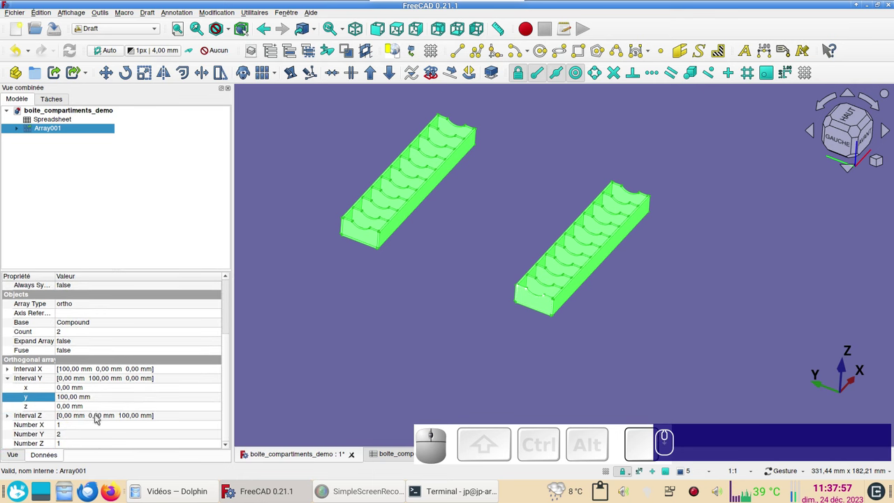
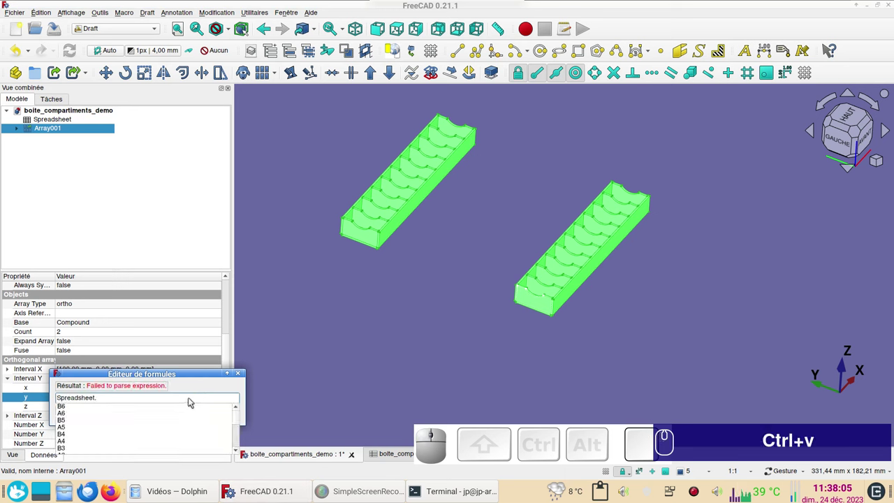
{"action": "key", "text": "x"}
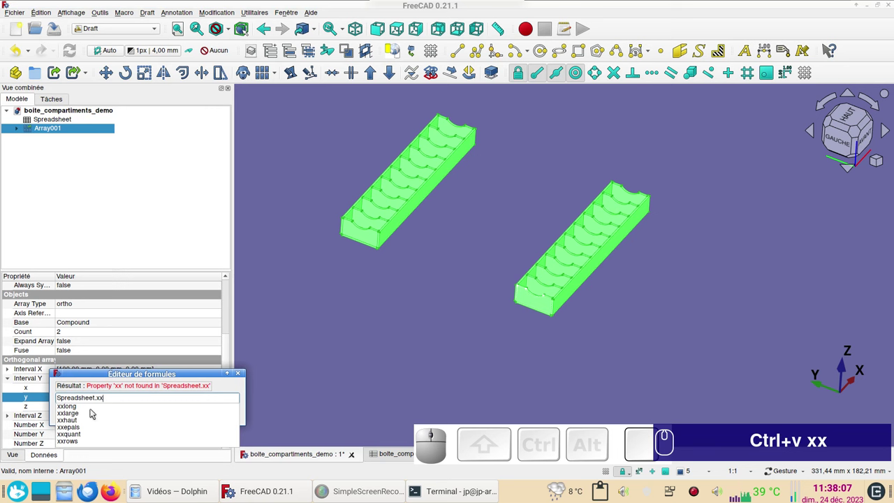
{"action": "left_click", "coordinate": [88, 412]}
{"action": "type", "text": "xx"}
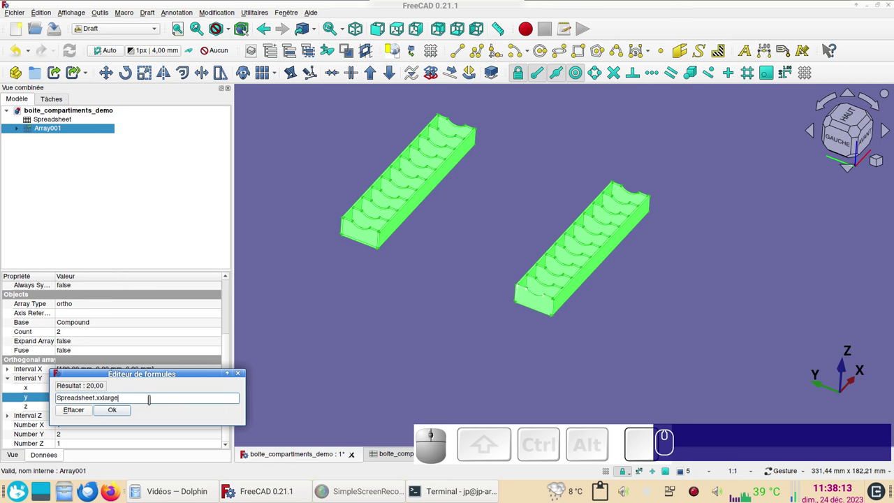
{"action": "key", "text": "+"}
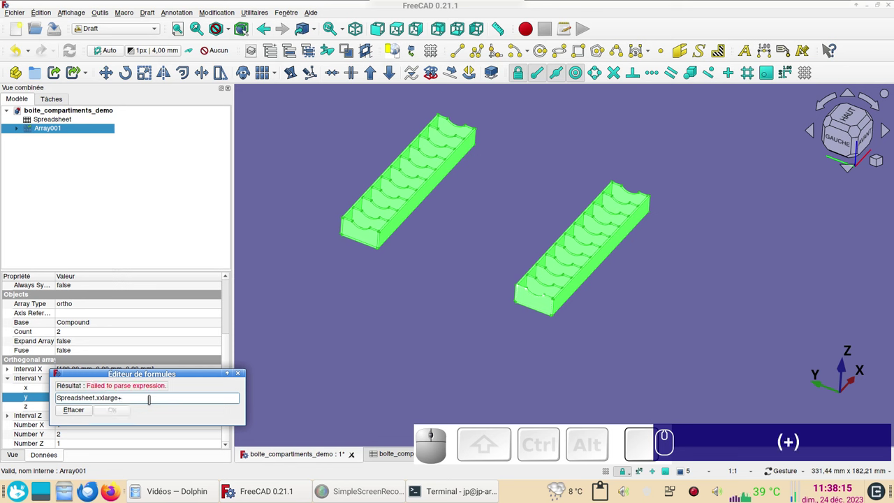
{"action": "key", "text": "ctrl+v"}
{"action": "key", "text": "x"}
{"action": "key", "text": "x"}
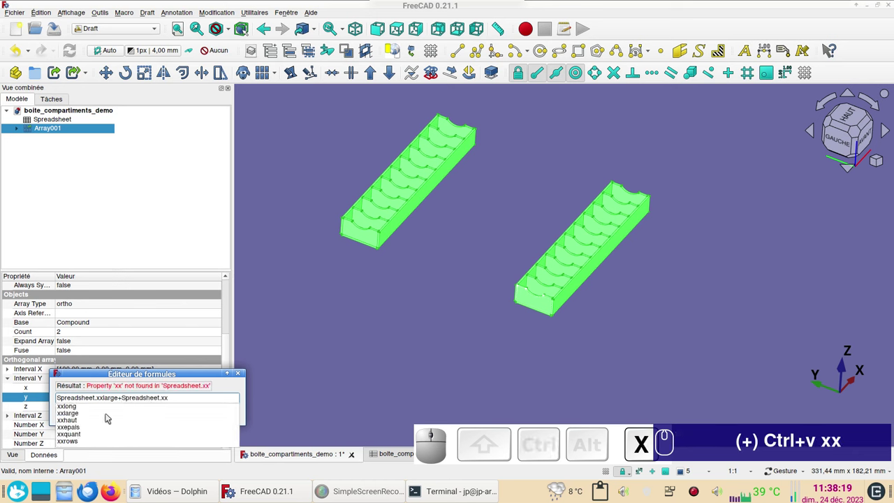
{"action": "left_click", "coordinate": [84, 428]}
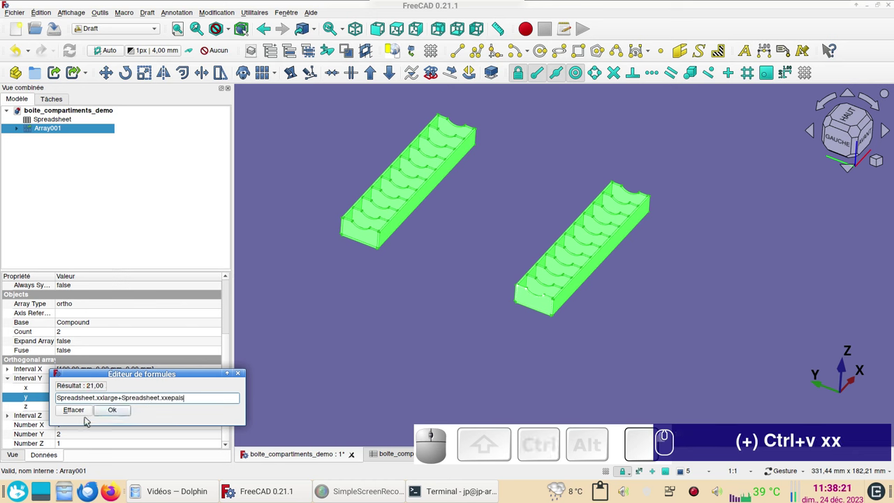
{"action": "left_click", "coordinate": [121, 413]}
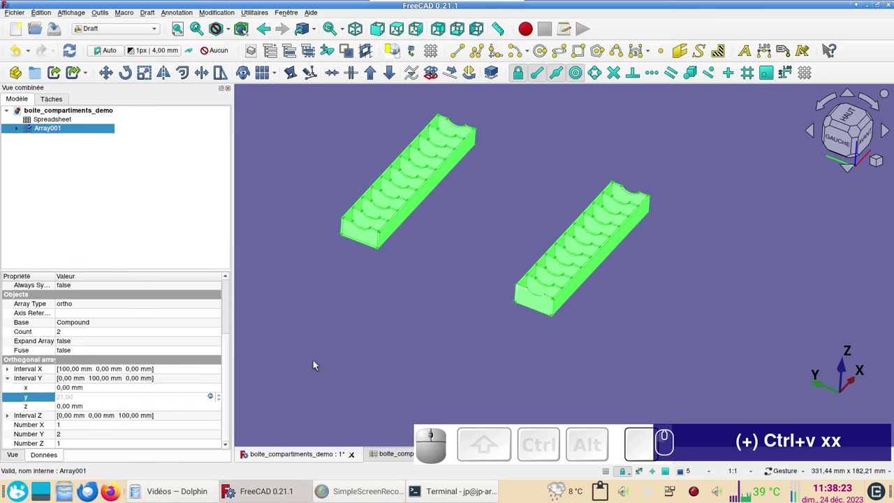
Step: Orbit and zoom the view to inspect the two adjoining trays from several angles
{"action": "left_click", "coordinate": [316, 362]}
{"action": "scroll", "scroll_direction": "up", "scroll_amount": 3}
{"action": "right_click", "coordinate": [548, 312]}
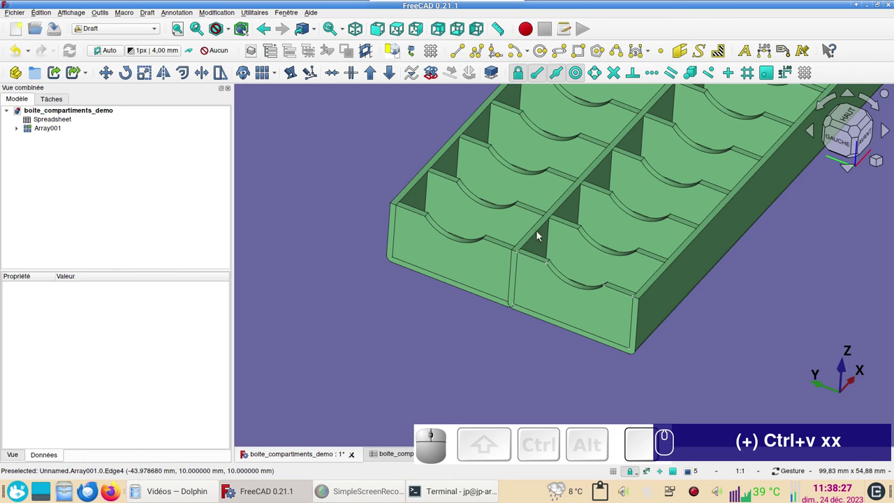
{"action": "left_click_drag", "start_coordinate": [468, 308], "coordinate": [546, 315]}
{"action": "scroll", "scroll_direction": "down", "scroll_amount": 3}
{"action": "scroll", "scroll_direction": "down", "scroll_amount": 3}
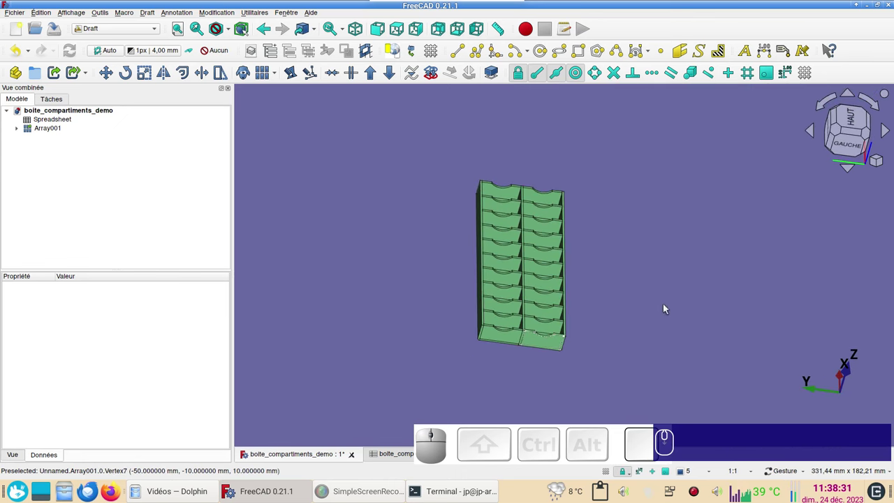
{"action": "left_click_drag", "start_coordinate": [632, 291], "coordinate": [719, 301]}
{"action": "left_click_drag", "start_coordinate": [718, 303], "coordinate": [669, 303]}
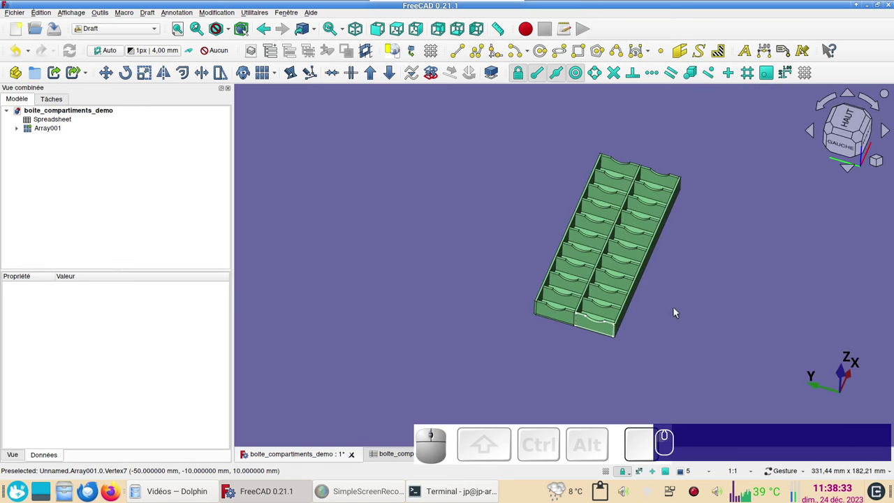
{"action": "type", "text": "v"}
{"action": "type", "text": "p"}
{"action": "left_click_drag", "start_coordinate": [681, 347], "coordinate": [608, 341]}
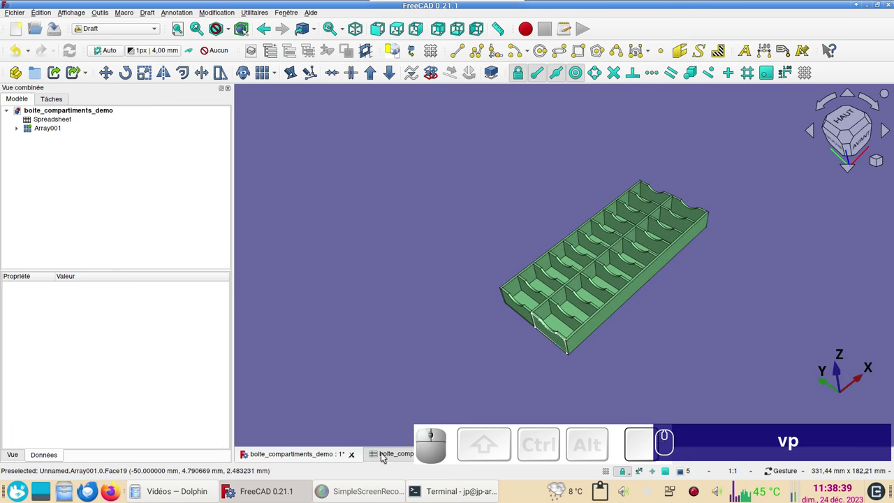
Step: Reopen the parameter spreadsheet and tile it beside the 3D view
{"action": "left_click", "coordinate": [289, 14]}
{"action": "left_click", "coordinate": [304, 49]}
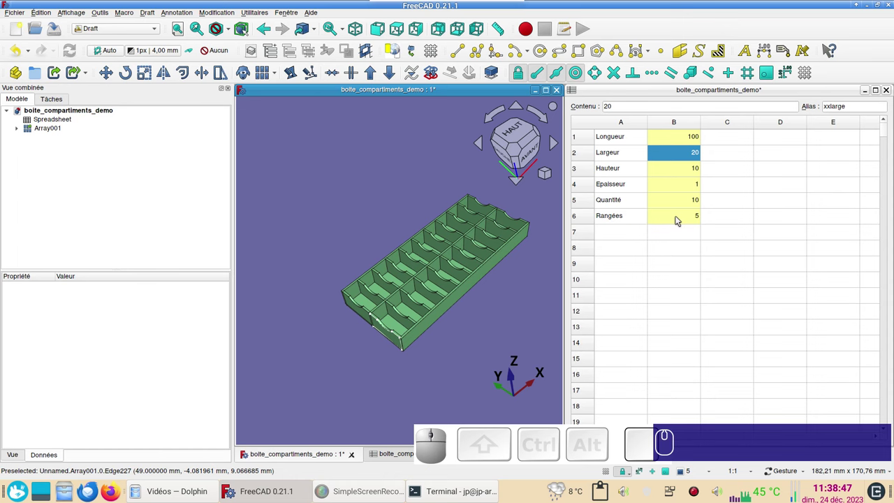
Step: Select Array001 and reach its Number Y row-count property
{"action": "left_click", "coordinate": [679, 219]}
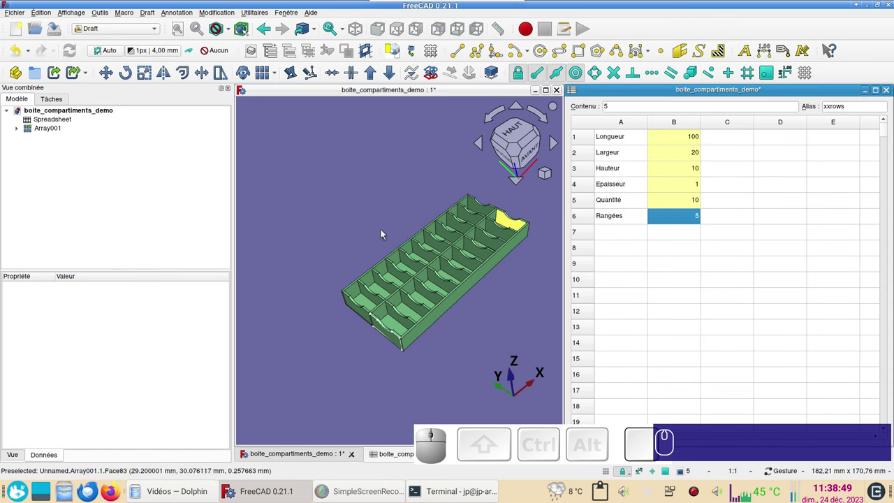
{"action": "left_click", "coordinate": [36, 131]}
{"action": "scroll", "scroll_direction": "down", "scroll_amount": 3}
{"action": "scroll", "scroll_direction": "down", "scroll_amount": 3}
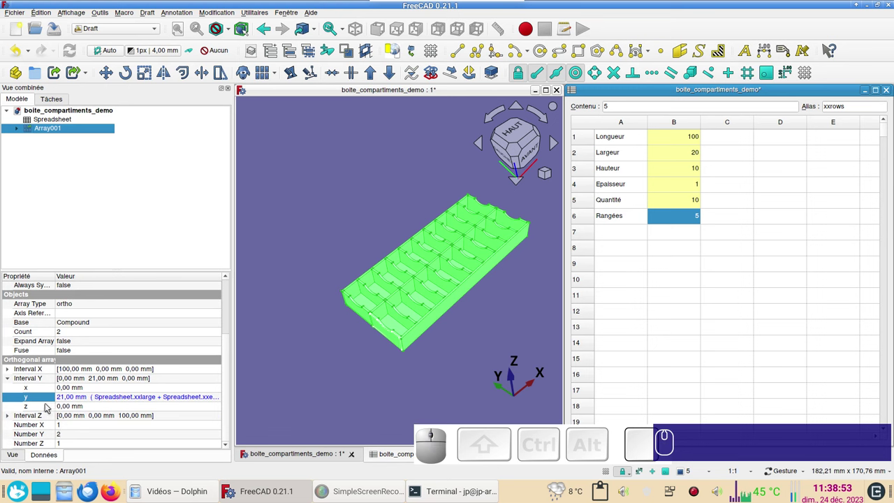
{"action": "left_click", "coordinate": [80, 438]}
{"action": "left_click", "coordinate": [211, 434]}
Step: Set Number Y to Spreadsheet.xxrows, producing five rows of trays
{"action": "key", "text": "ctrl+v"}
{"action": "type", "text": "x"}
{"action": "left_click", "coordinate": [76, 427]}
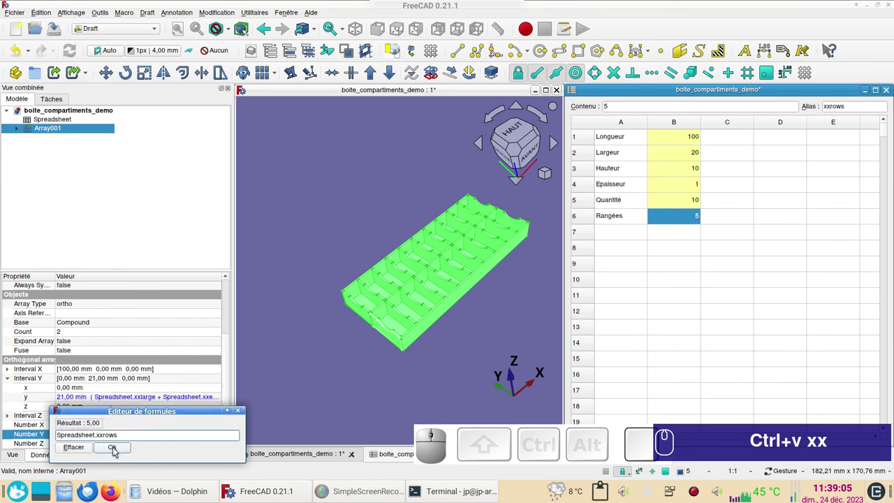
{"action": "left_click", "coordinate": [118, 449]}
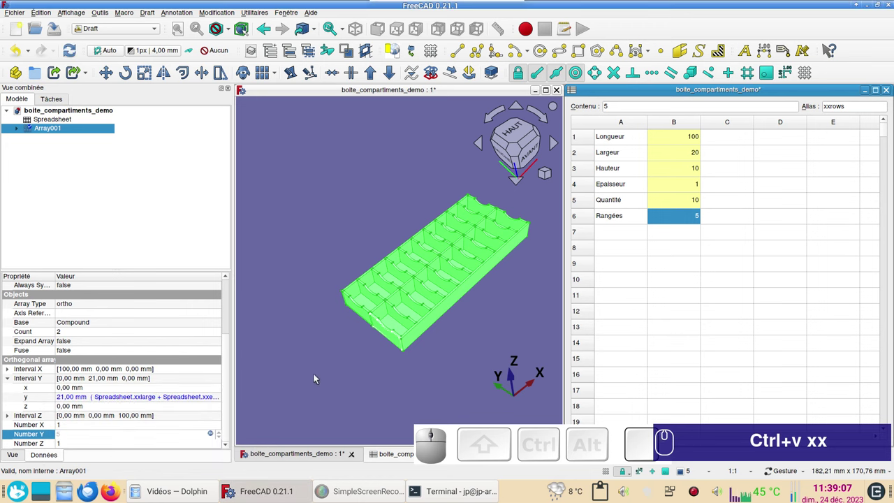
{"action": "left_click", "coordinate": [321, 376]}
{"action": "left_click_drag", "start_coordinate": [364, 368], "coordinate": [618, 259]}
Step: Set the Rangées spreadsheet value to 20 so the tray array rebuilds as a long grid
{"action": "left_click", "coordinate": [676, 217]}
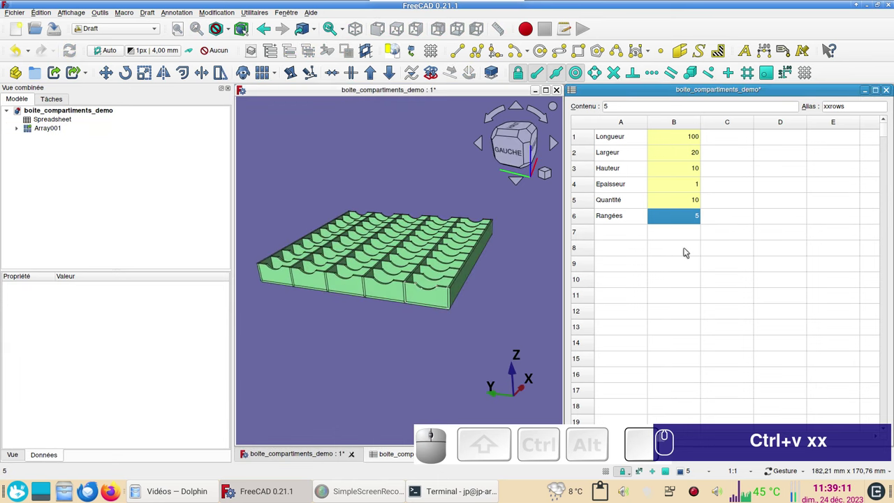
{"action": "key", "text": "KP_2"}
{"action": "key", "text": "KP_0"}
{"action": "key", "text": "Return"}
{"action": "scroll", "scroll_direction": "down", "scroll_amount": 3}
{"action": "left_click_drag", "start_coordinate": [518, 293], "coordinate": [500, 301]}
{"action": "type", "text": "Ctrl+v xx 2KP 0KP ⏎"}
{"action": "scroll", "scroll_direction": "down", "scroll_amount": 3}
{"action": "left_click_drag", "start_coordinate": [364, 334], "coordinate": [394, 340]}
{"action": "scroll", "scroll_direction": "up", "scroll_amount": 3}
Step: Set Rangées to 3 and Quantité to 5, giving three adjoining five-compartment trays
{"action": "left_click", "coordinate": [689, 221]}
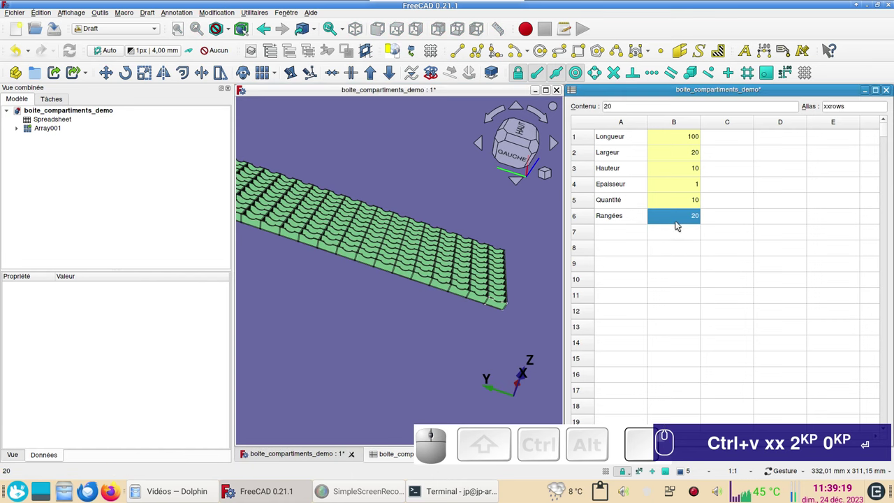
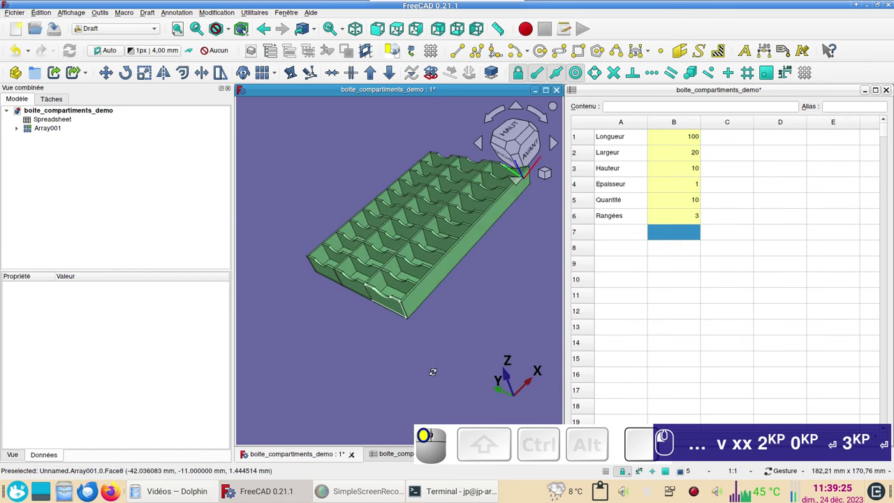
{"action": "left_click_drag", "start_coordinate": [494, 340], "coordinate": [470, 358]}
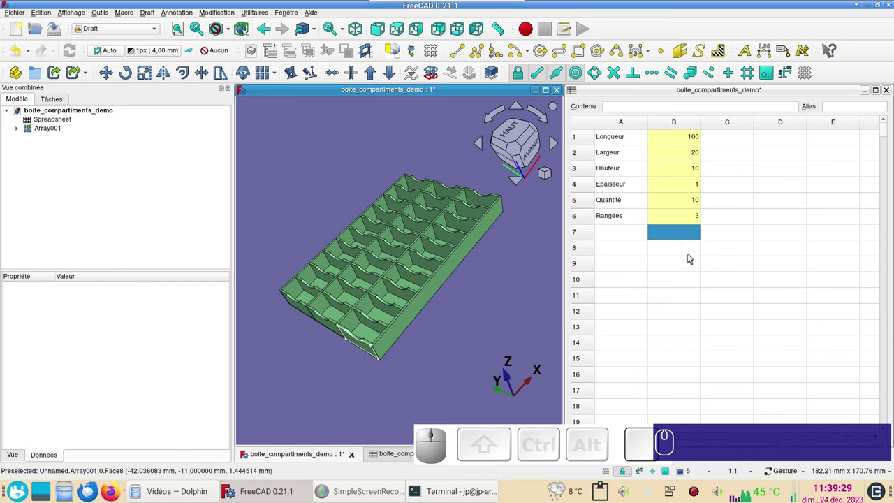
{"action": "left_click", "coordinate": [686, 201]}
{"action": "key", "text": "KP_5"}
{"action": "key", "text": "Return"}
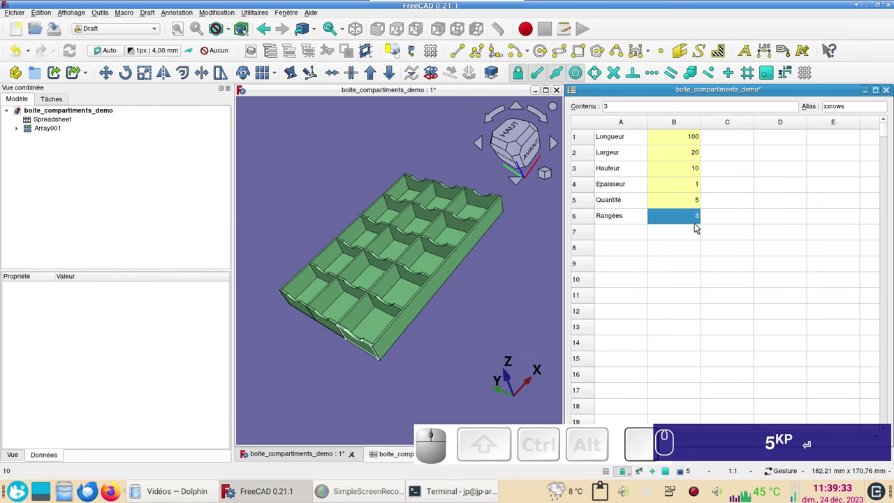
{"action": "left_click_drag", "start_coordinate": [465, 332], "coordinate": [459, 305]}
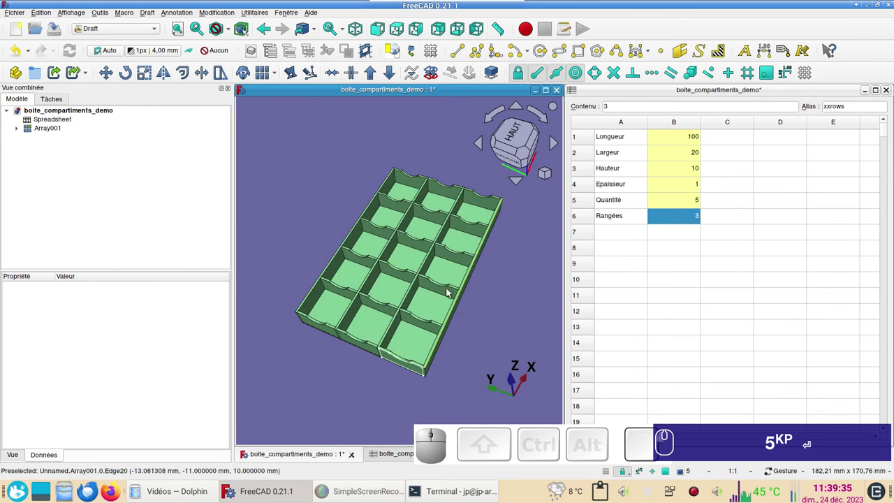
{"action": "left_click_drag", "start_coordinate": [497, 346], "coordinate": [535, 331]}
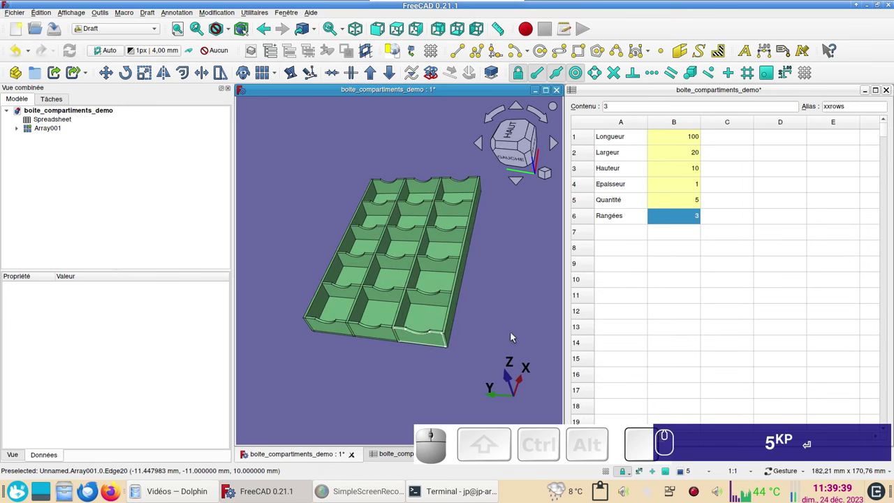
{"action": "left_click_drag", "start_coordinate": [530, 295], "coordinate": [511, 308]}
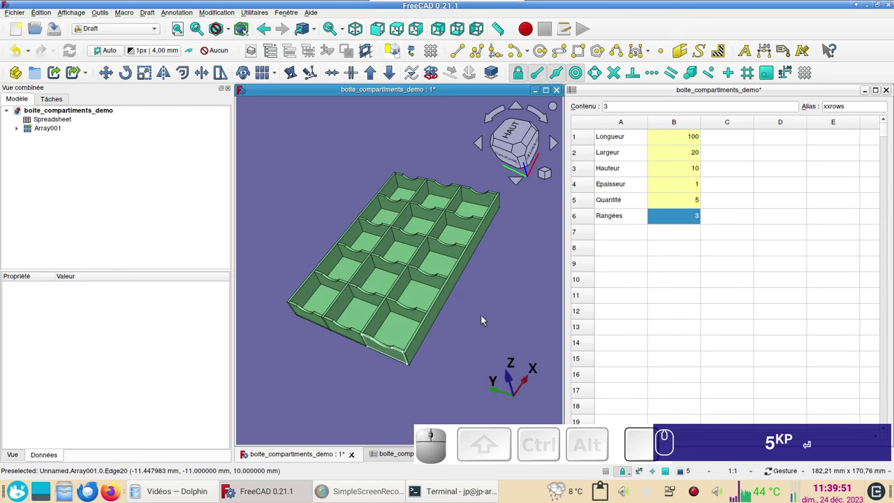
{"action": "scroll", "scroll_direction": "up", "scroll_amount": 3}
{"action": "scroll", "scroll_direction": "down", "scroll_amount": 3}
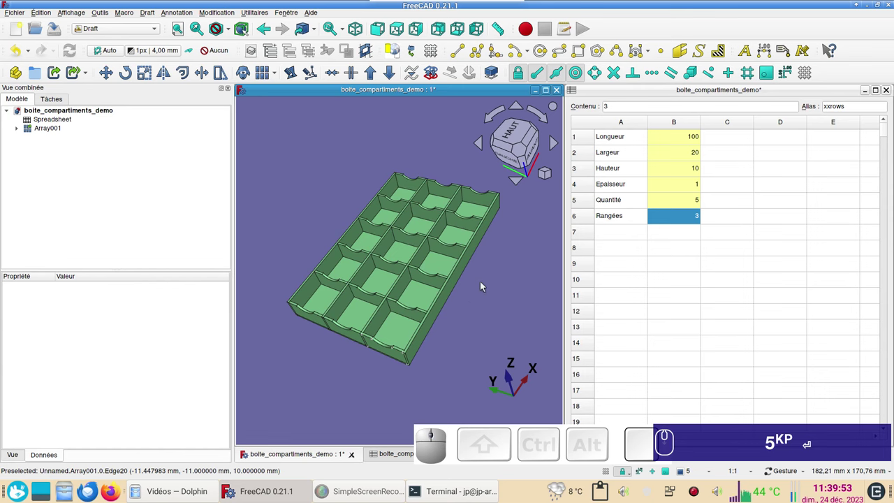